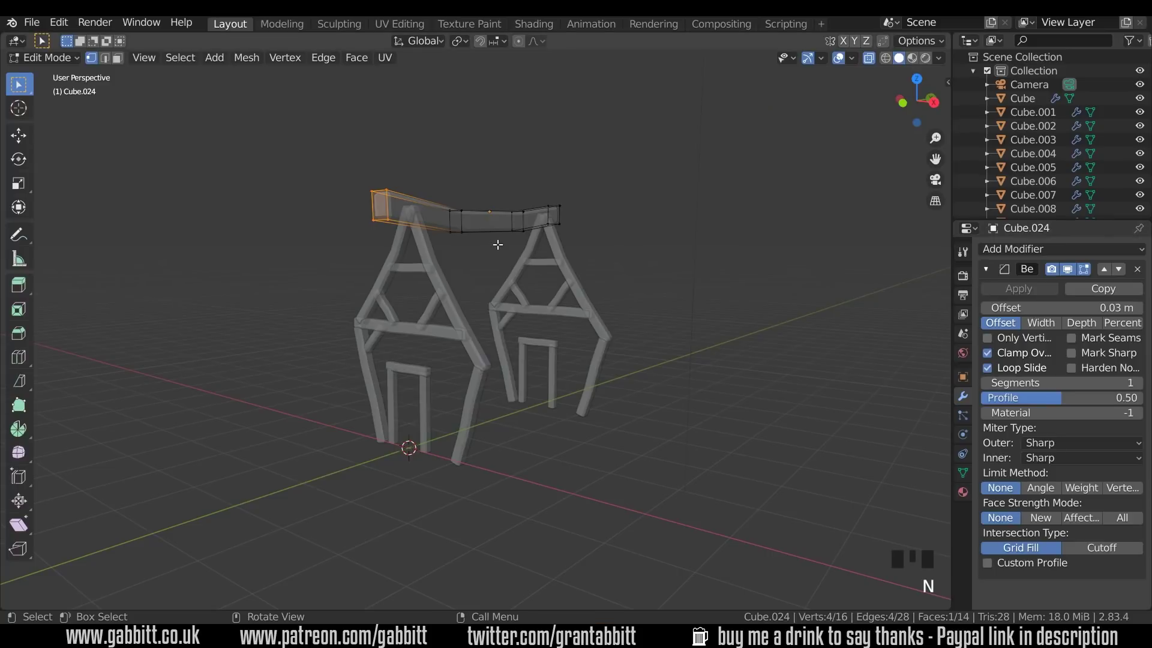
Leave the roof beam's mesh, switch to front view and add a new plane
key("Tab")
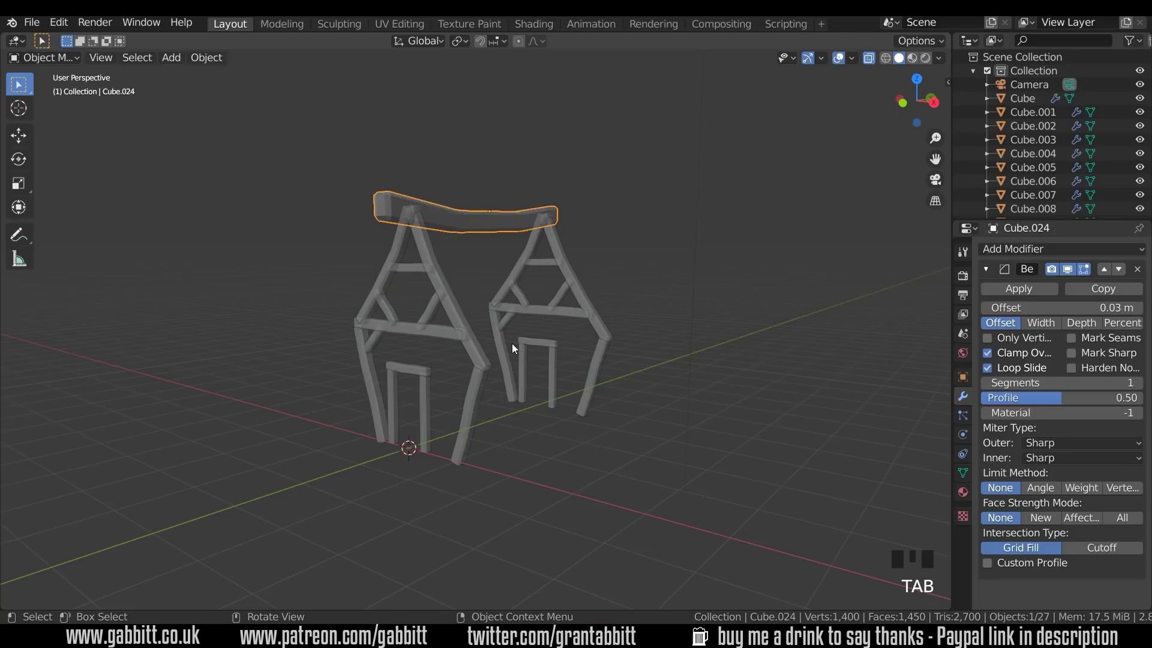
key("KP_1")
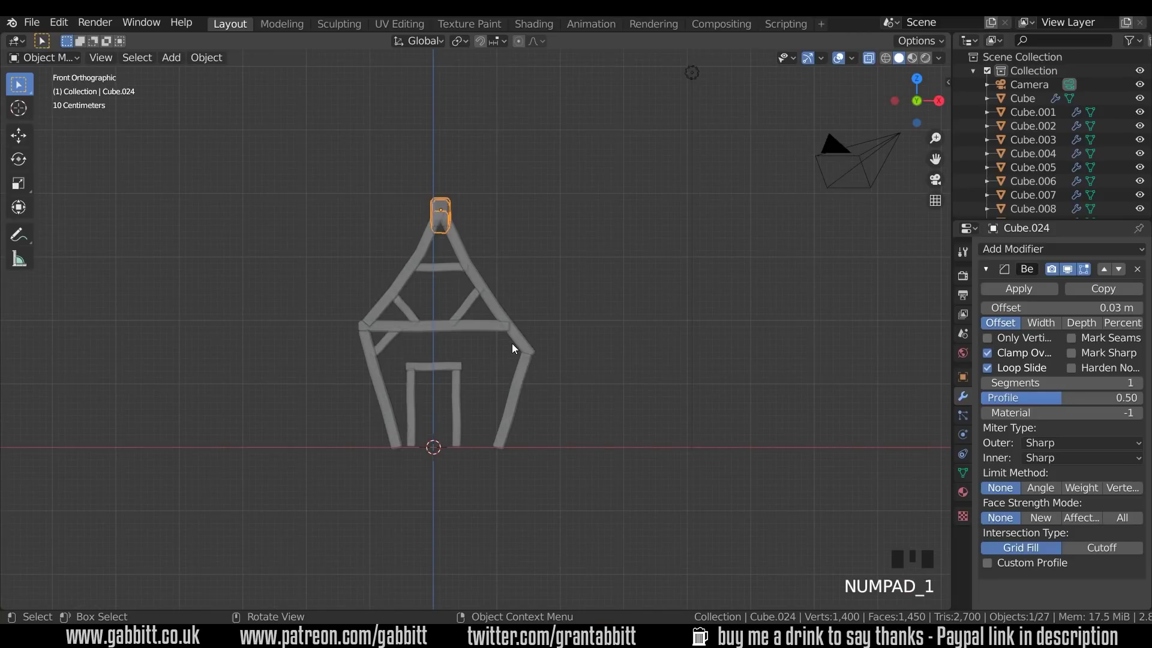
key("shift+a")
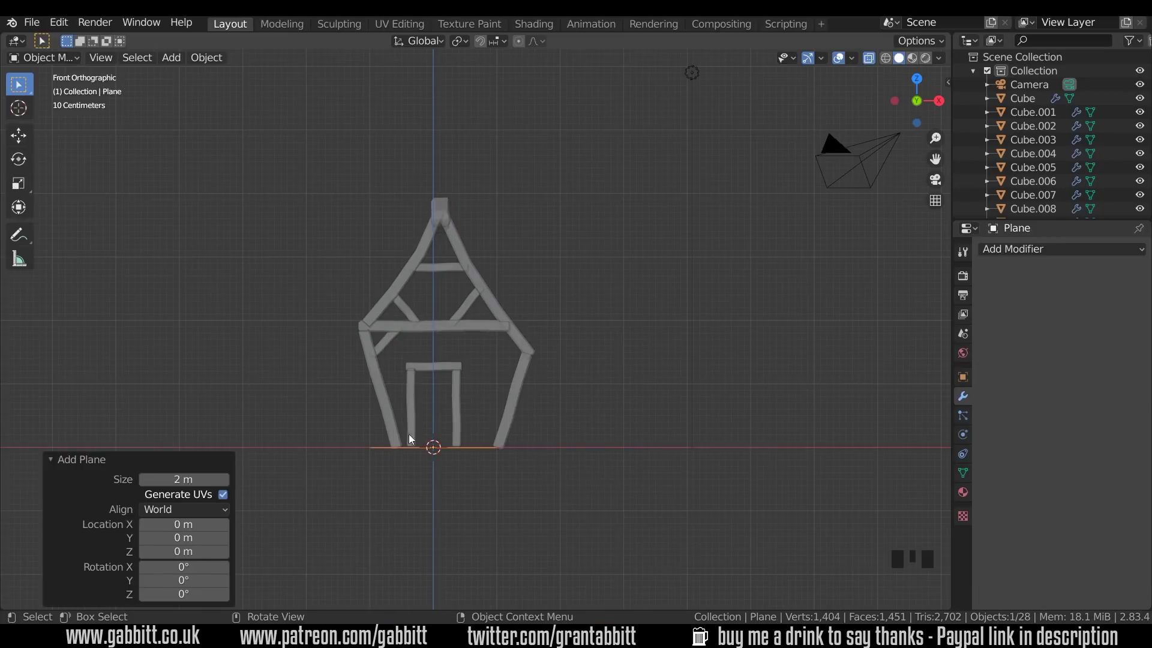
left_click_drag(539, 456, 527, 473)
Stand the plane upright 90° on X, then scale and move it to cover the front frame
key("KP_1")
key("r")
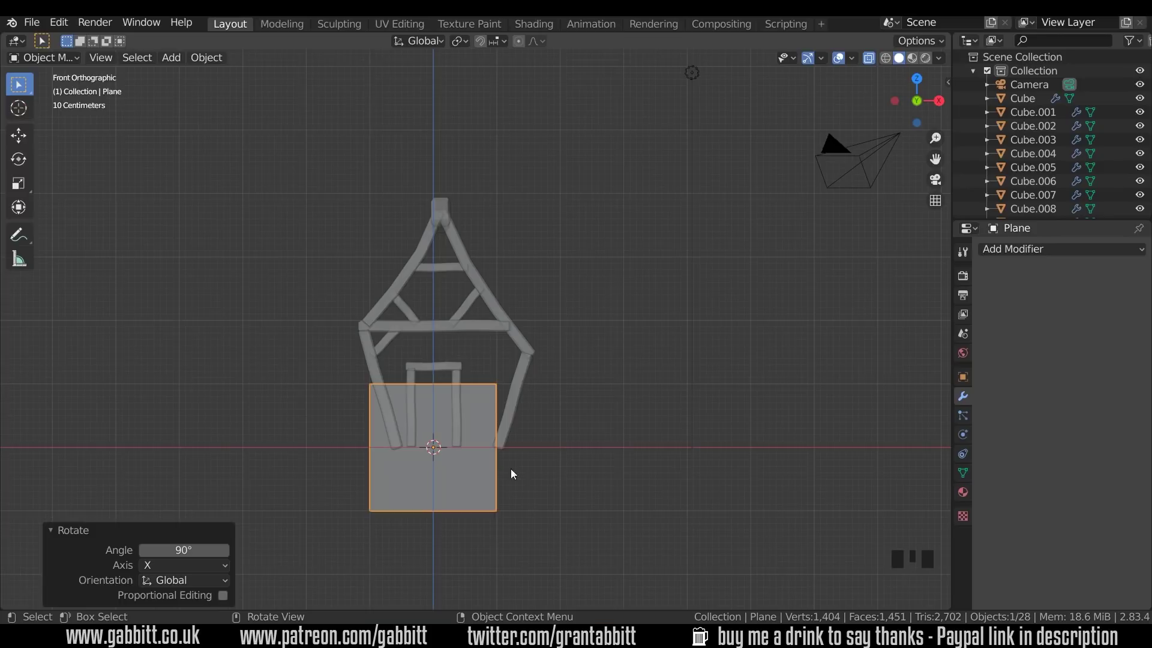
key("g")
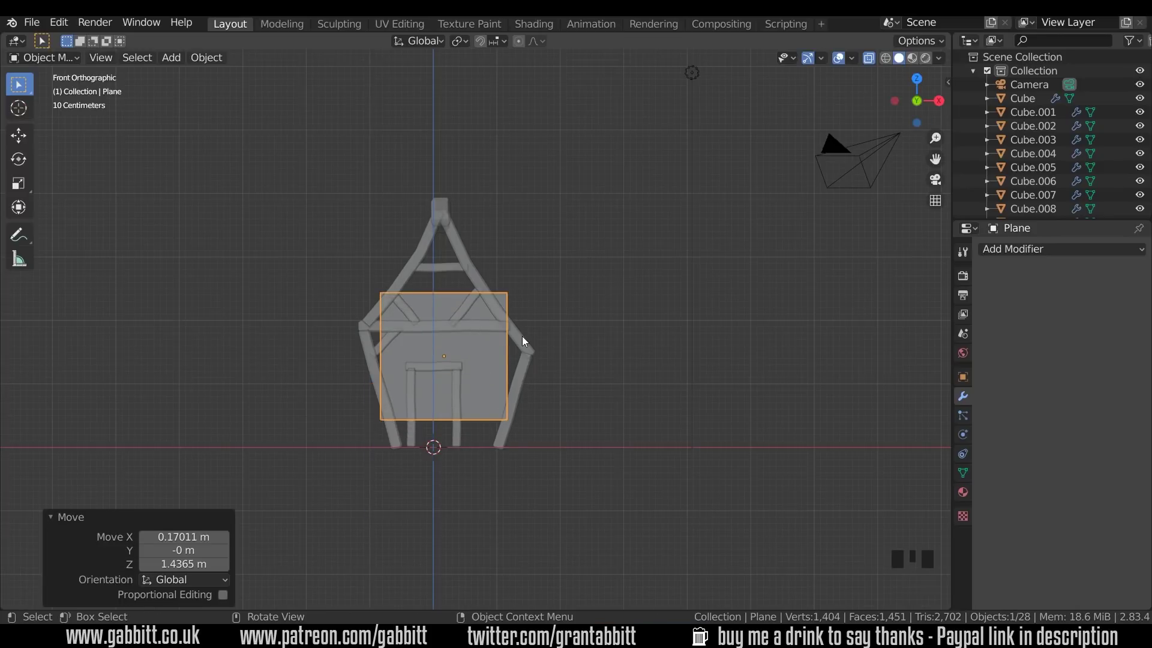
key("s")
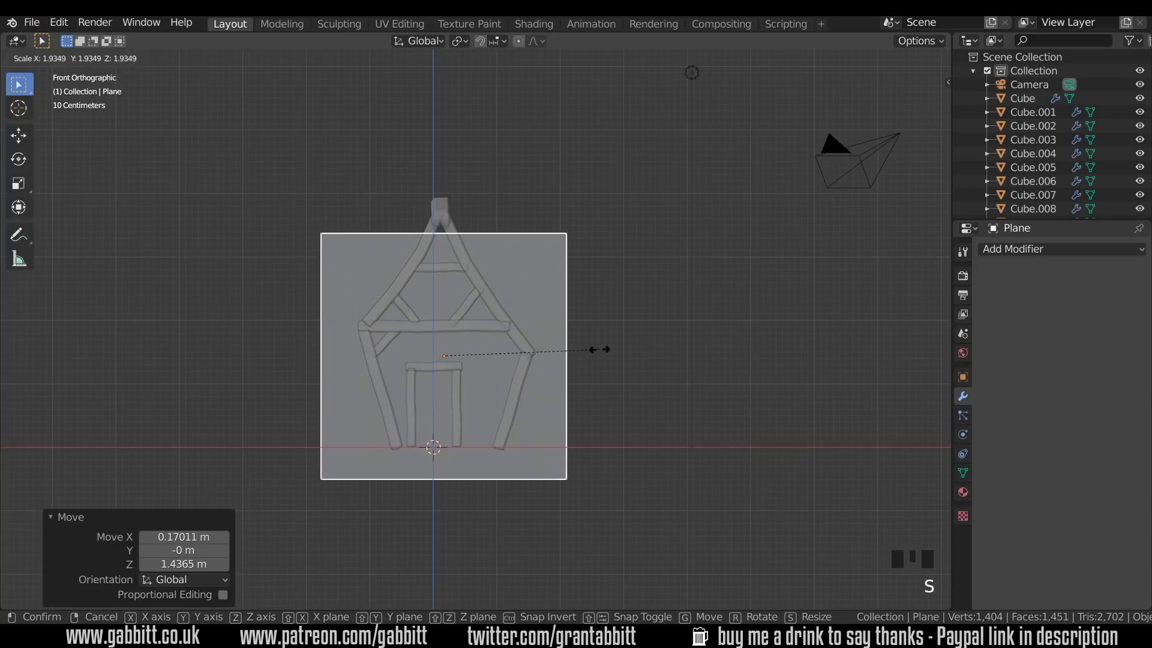
key("g")
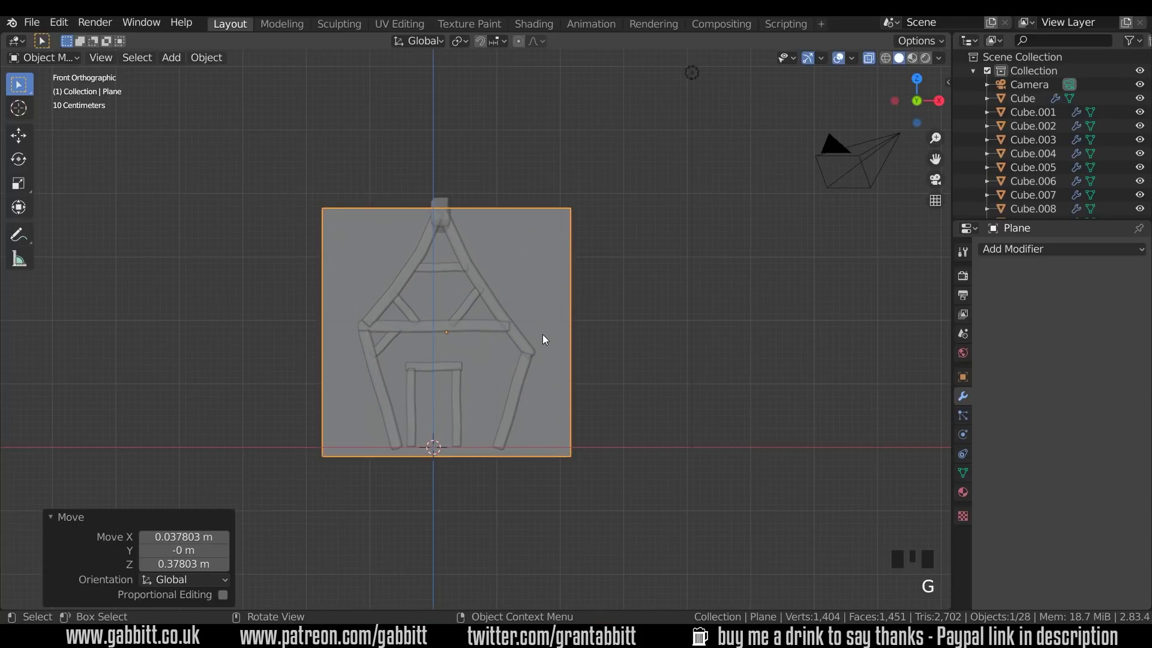
key("g")
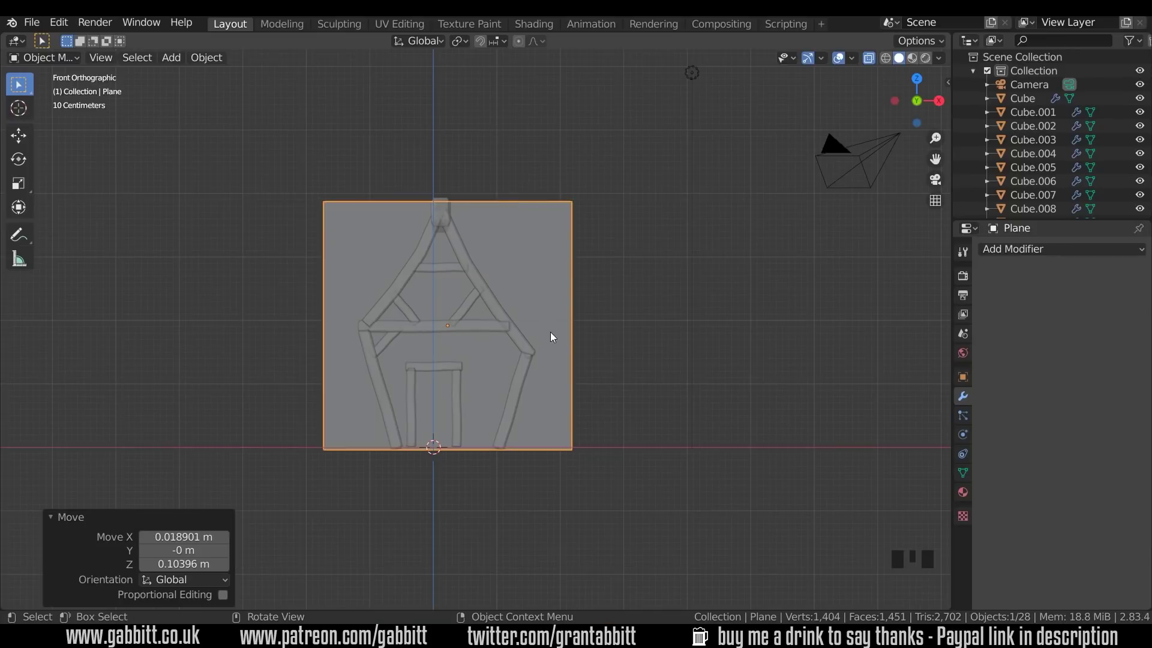
Apply the plane's scale so it reads 1.0 while keeping its 3.91 m size
key("n")
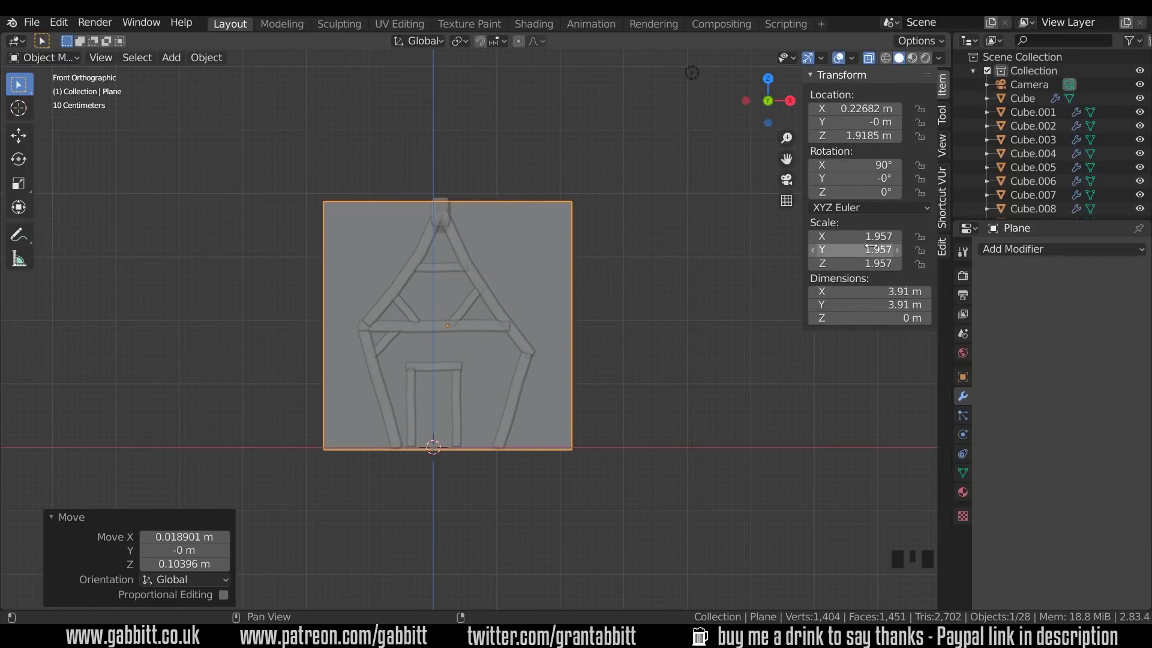
key("ctrl+a")
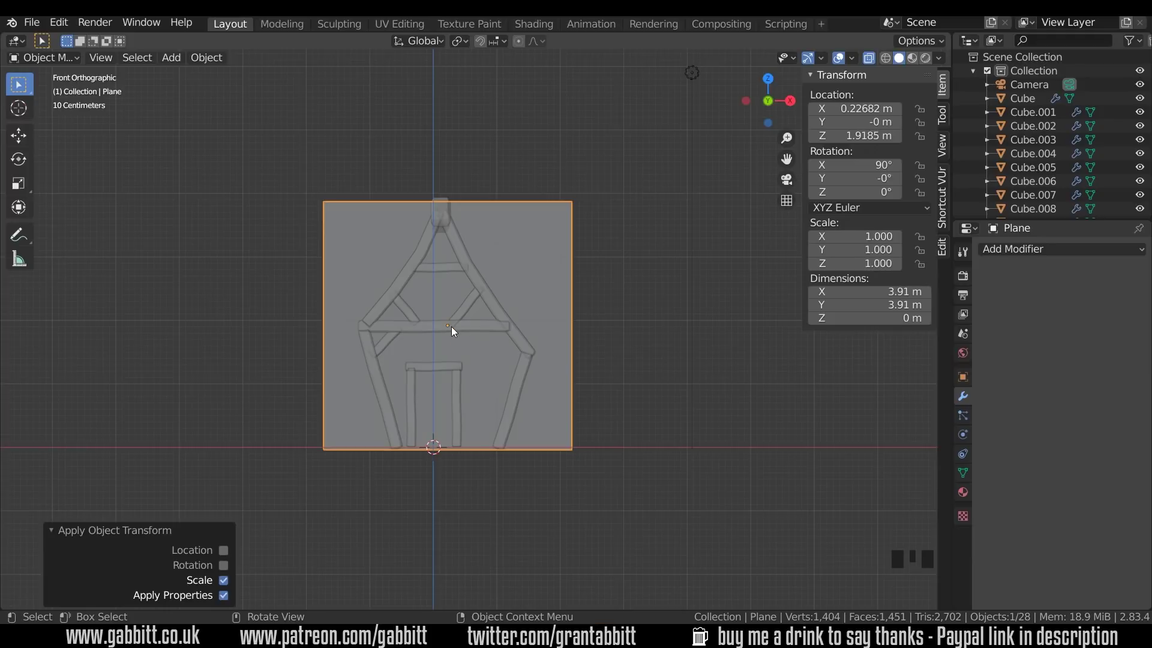
Edit the plane and knife-cut points along the frame outline up toward the roof peak
key("Tab")
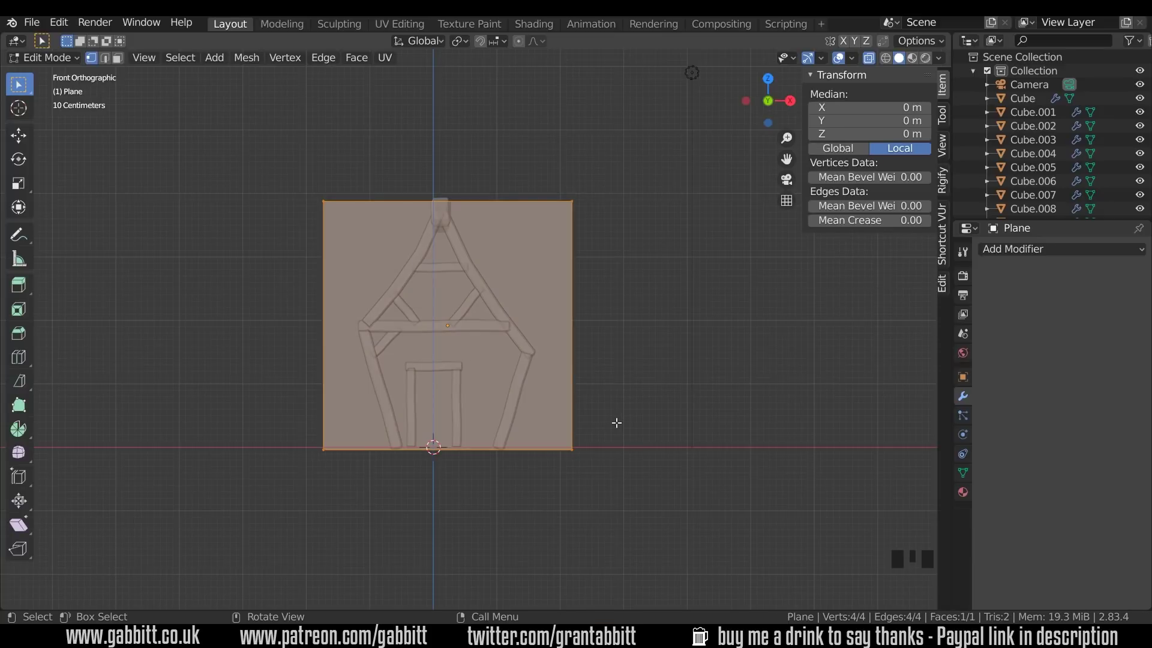
key("k")
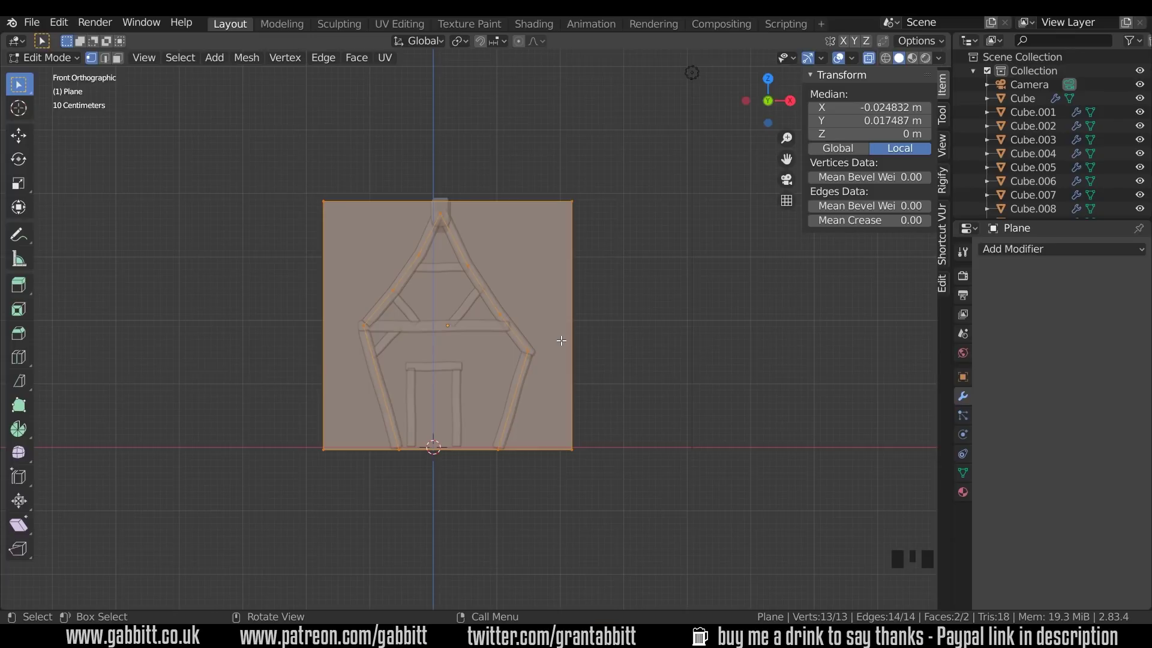
key("3")
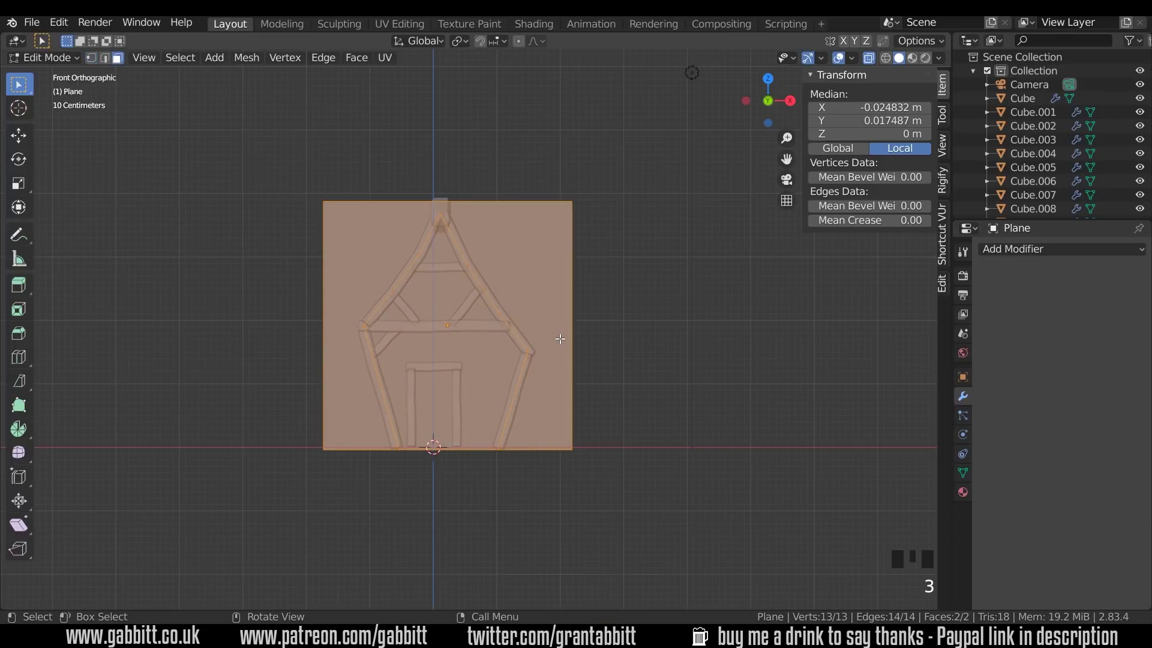
left_click(548, 294)
left_click(549, 295)
left_click(535, 298)
left_click(558, 390)
left_click(544, 291)
left_click(544, 365)
Finish the cut down the roof slope back to the start and select the outer faces
scroll("up", 3)
left_click(416, 315)
left_click(414, 313)
left_click(418, 315)
left_click(414, 312)
left_click(418, 315)
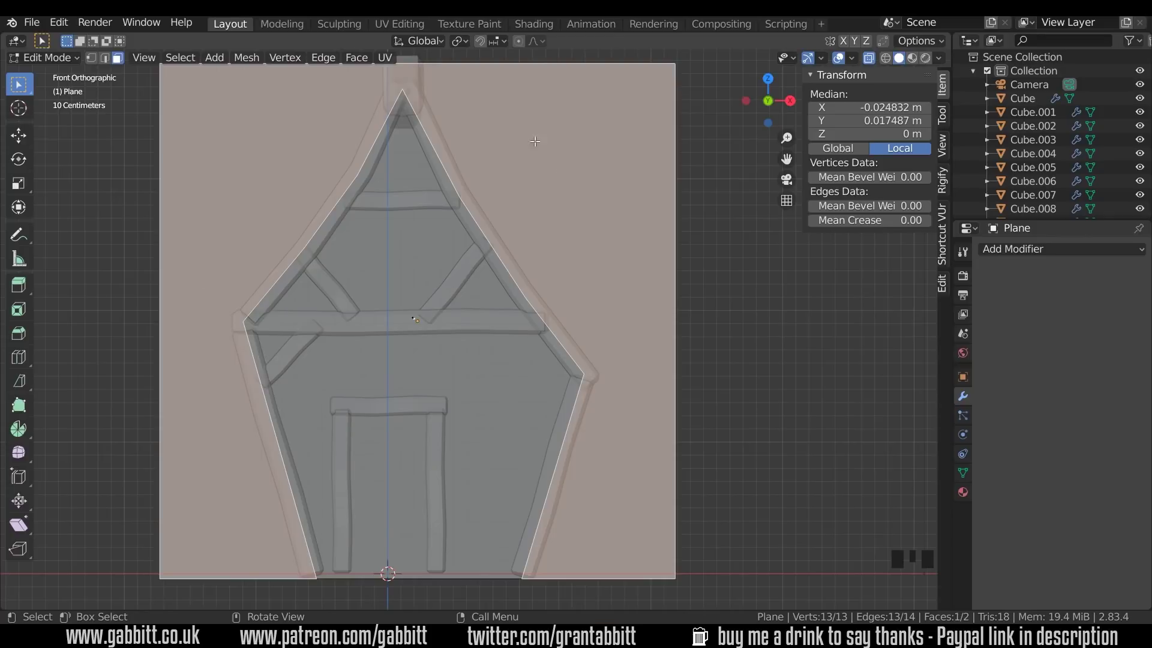
left_click(413, 313)
left_click(416, 315)
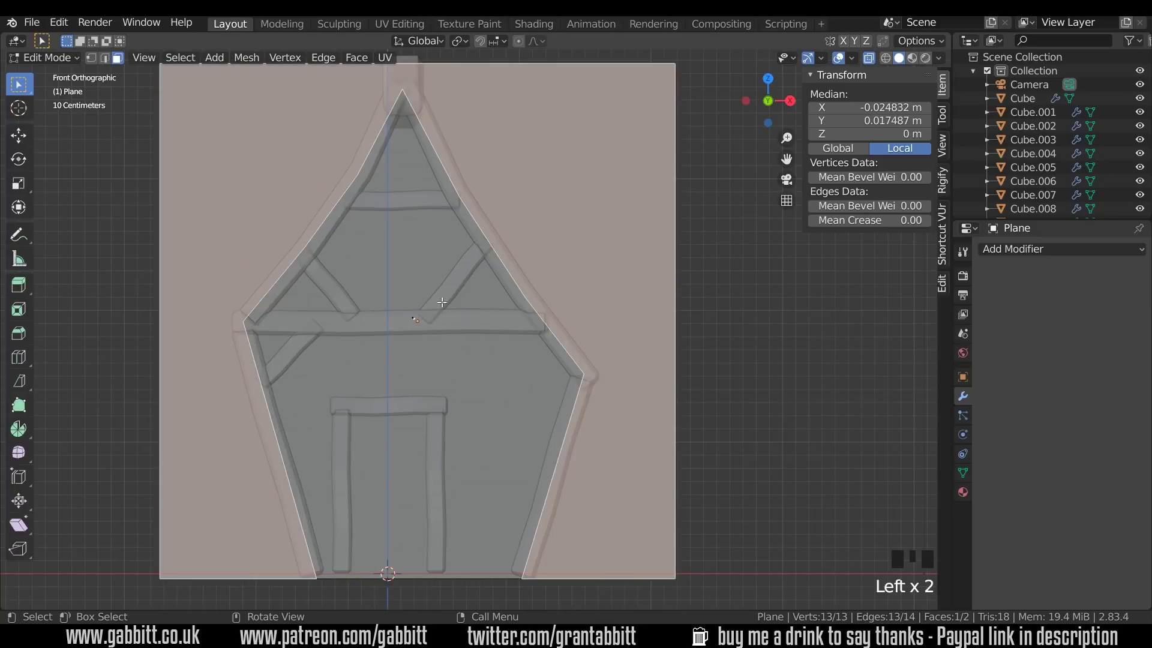
Delete the outer faces, leaving a house-shaped wall panel, and orbit to inspect it
key("Delete")
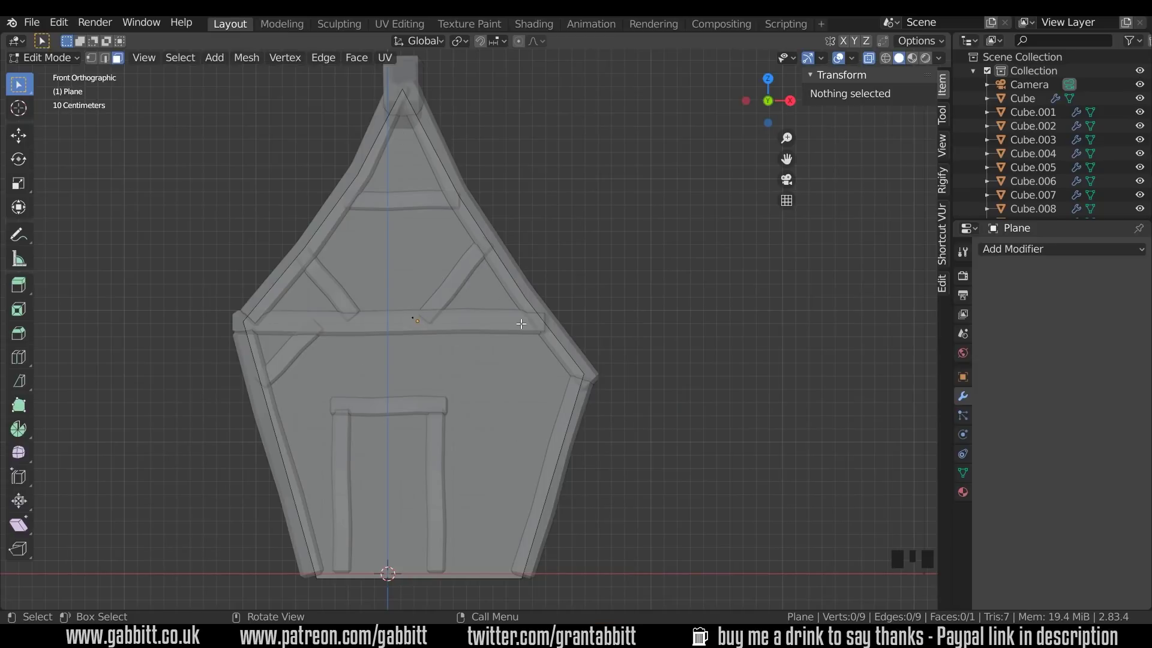
key("Tab")
left_click_drag(611, 348, 527, 350)
scroll("down", 3)
left_click(872, 58)
left_click_drag(543, 261, 523, 511)
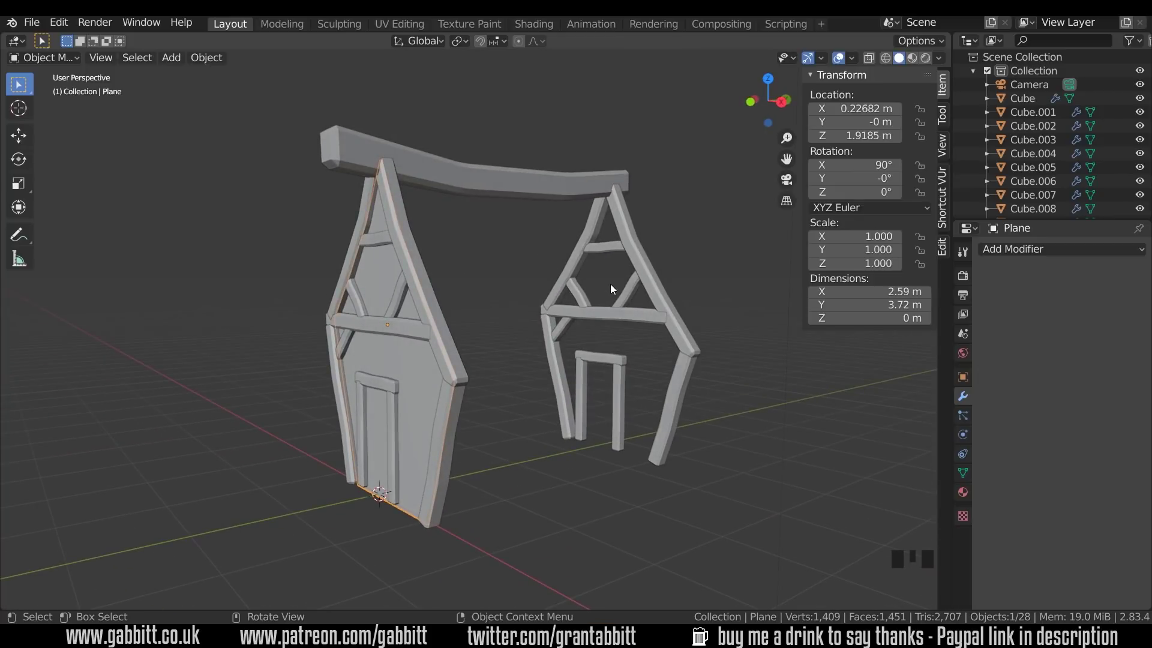
Add a plane, raise it to roof height and scale it to span the house's depth
key("shift+a")
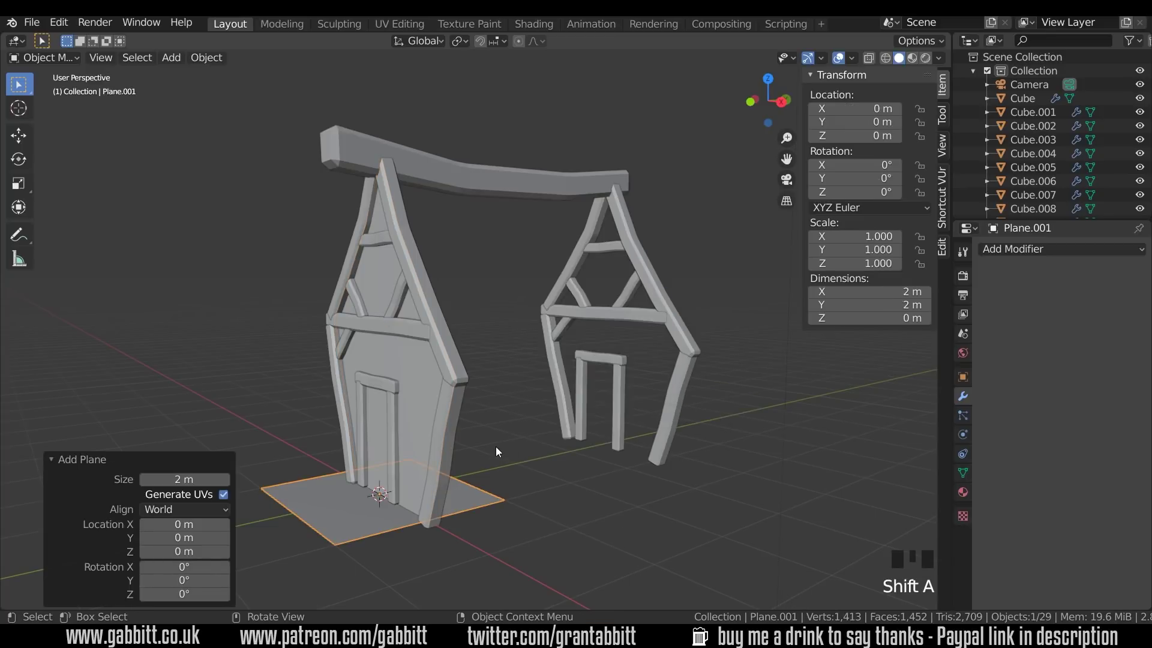
key("g")
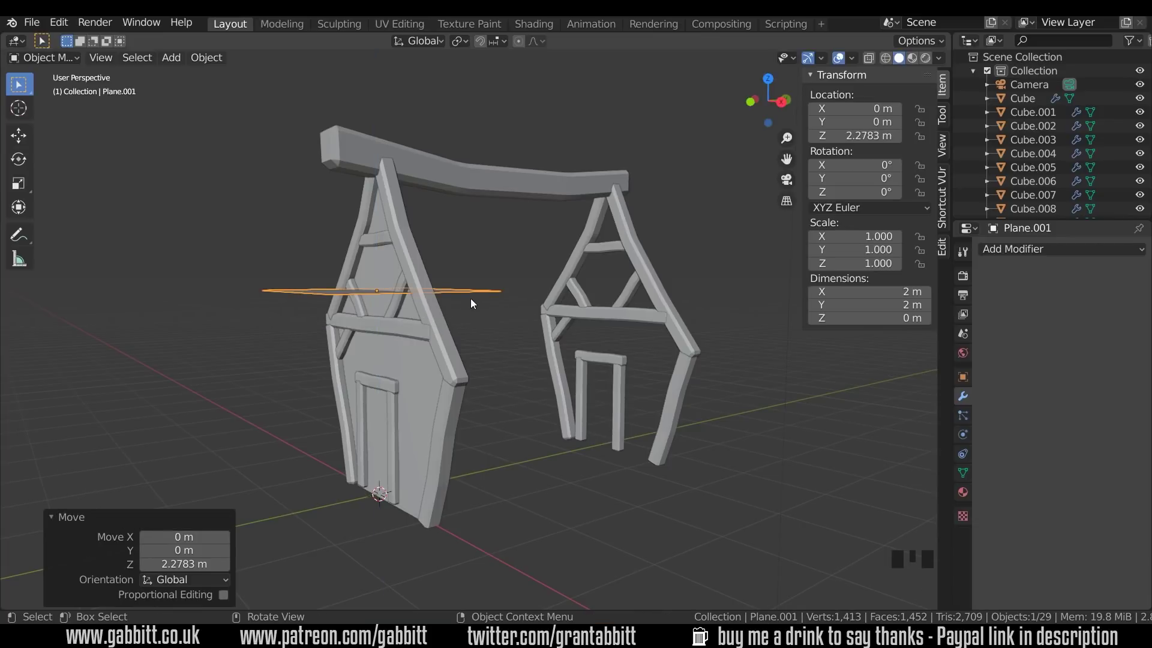
key("KP_3")
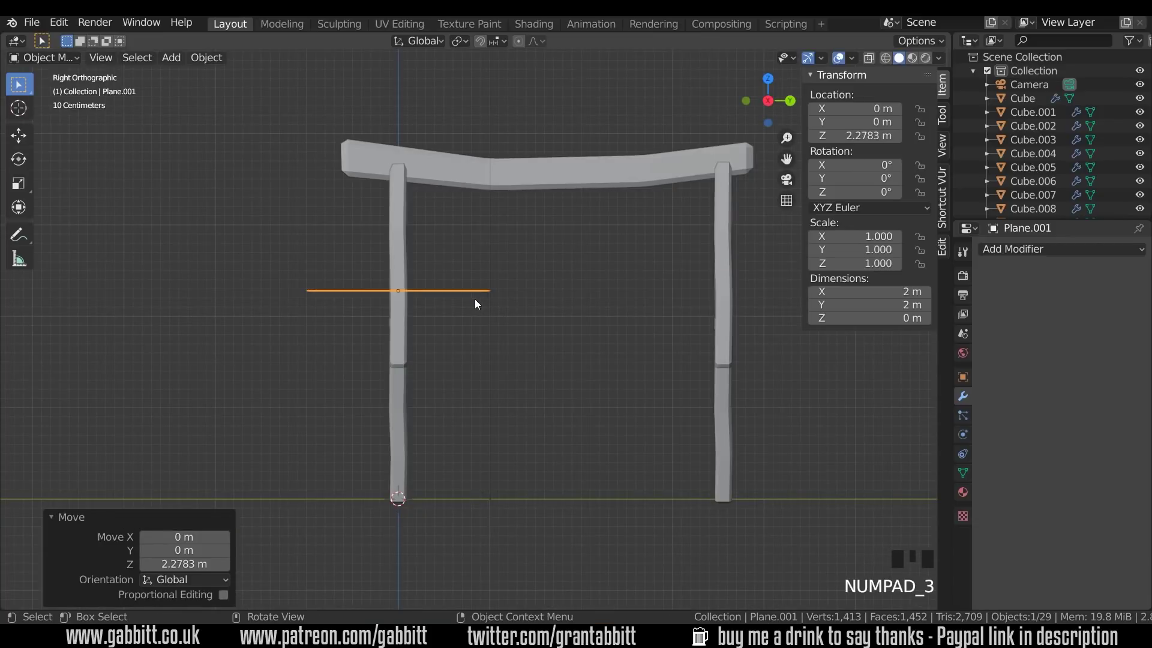
key("g")
key("s")
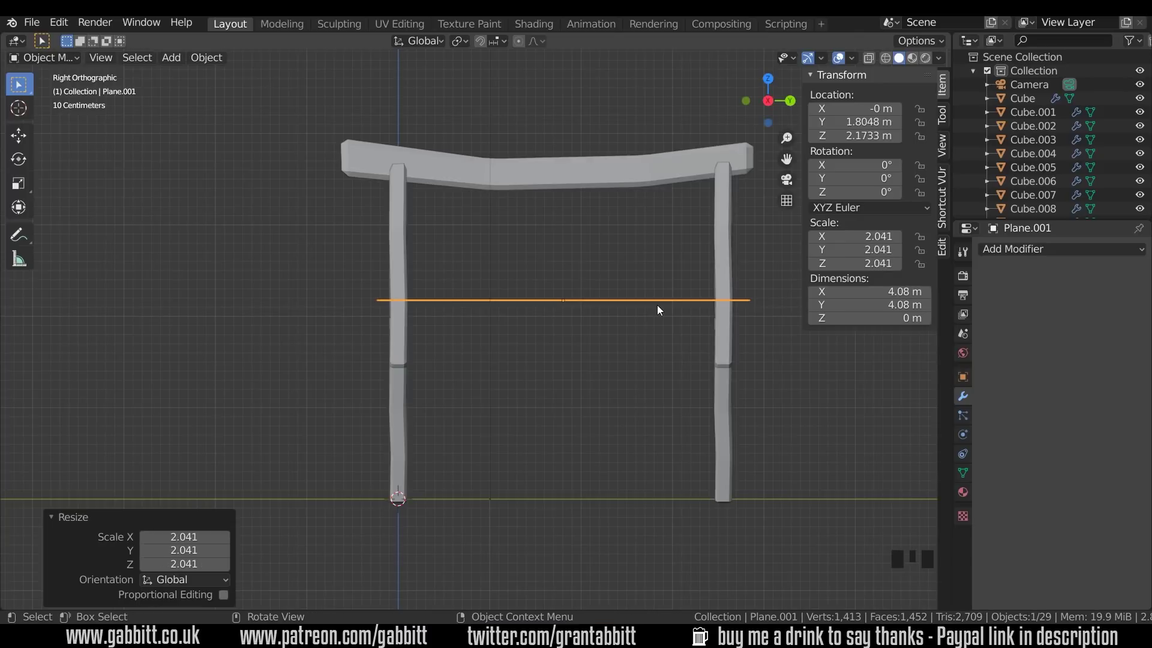
Tilt the plane about 58.7° on Y onto the right roof slope and apply its scale
key("KP_3")
key("KP_1")
key("r")
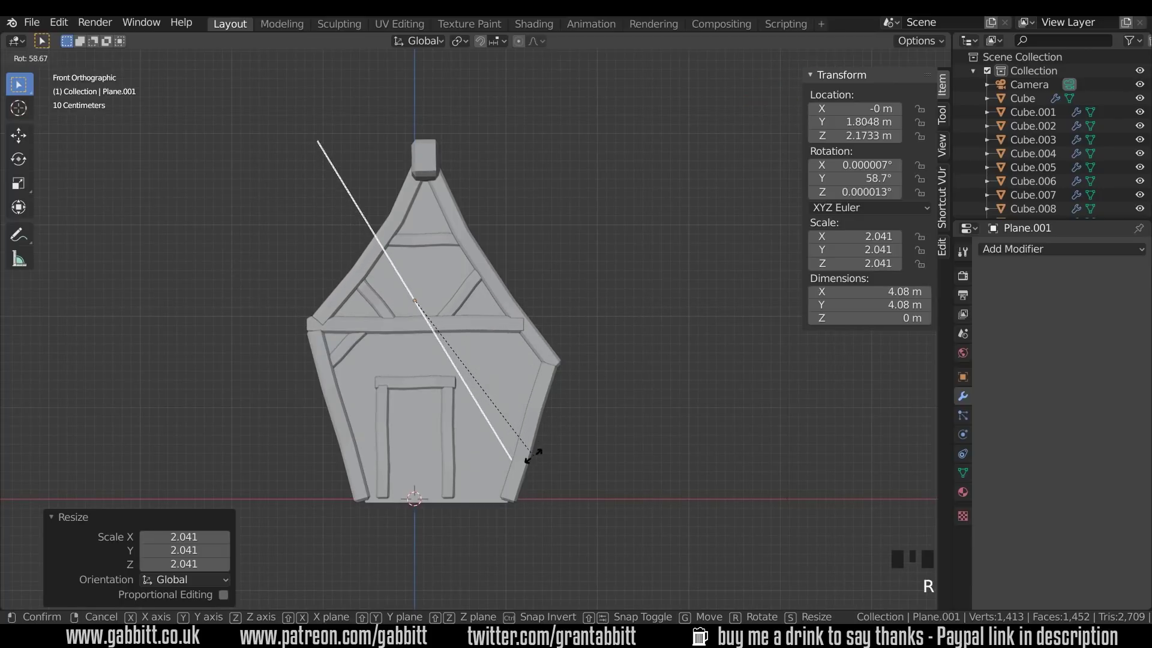
key("g")
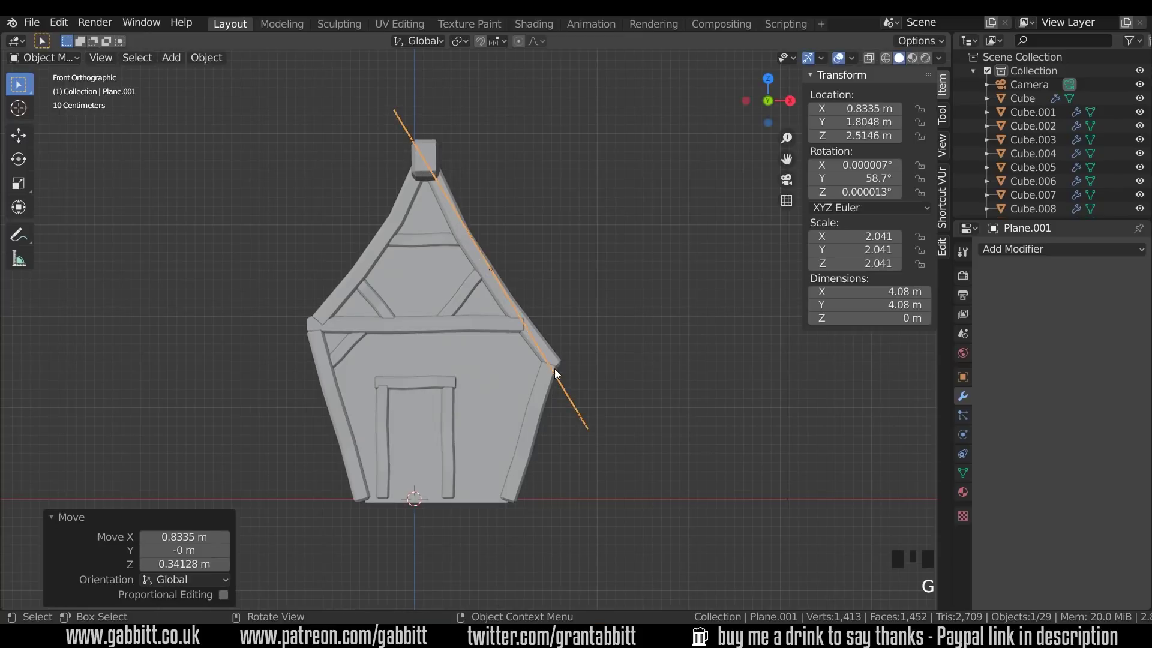
key("ctrl+a")
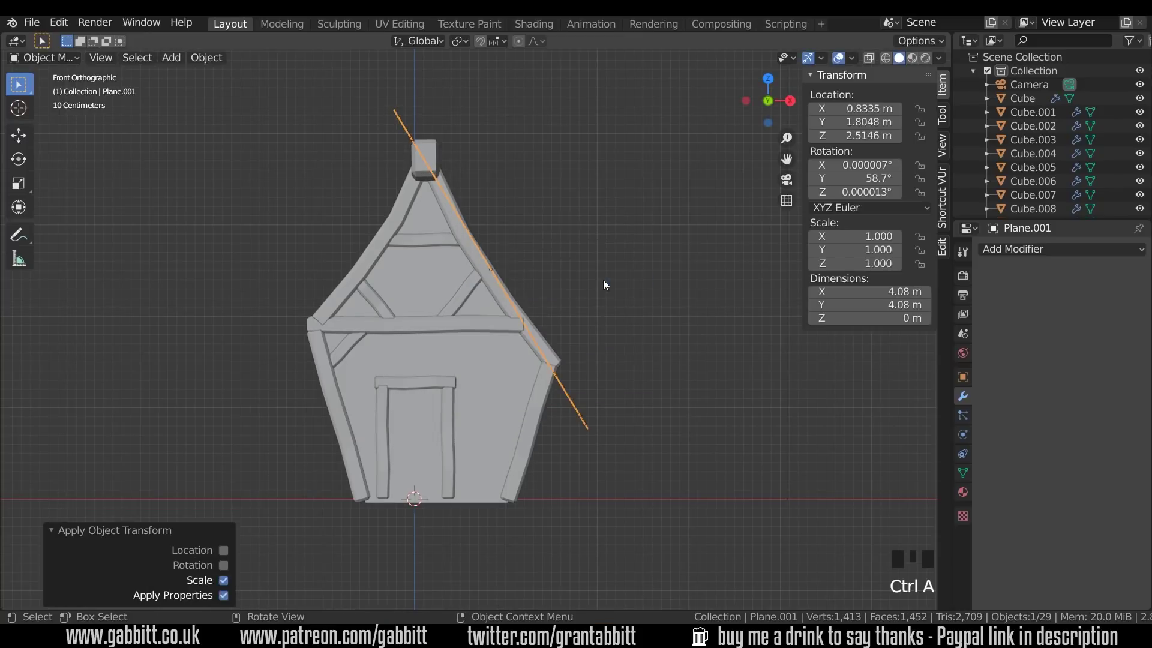
left_click_drag(661, 323, 618, 325)
Edge-slide the roof's lower edge slightly up the slope, factor about 0.1
key("Tab")
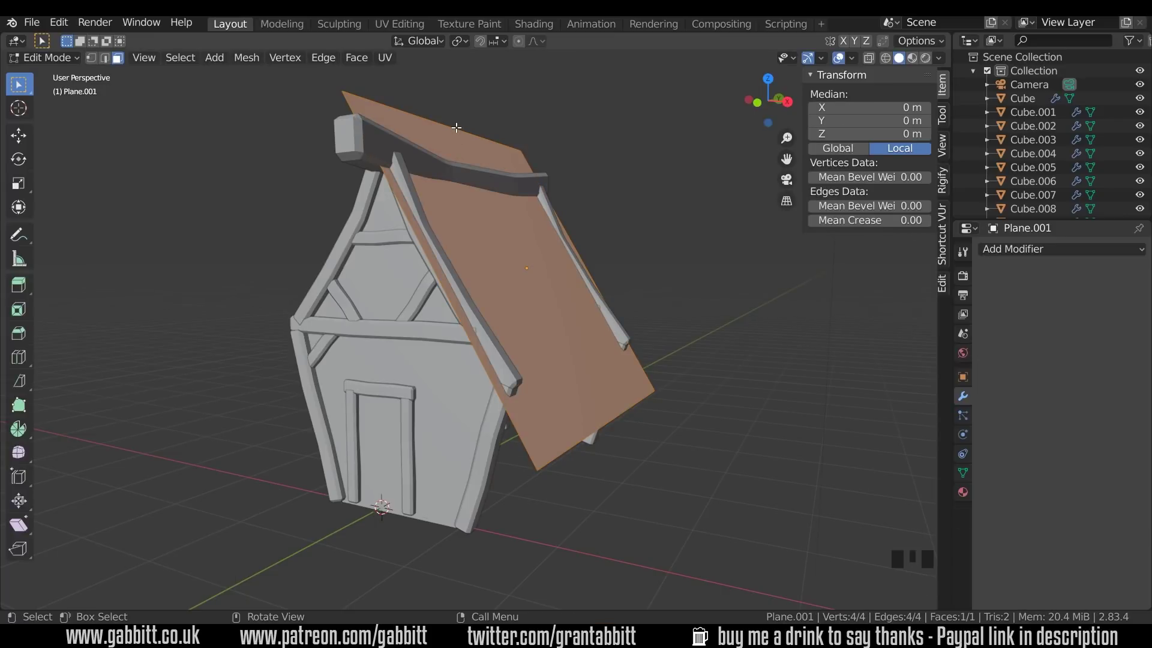
left_click(107, 63)
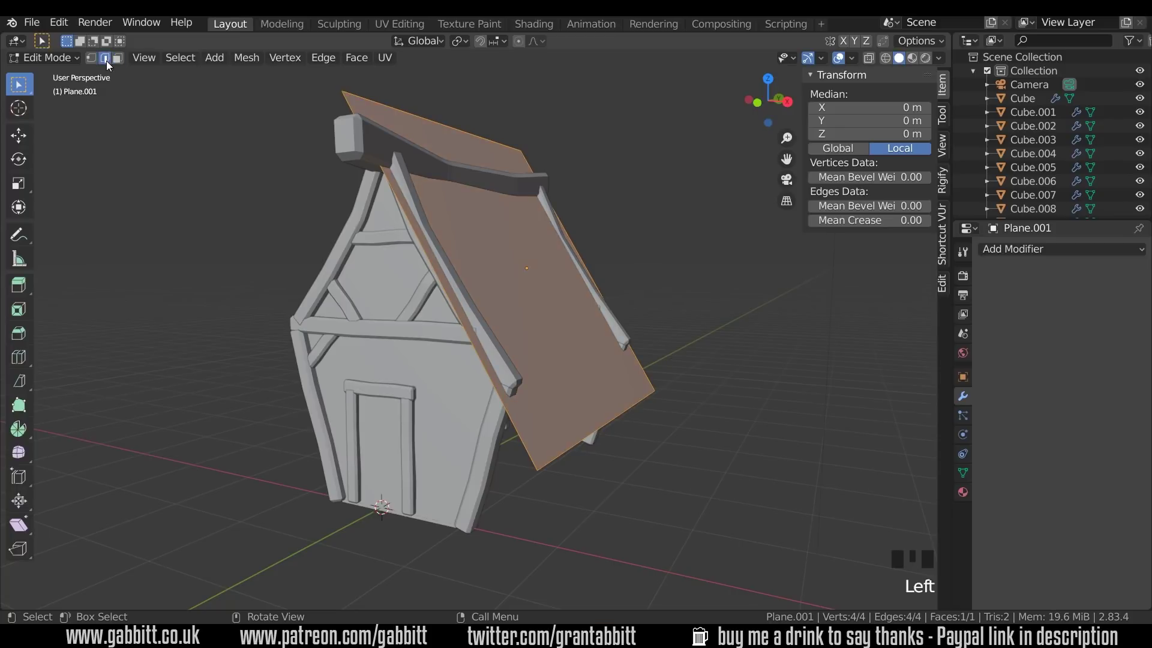
left_click(439, 116)
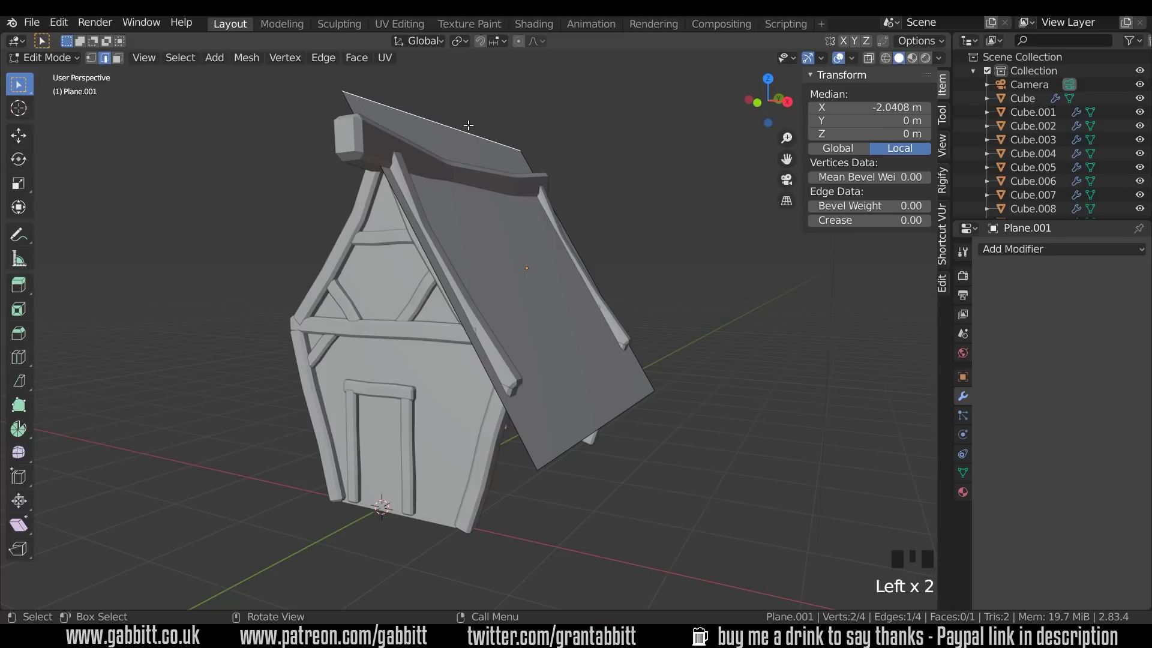
key("g")
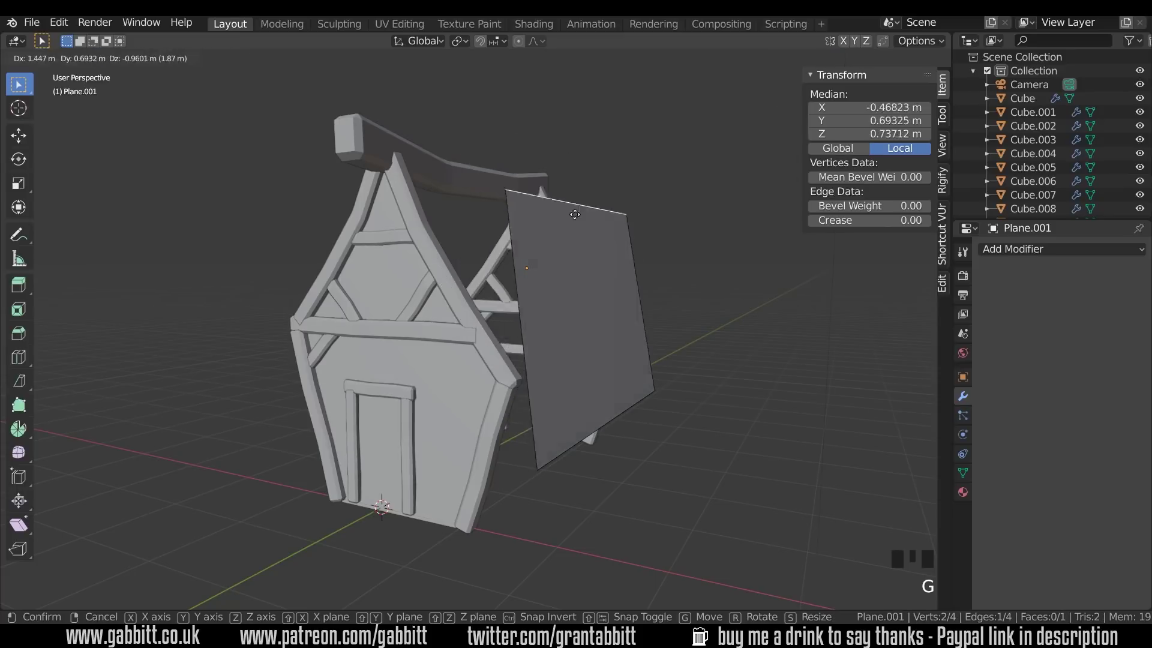
key("g")
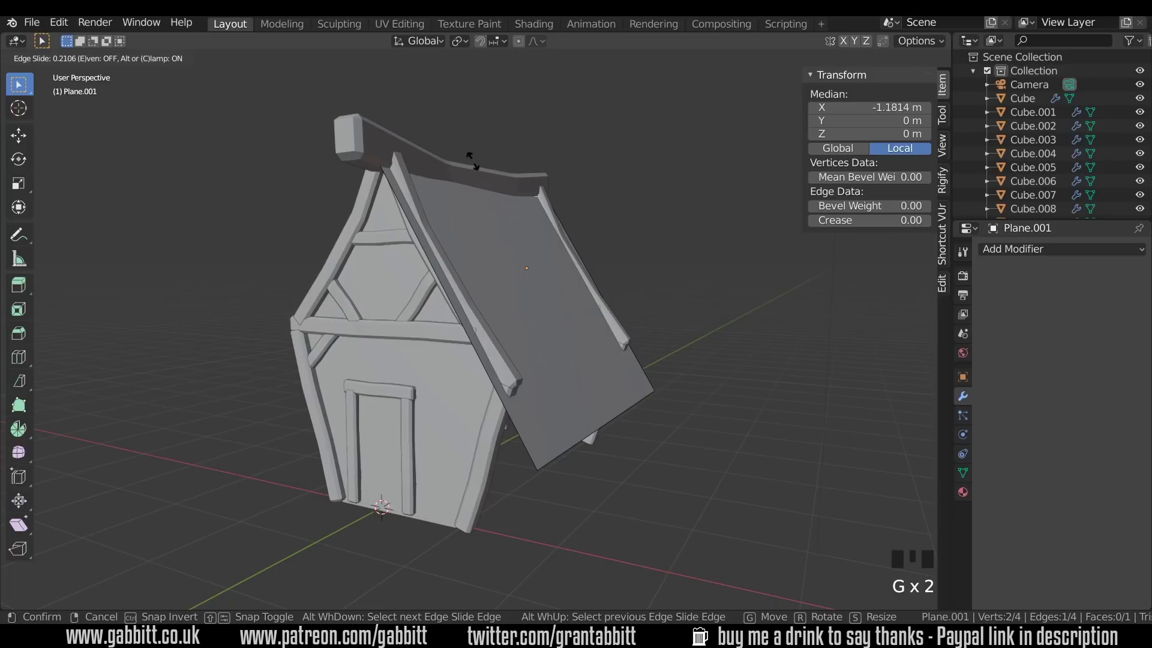
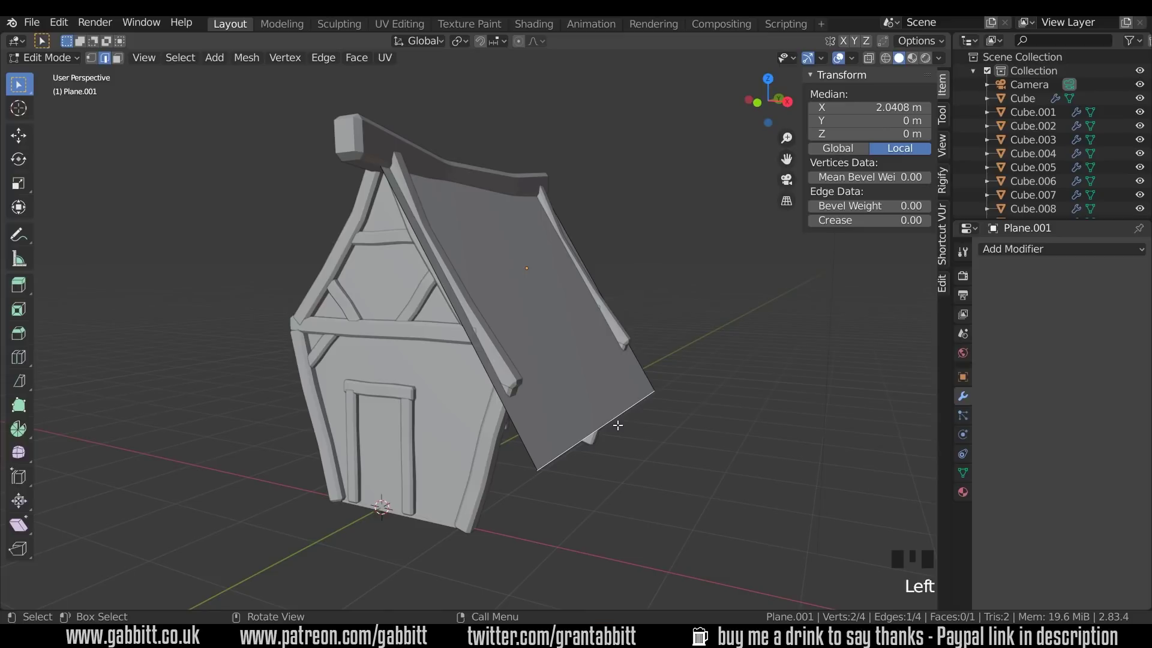
key("g")
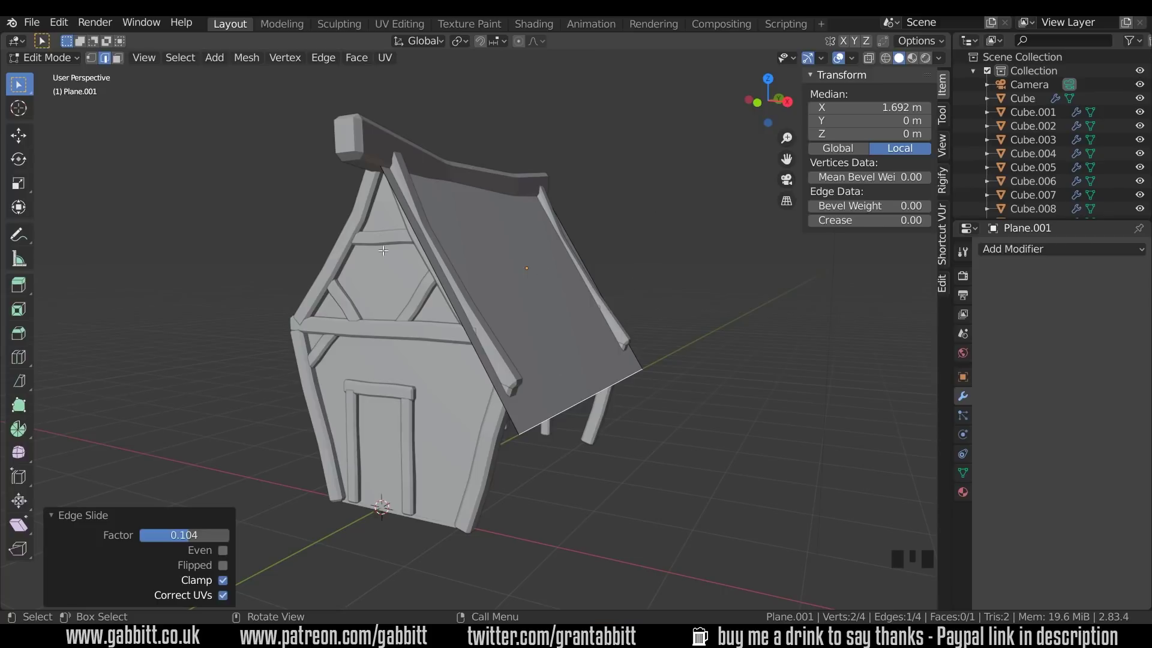
Add two crosswise loop cuts to the roof and reposition its outer lower corner in front view
key("ctrl+r")
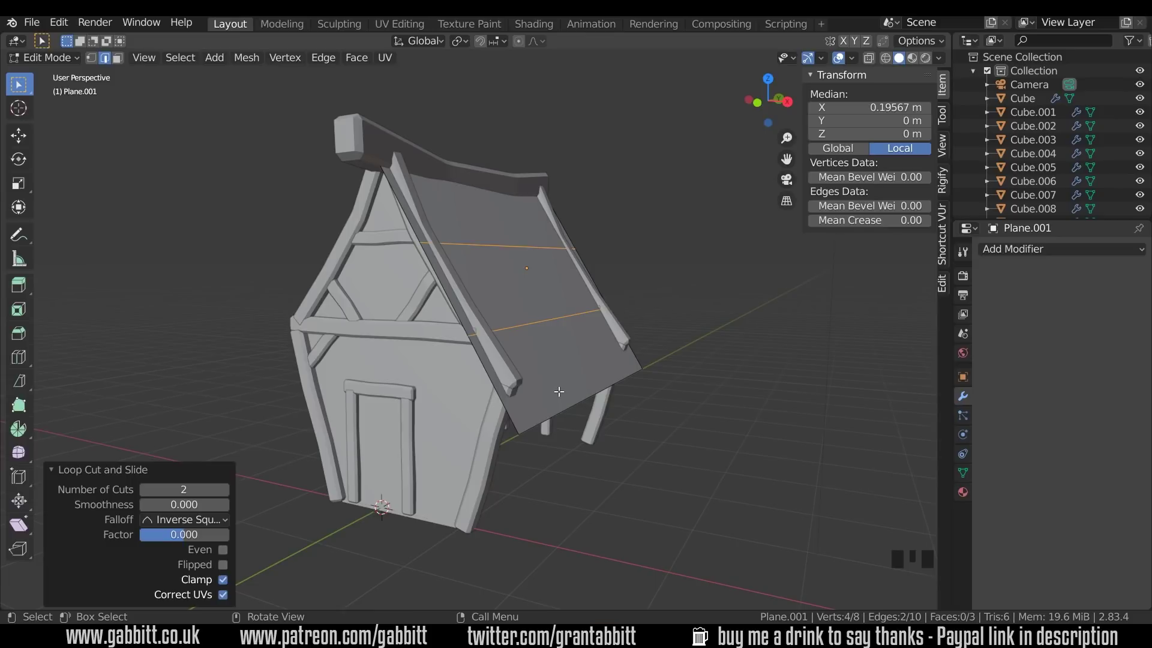
key("KP_1")
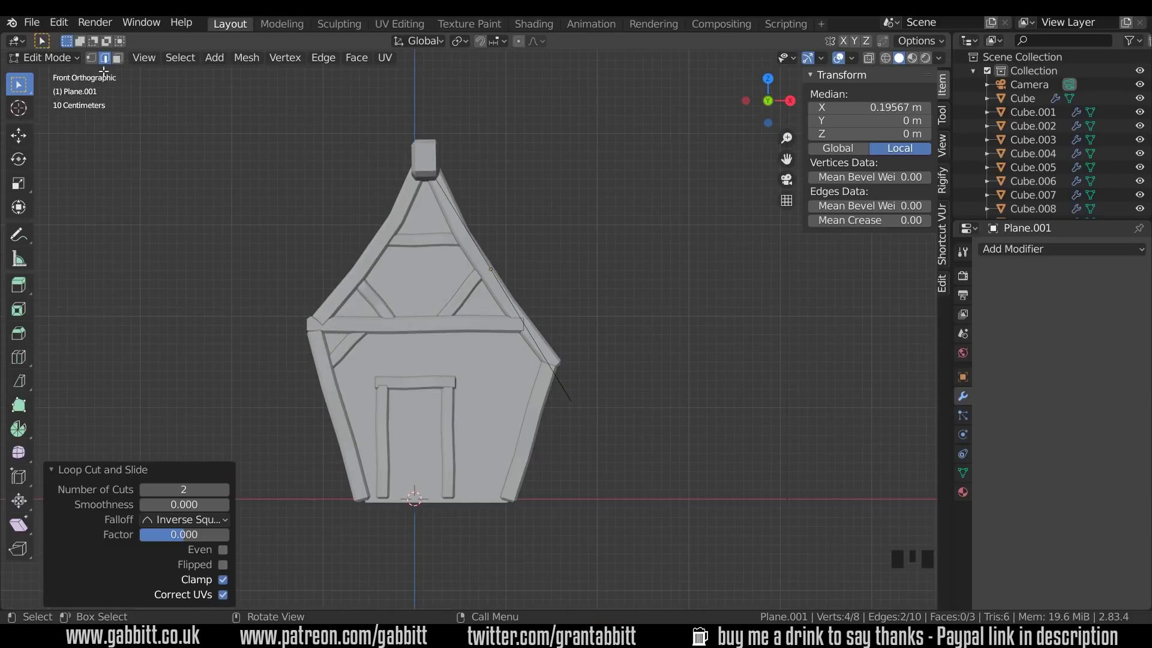
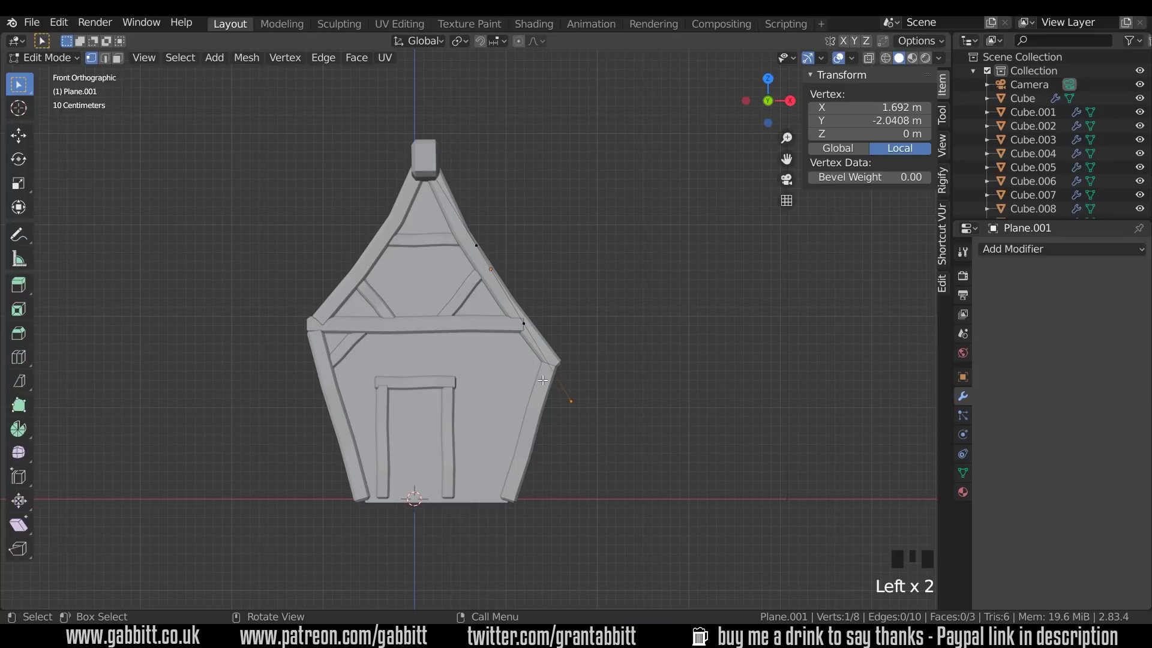
left_click(563, 396)
left_click_drag(574, 399, 583, 413)
left_click(573, 398)
key("g")
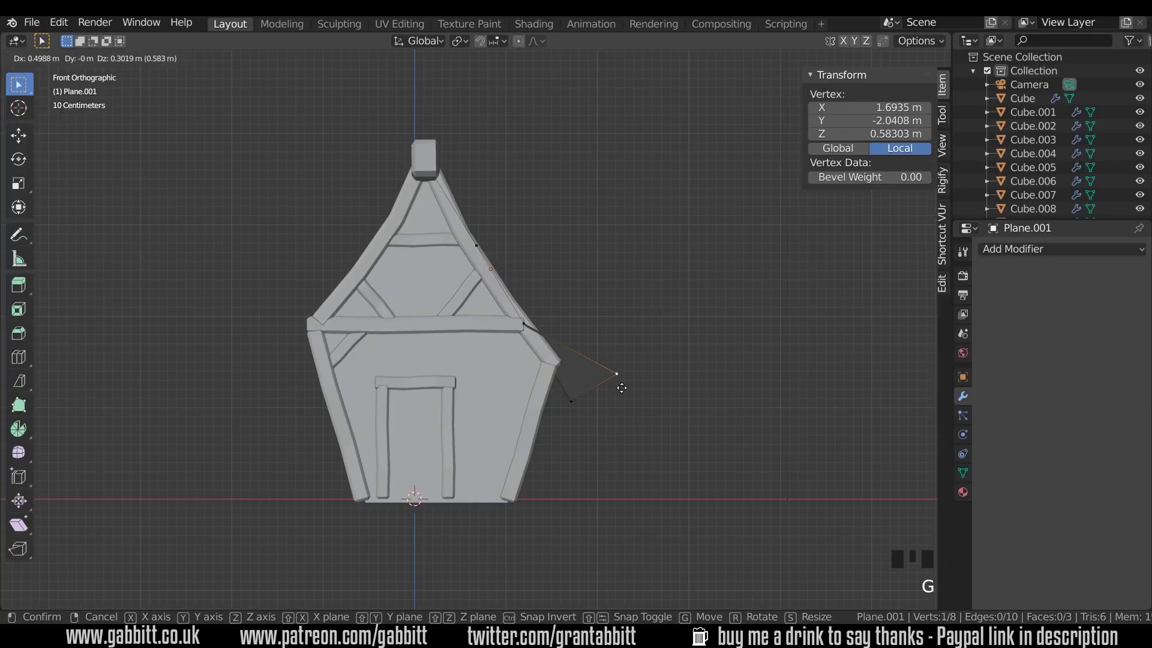
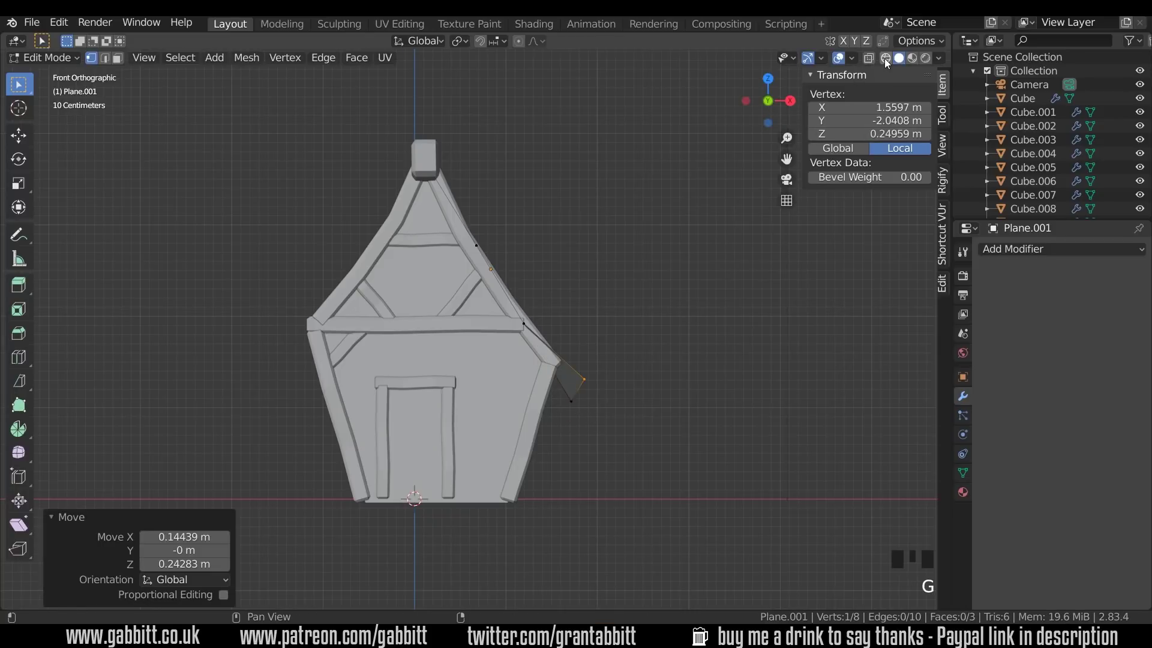
With X-ray on, move the two roof cuts so the profile bends instead of lying flat
left_click(887, 61)
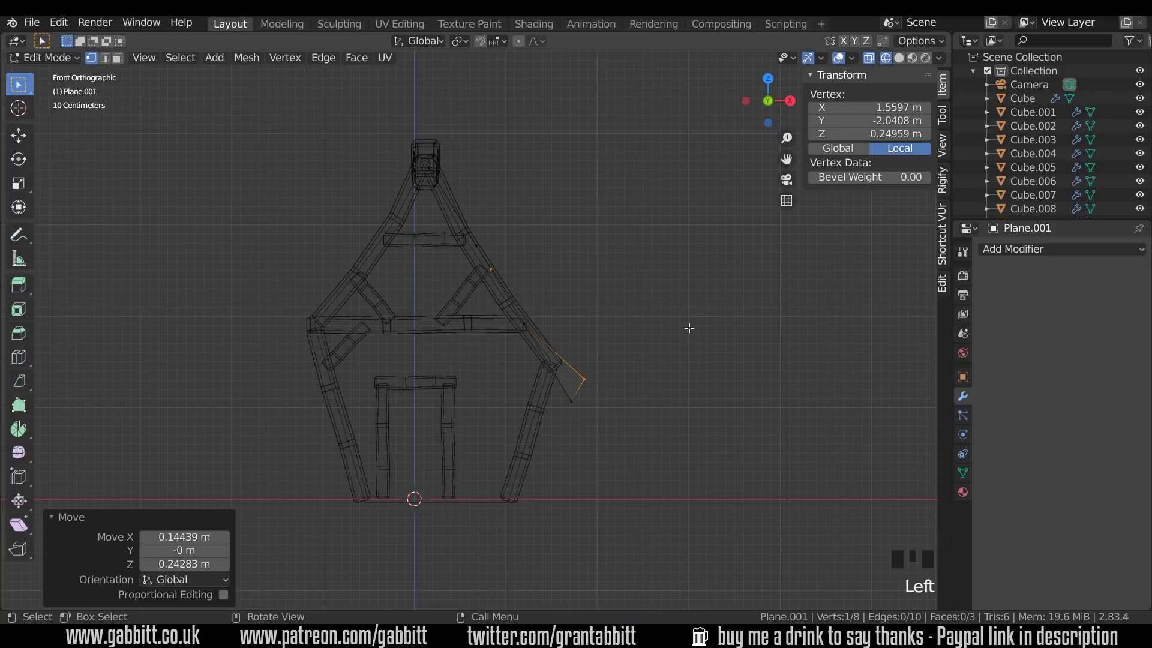
key("ctrl+z")
left_click(578, 404)
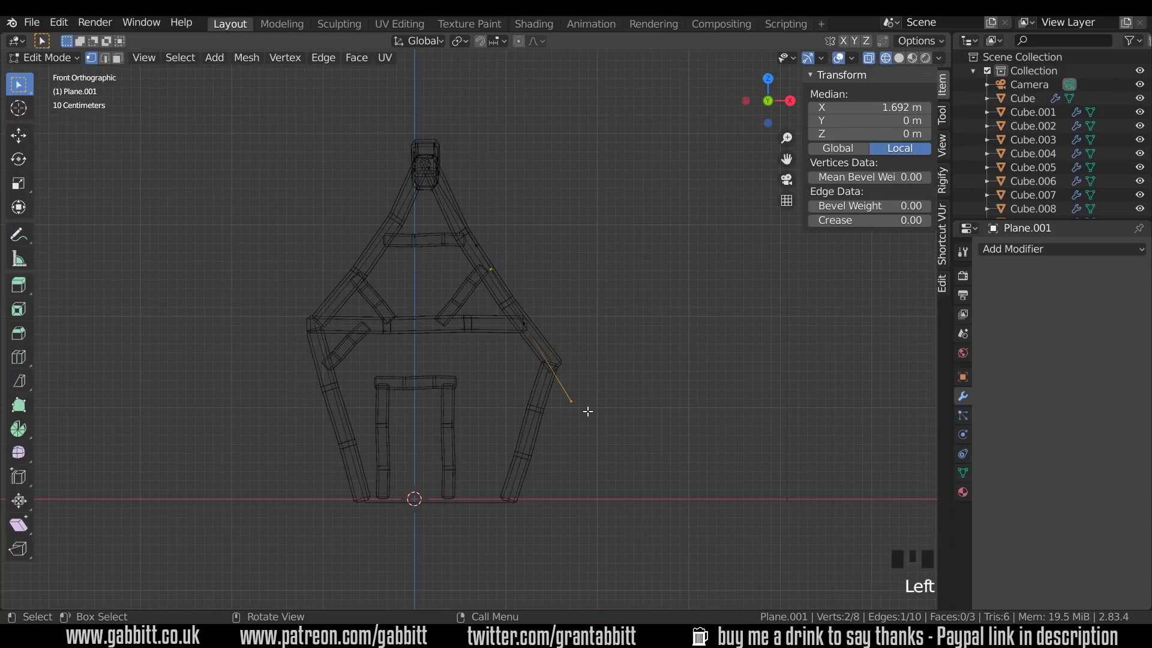
key("g")
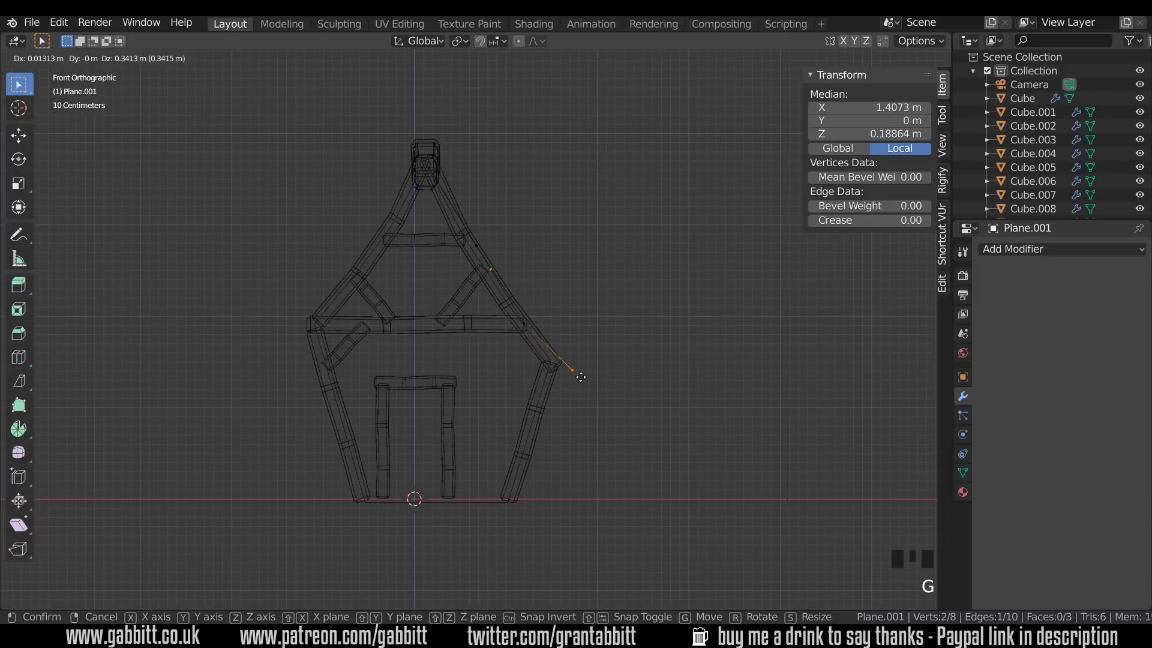
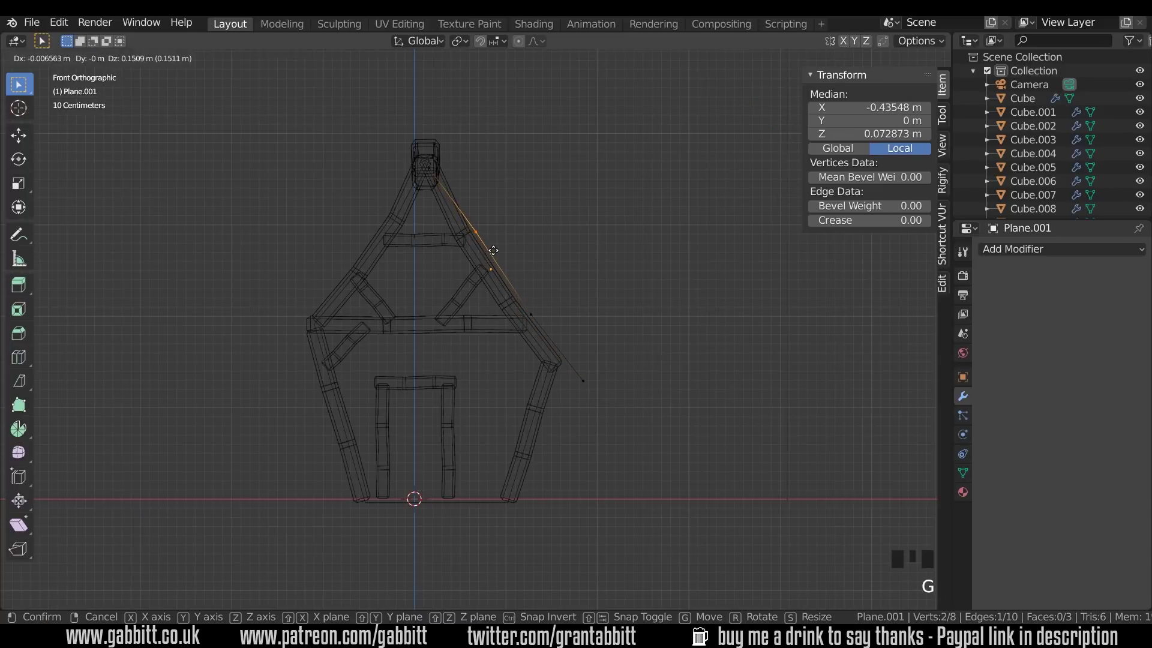
left_click(420, 151)
key("g")
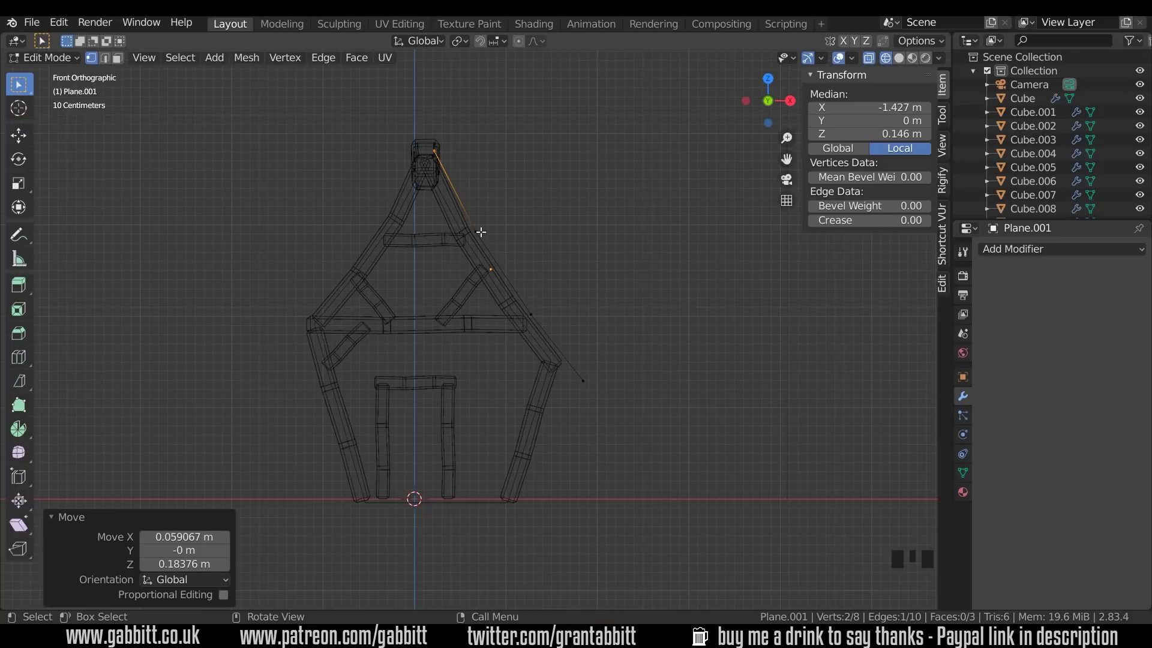
left_click(900, 60)
Add two lengthwise loop cuts and lower the middle strip so the roof sags
left_click_drag(710, 226, 732, 143)
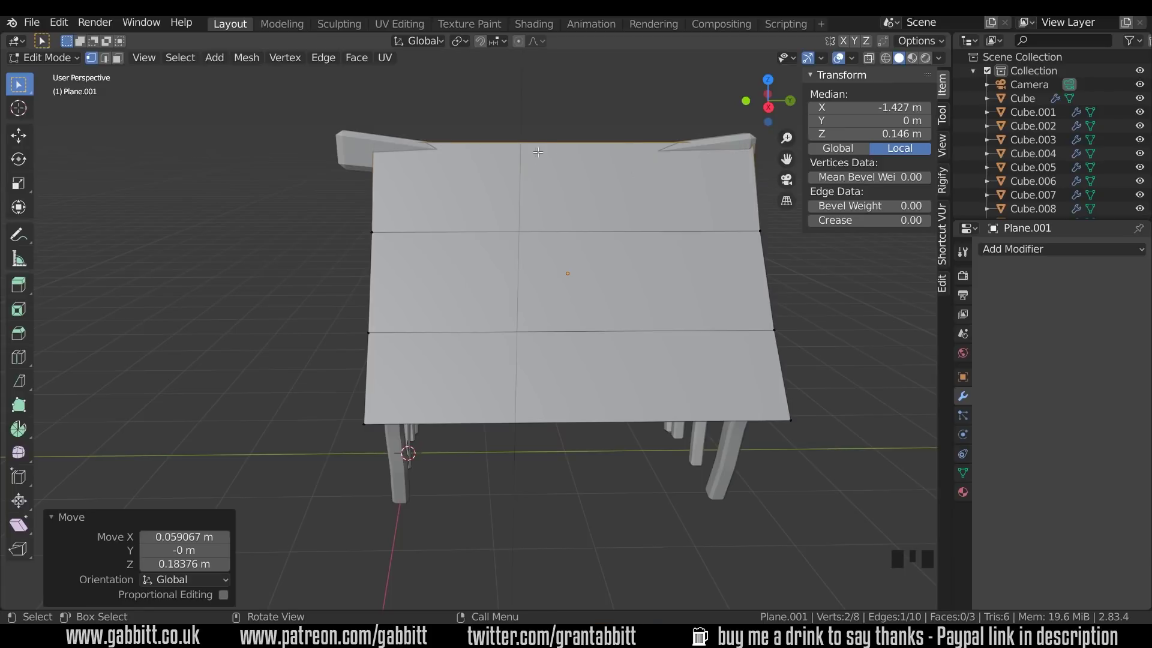
key("ctrl+r")
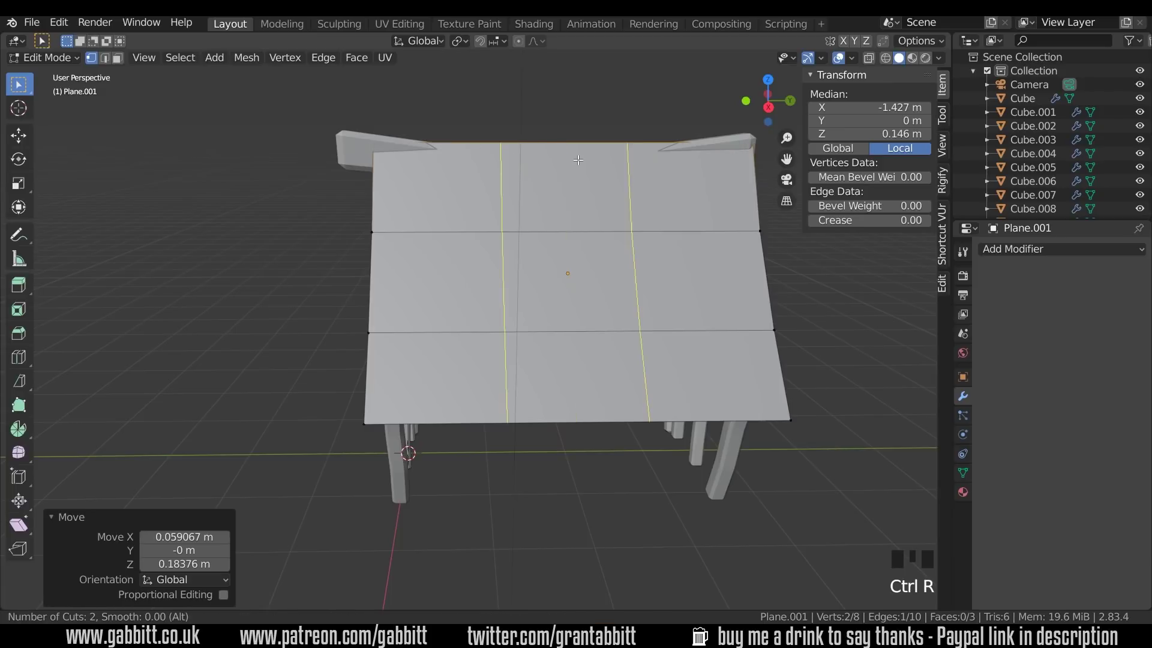
key("g")
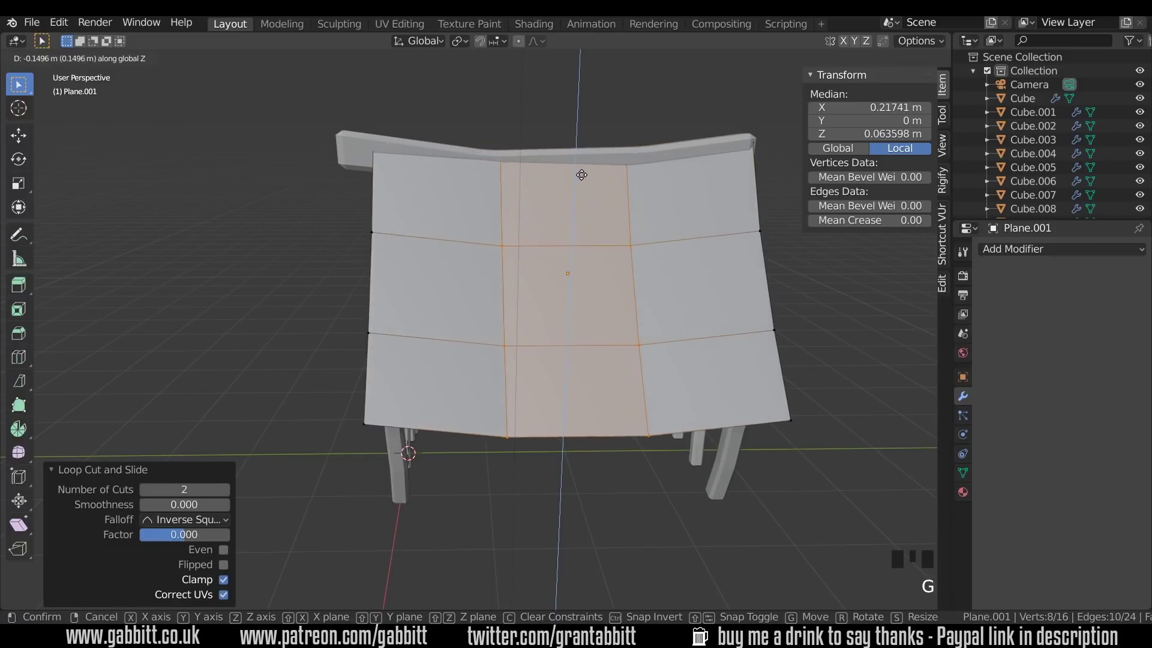
left_click_drag(512, 246, 513, 210)
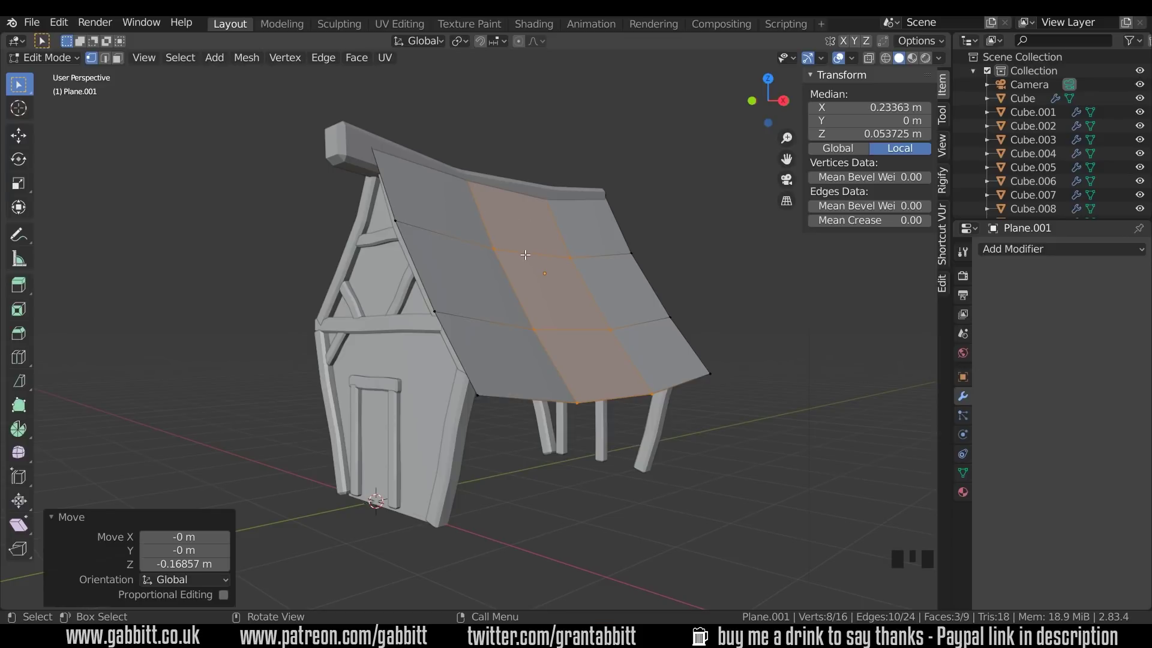
Try extruding the roof and nudging its lower edge, then undo back to the sagging grid
key("a")
key("e")
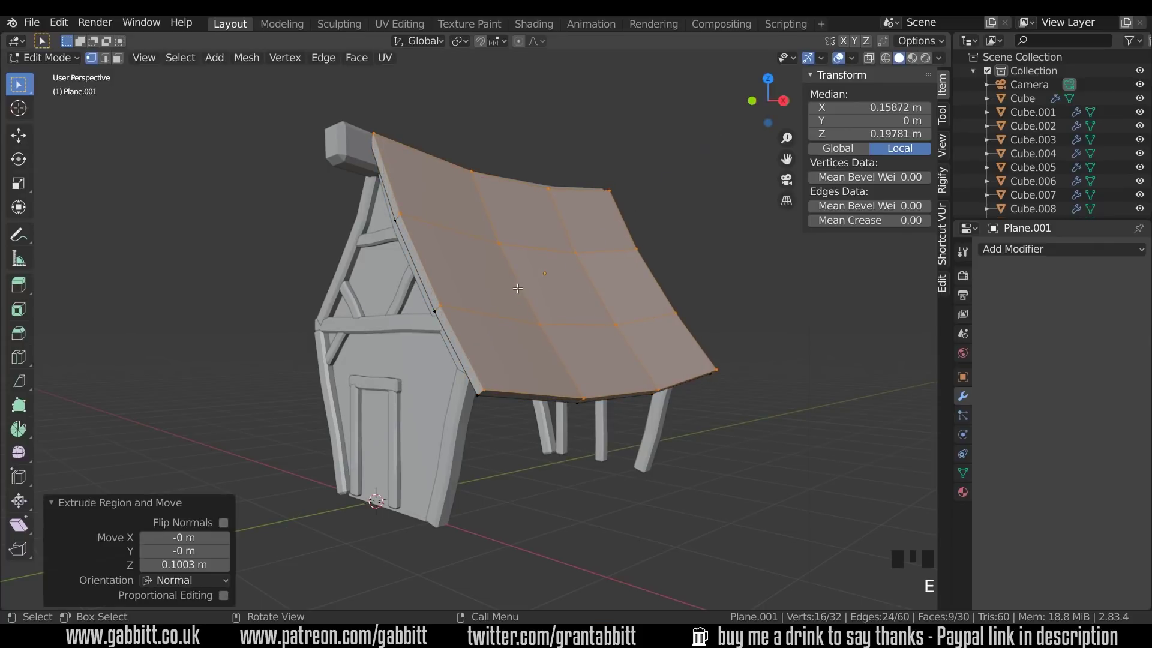
left_click_drag(568, 385, 581, 398)
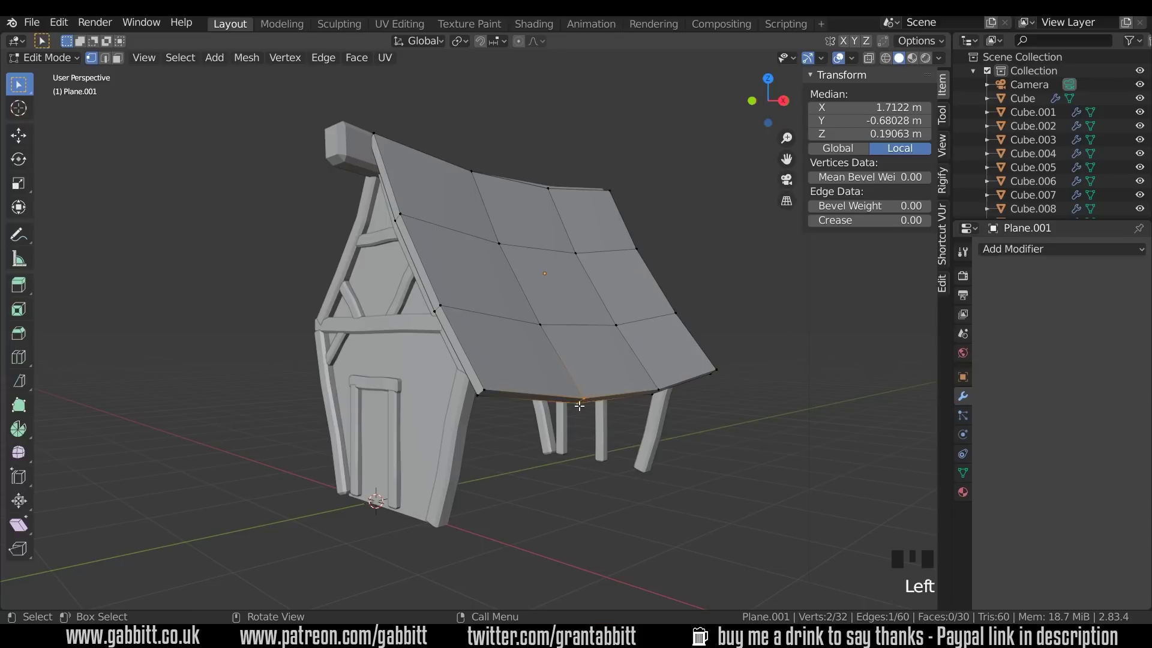
key("g")
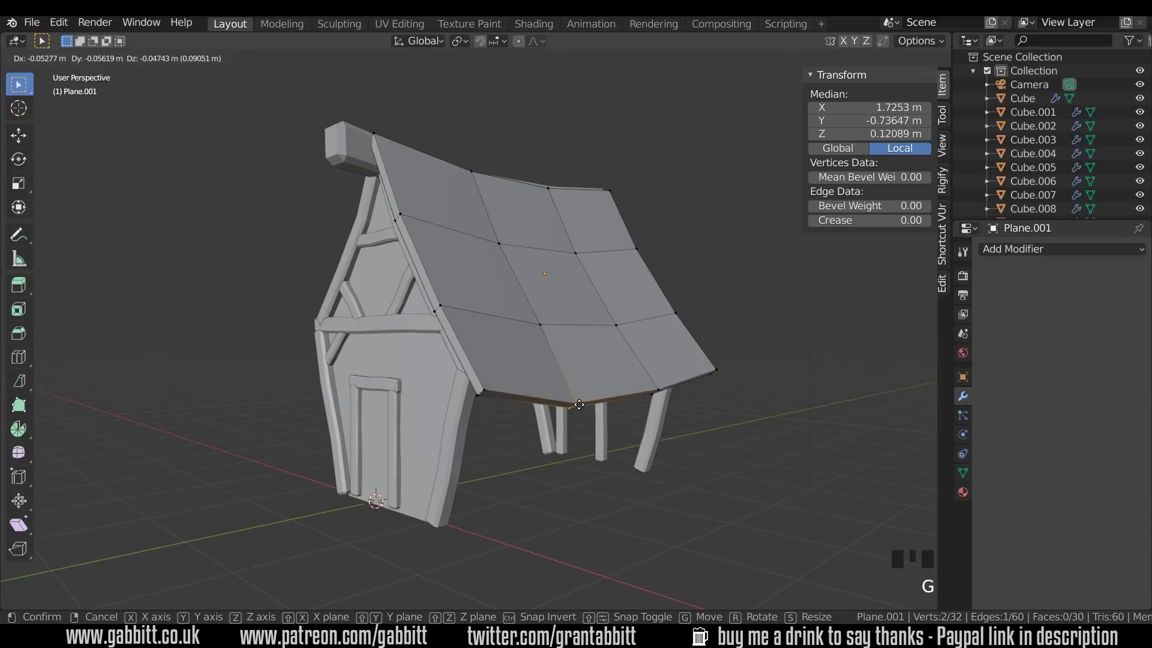
key("ctrl+z")
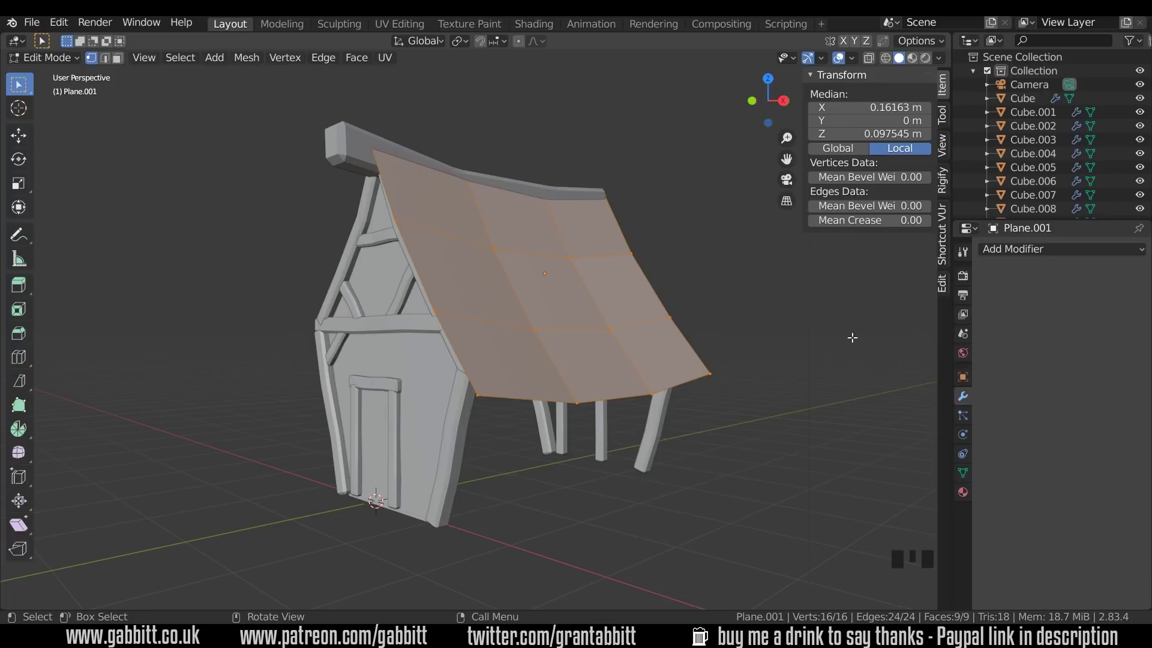
Add a Solidify modifier to the roof with 0.05 m thickness
left_click(969, 396)
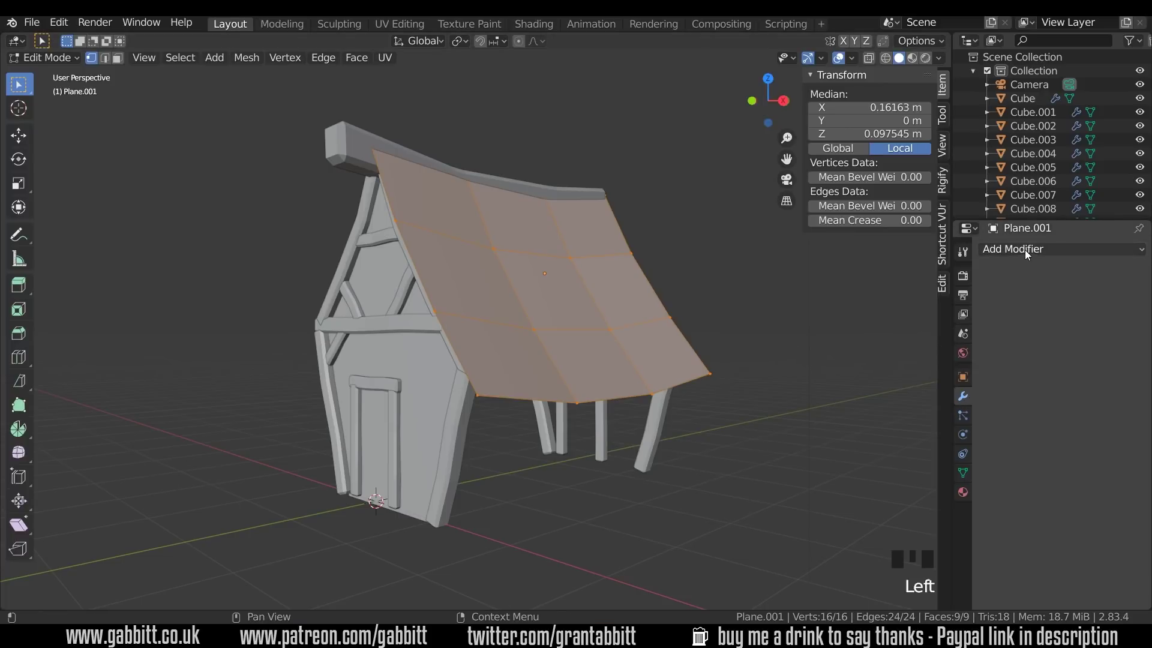
left_click_drag(1027, 251, 815, 460)
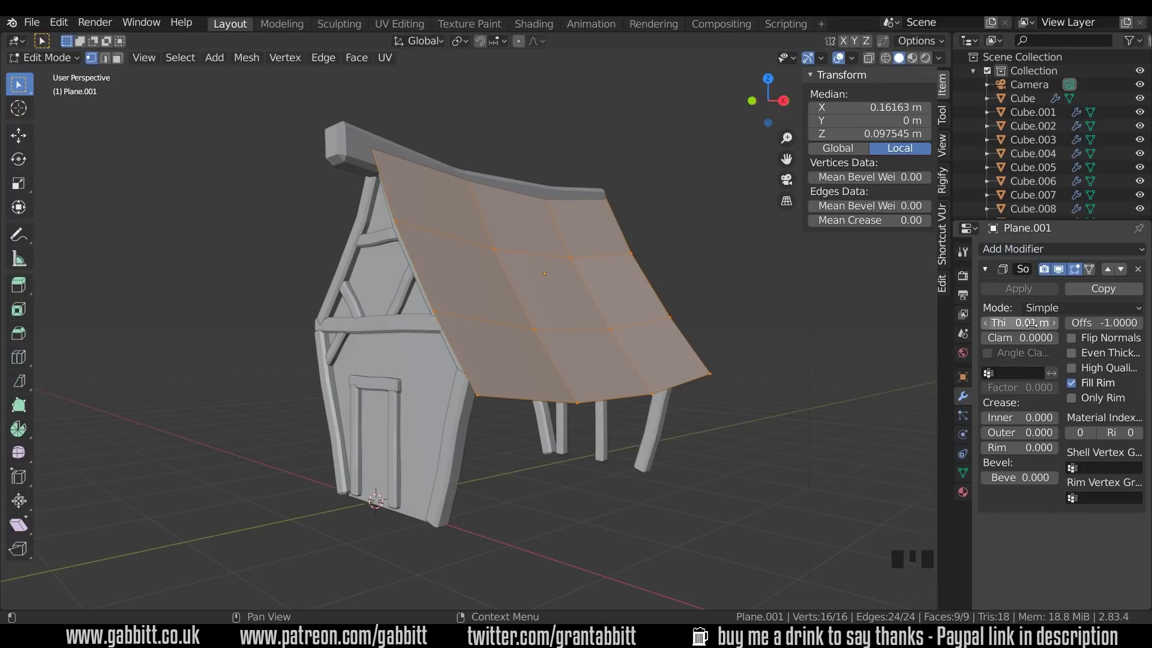
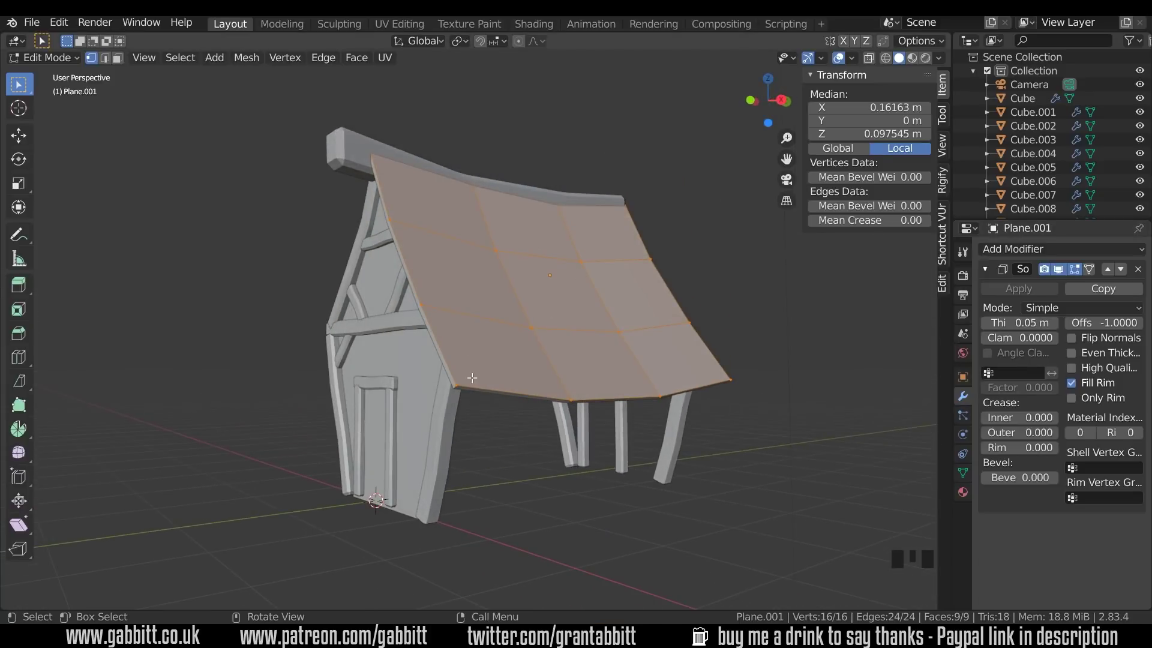
Edge-slide a roof edge row to factor 0.084 to refine the sag, then finish editing
left_click_drag(780, 358, 712, 269)
key("2")
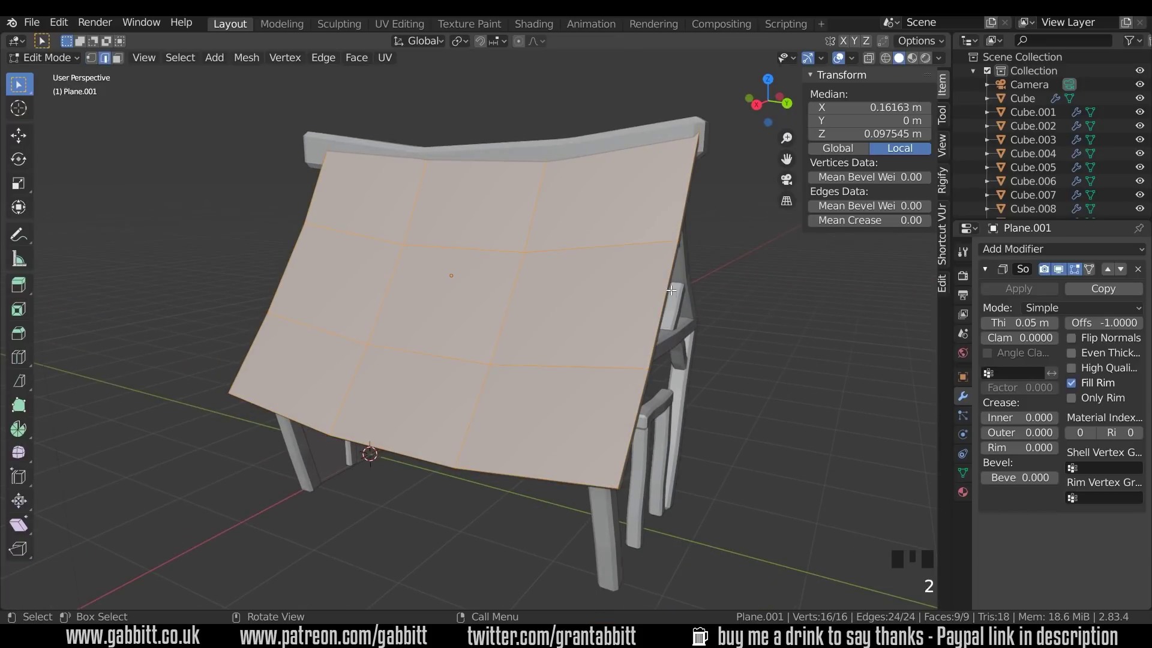
left_click(665, 291)
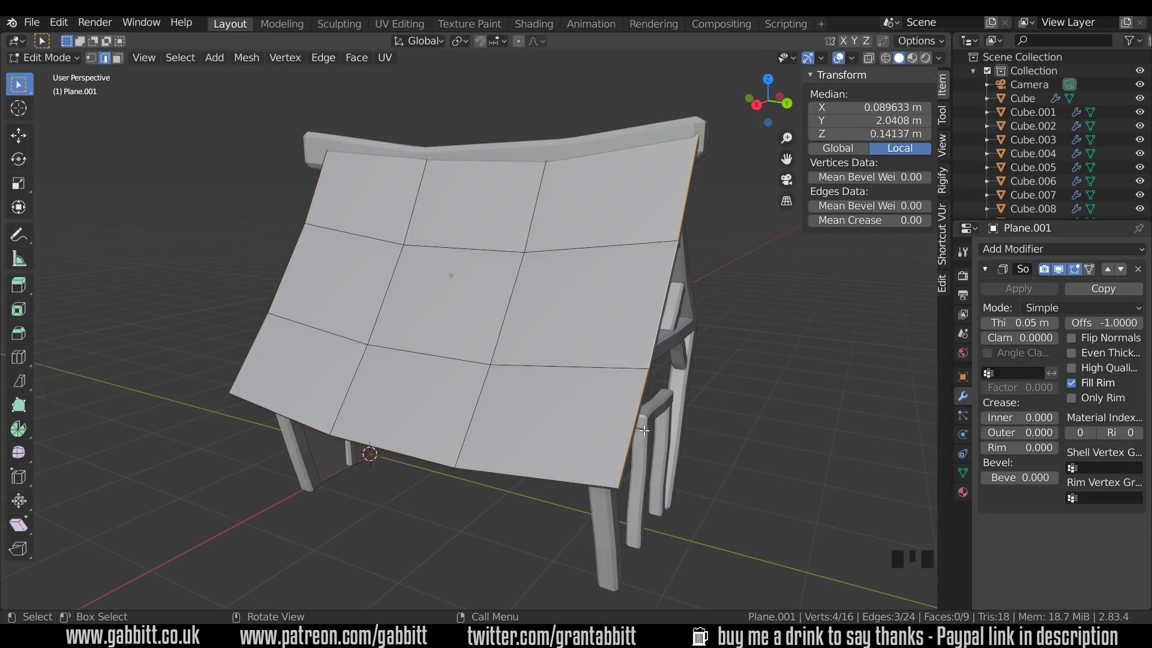
key("g")
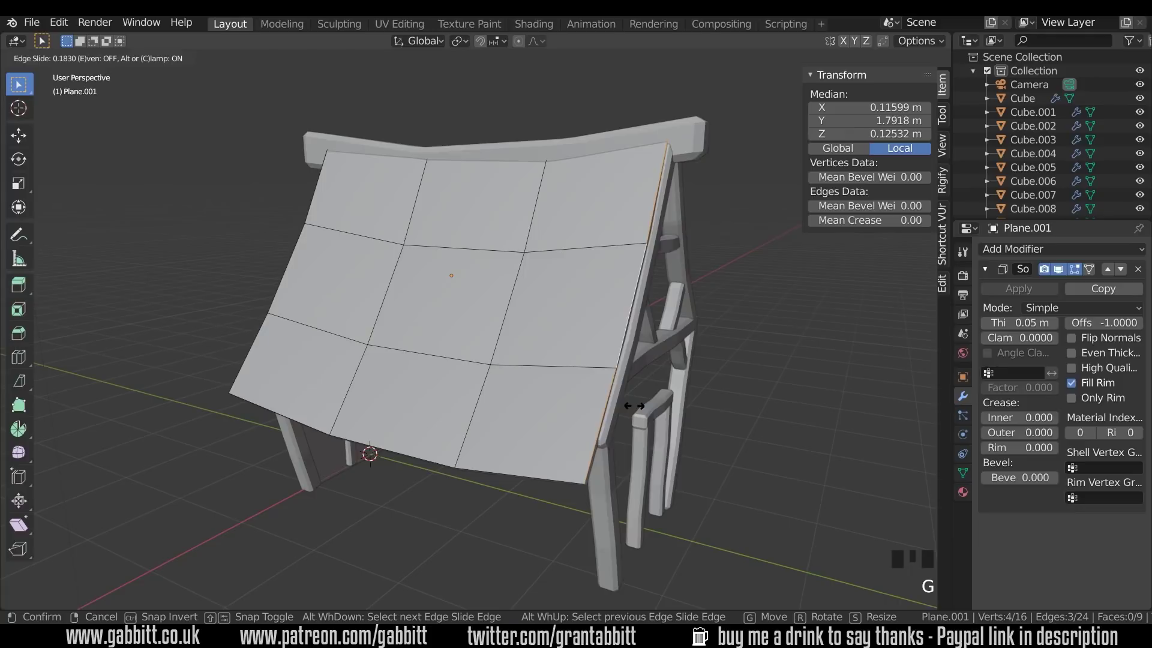
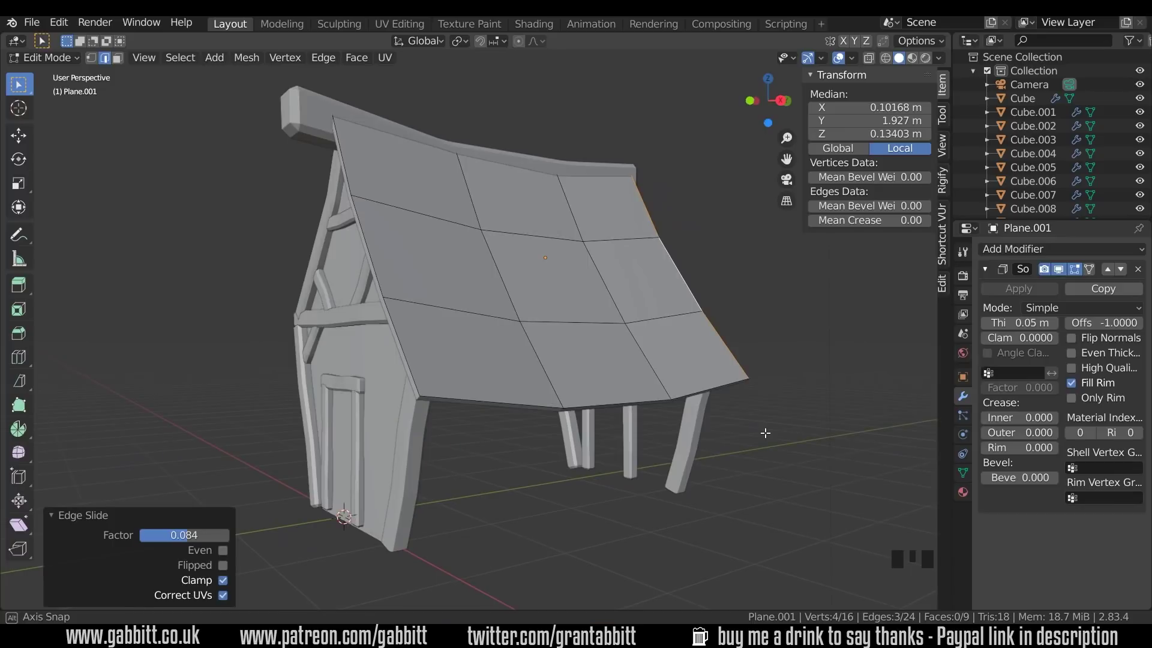
left_click_drag(494, 442, 662, 431)
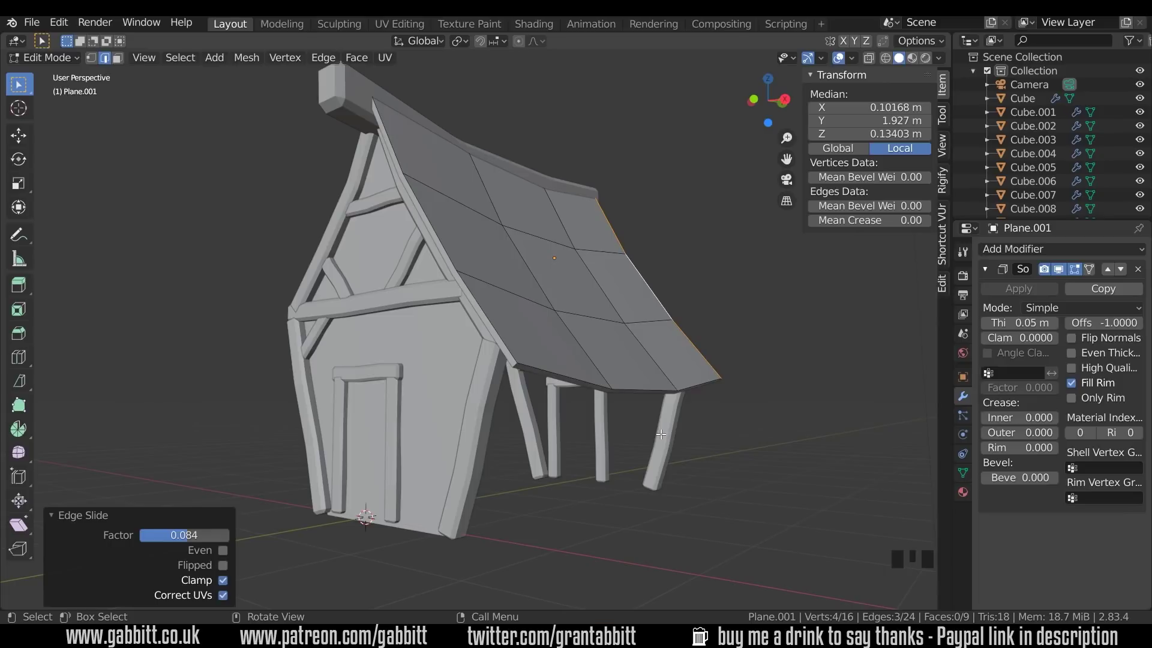
key("Tab")
Add a new plane and tilt it upright in side view to match the wall angle
key("ctrl+a")
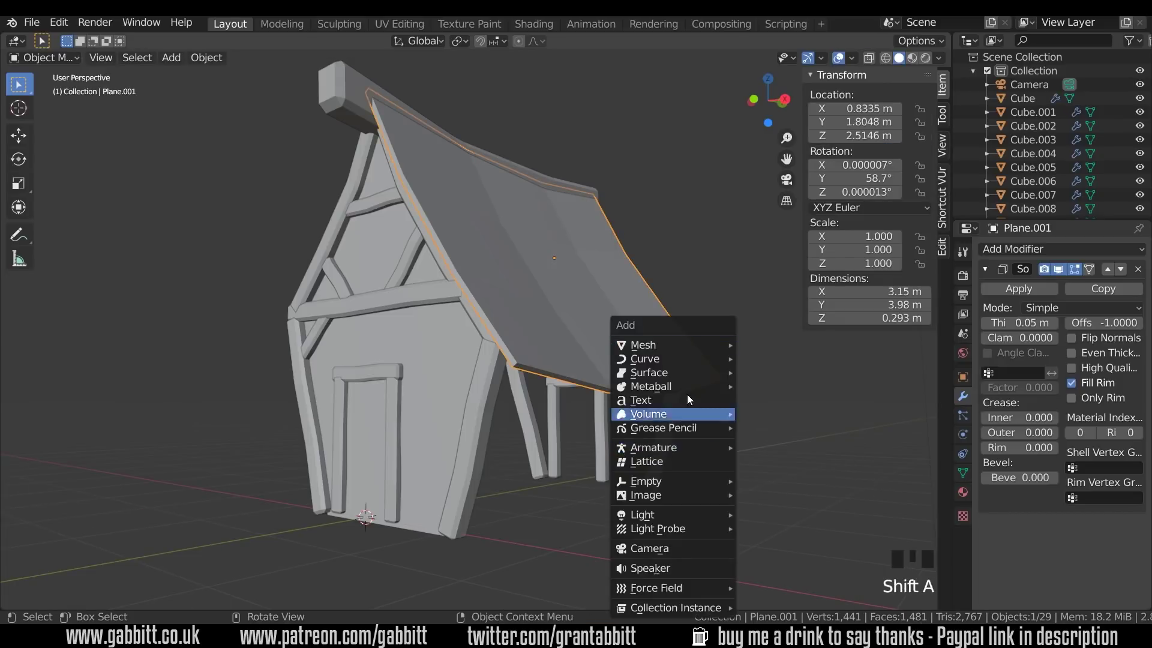
key("KP_1")
key("r")
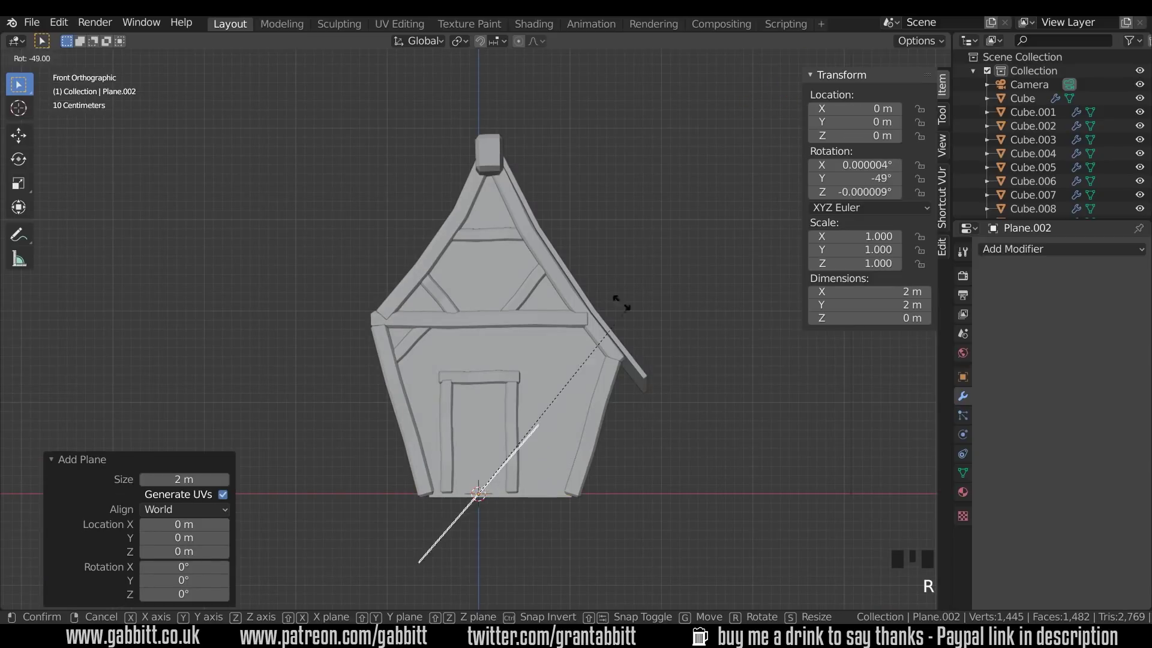
key("g")
key("r")
key("KP_3")
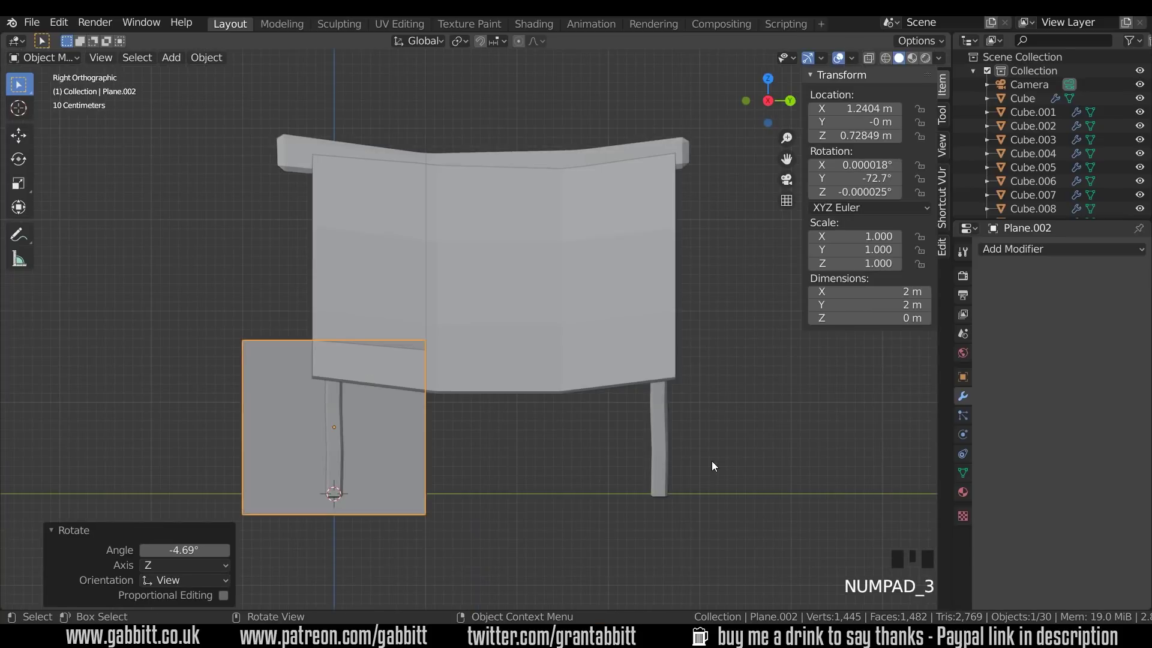
Move the plane under the roof and stretch it lengthwise to span the side wall
key("g")
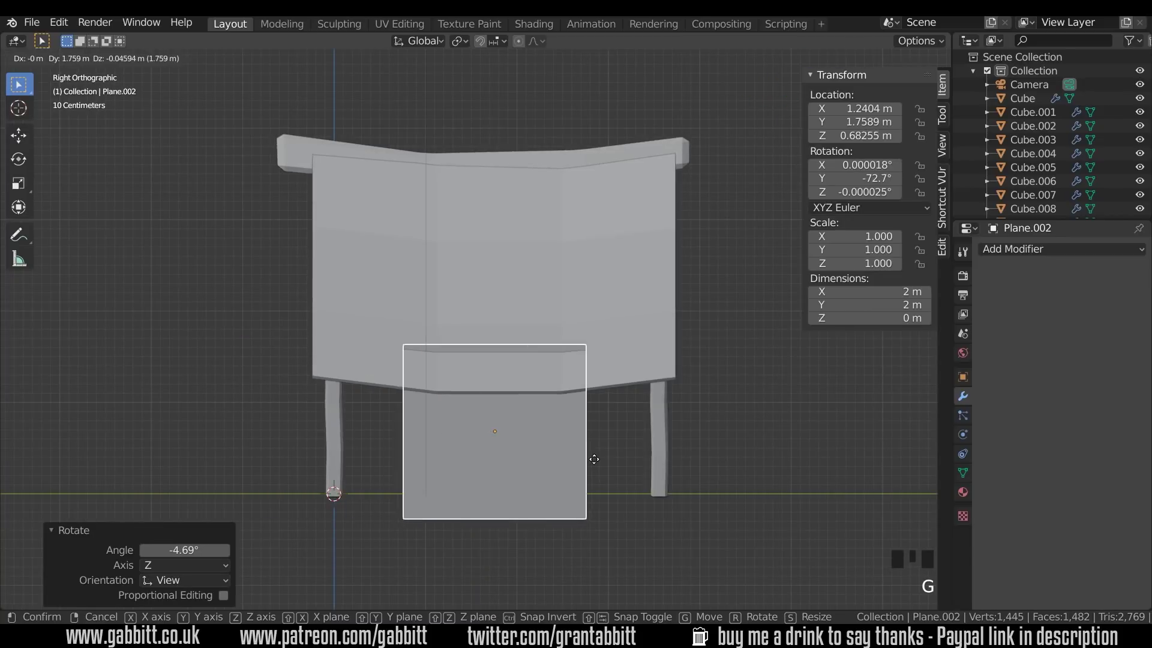
key("s")
key("g")
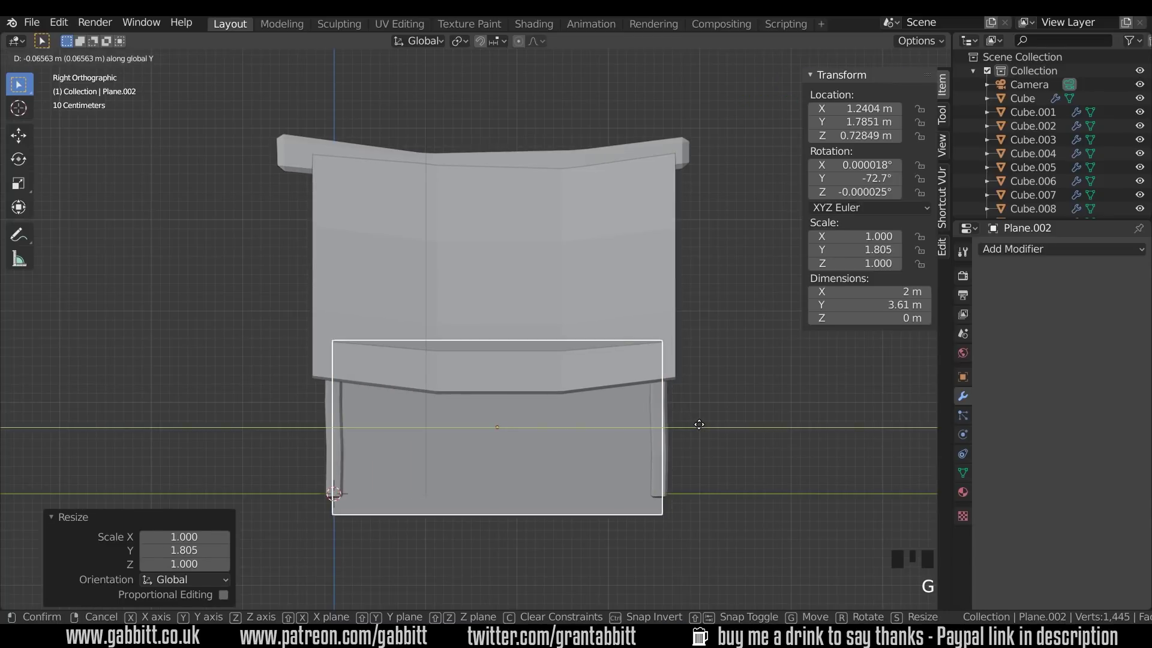
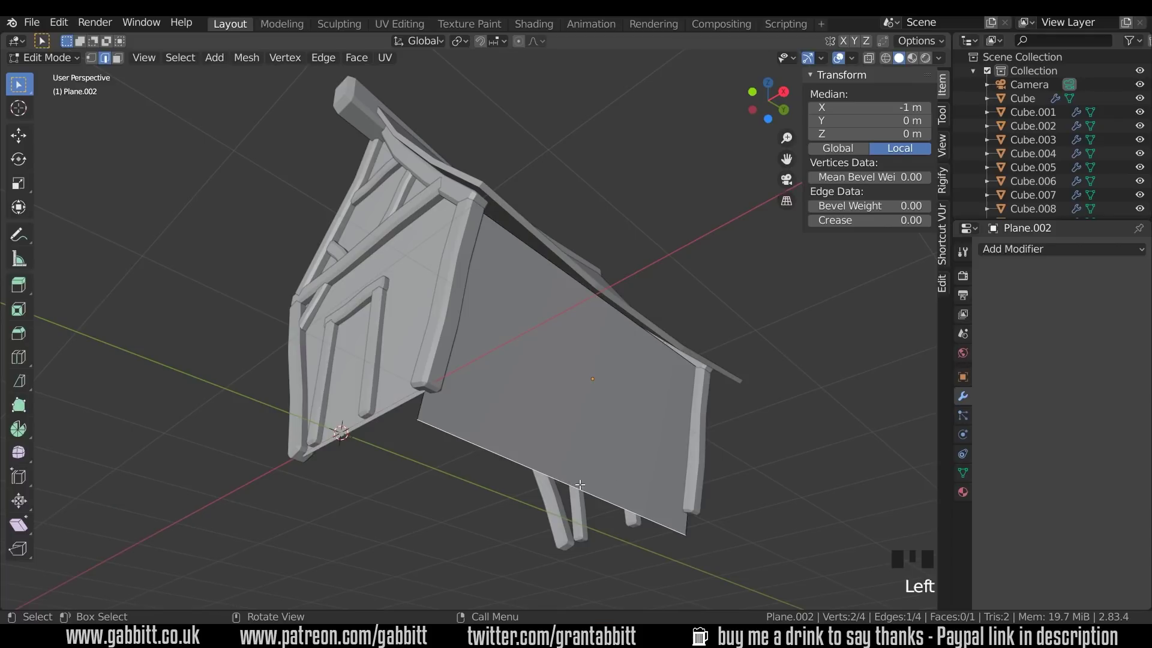
Add a loop cut across the wall panel, slide it into place and check from the front
key("KP_3")
key("g")
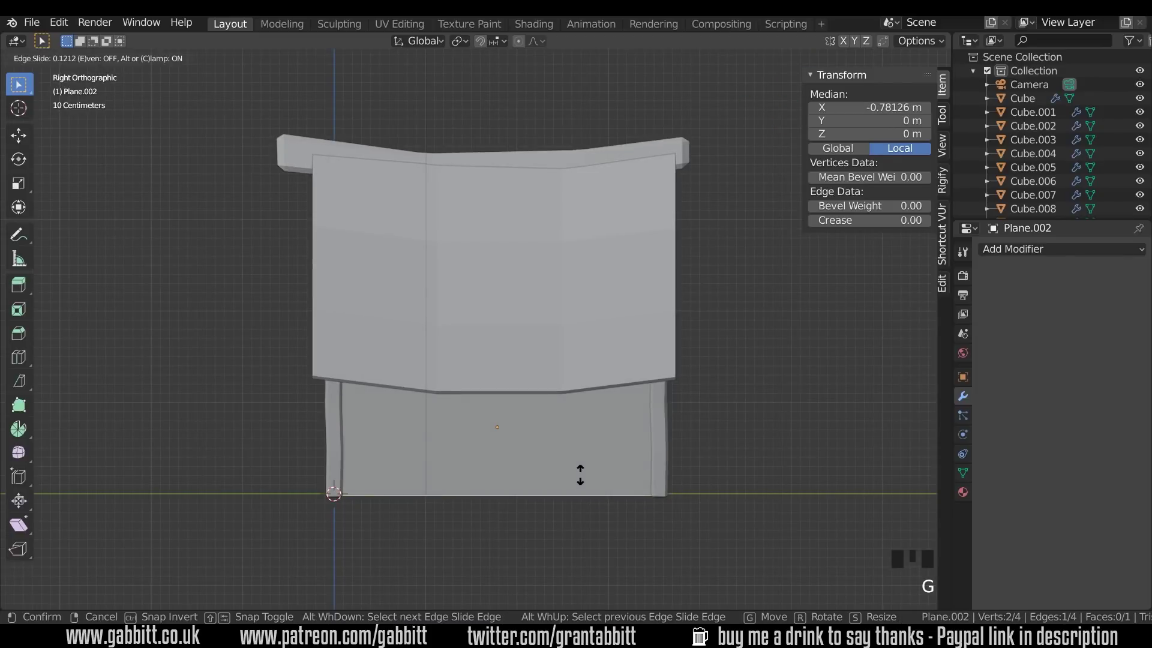
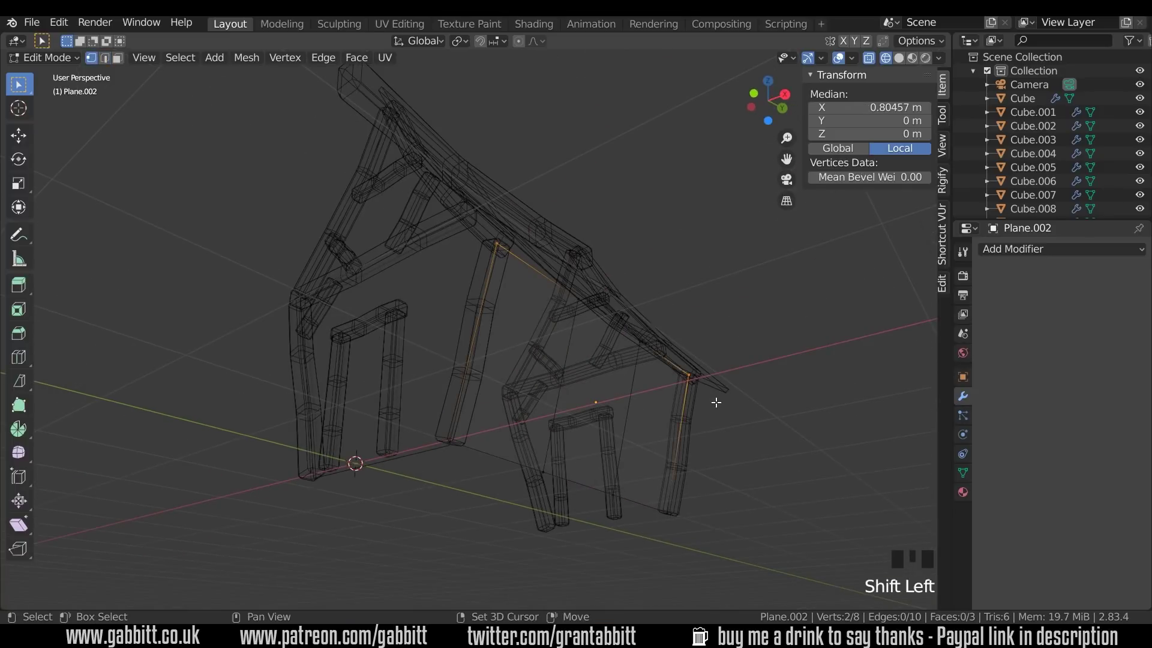
key("KP_1")
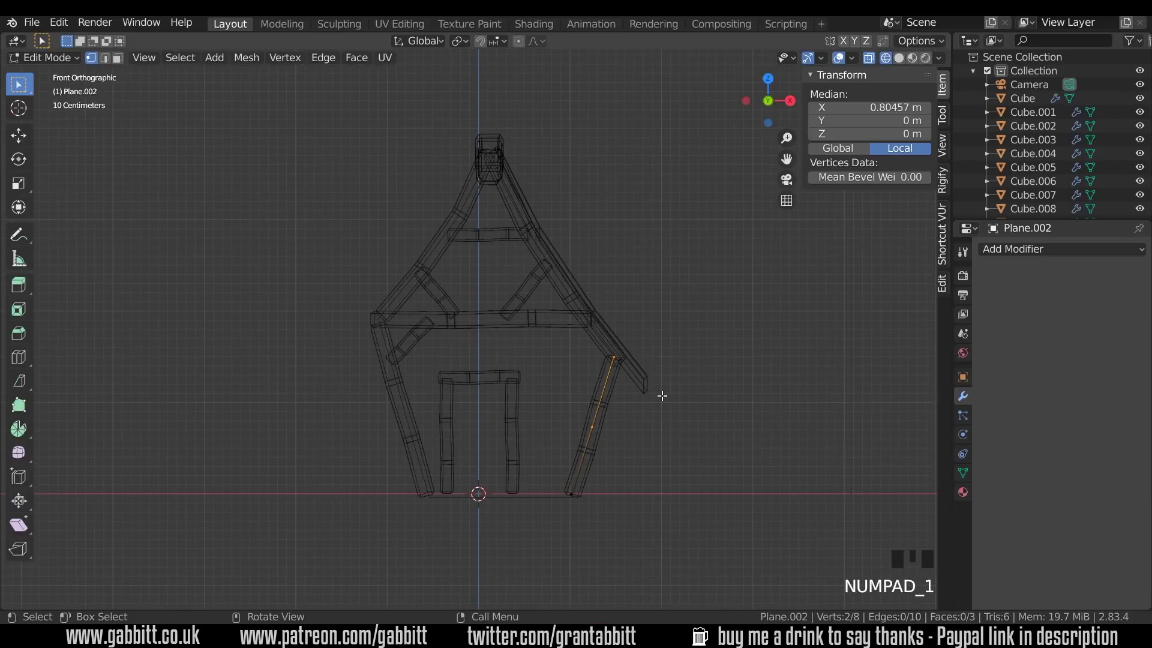
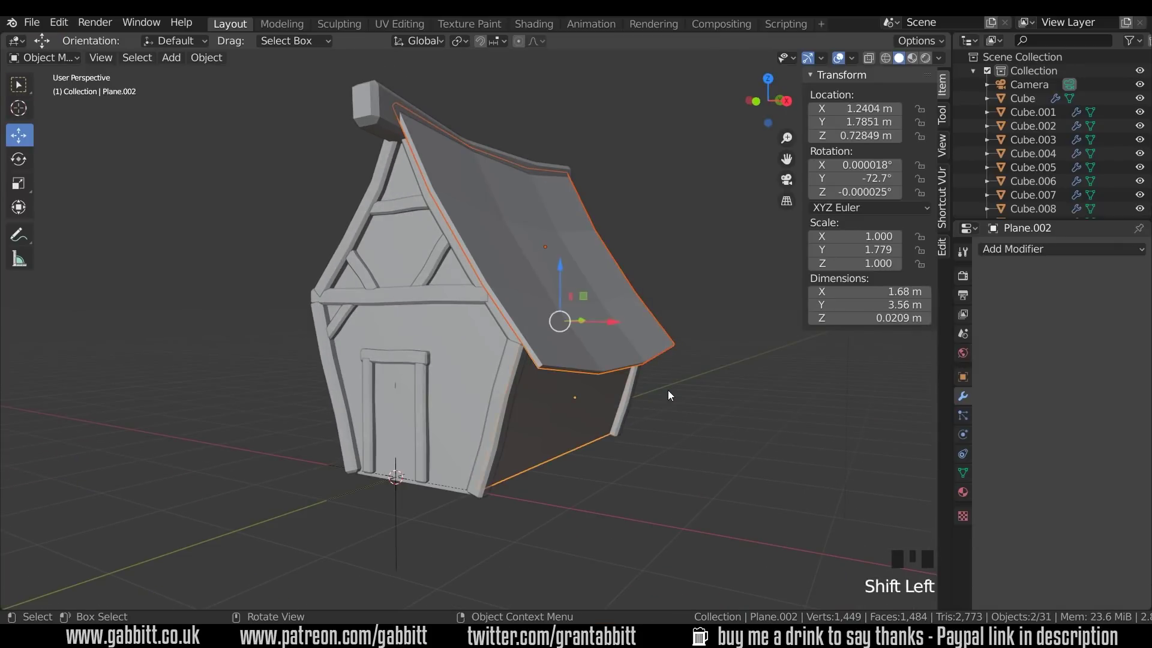
Duplicate the side wall and roof and move the flipped copies to the opposite side
key("shift+d")
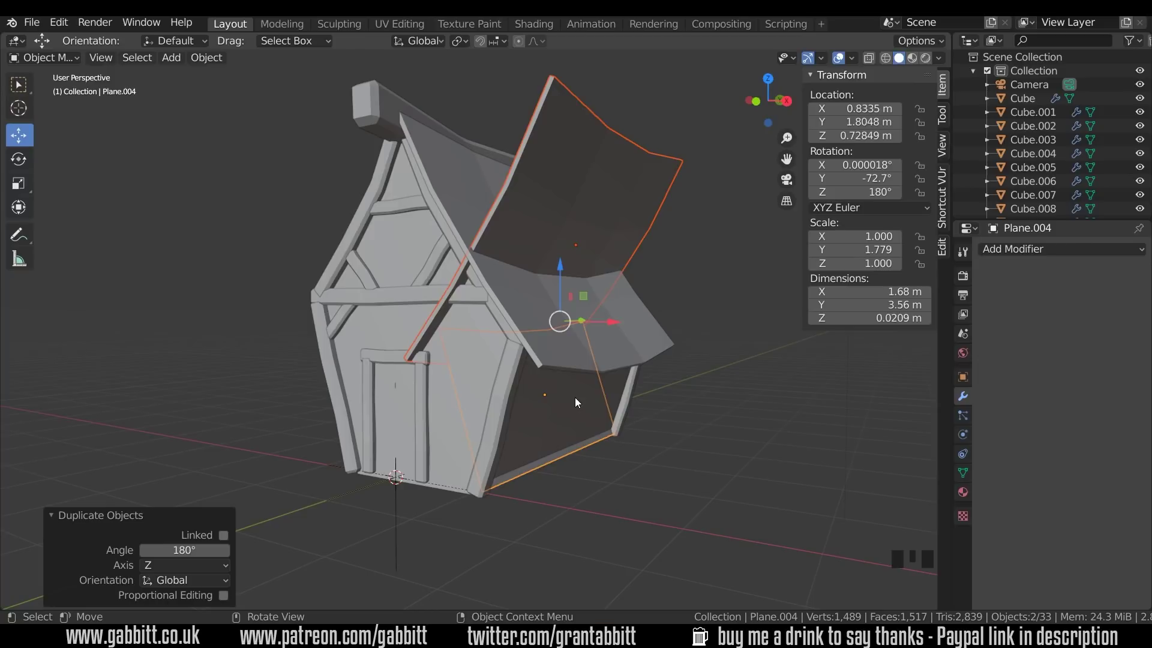
key("g")
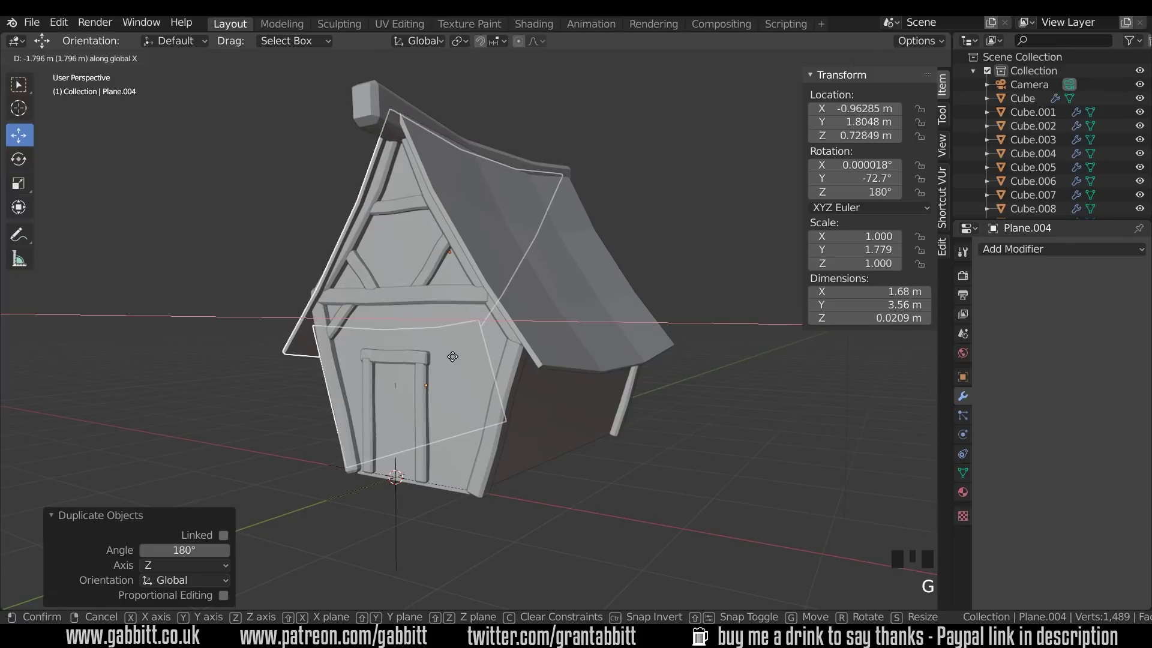
left_click_drag(333, 350, 597, 229)
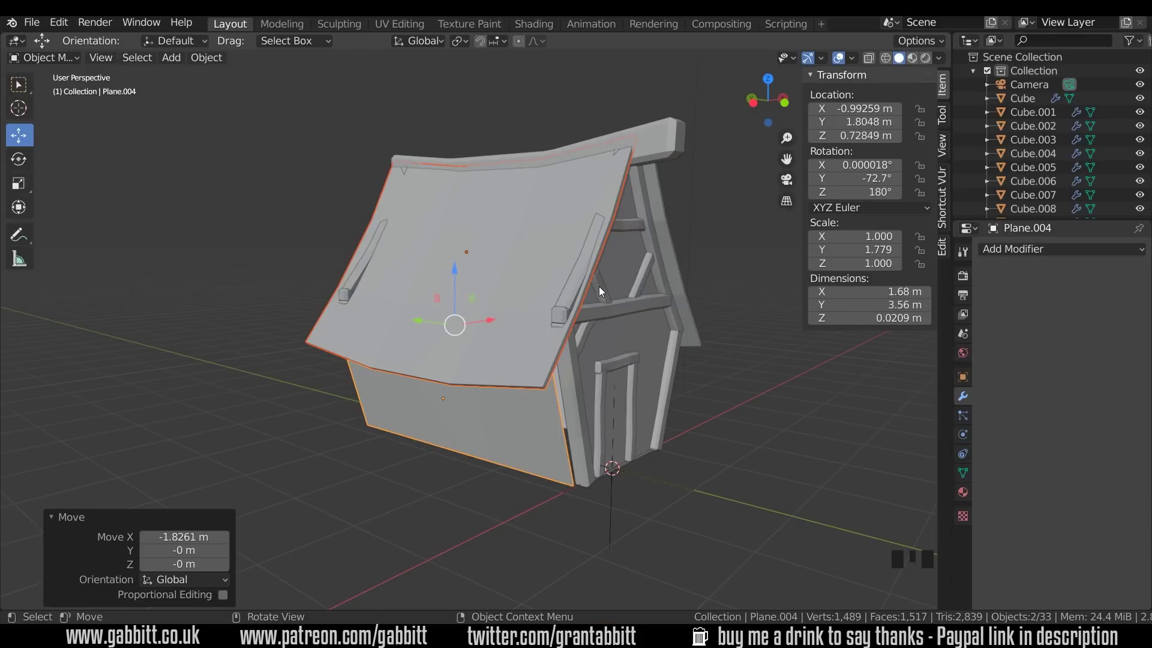
left_click(515, 270)
In front view, shift the copied side wall sideways toward the left corner post
key("KP_1")
key("Tab")
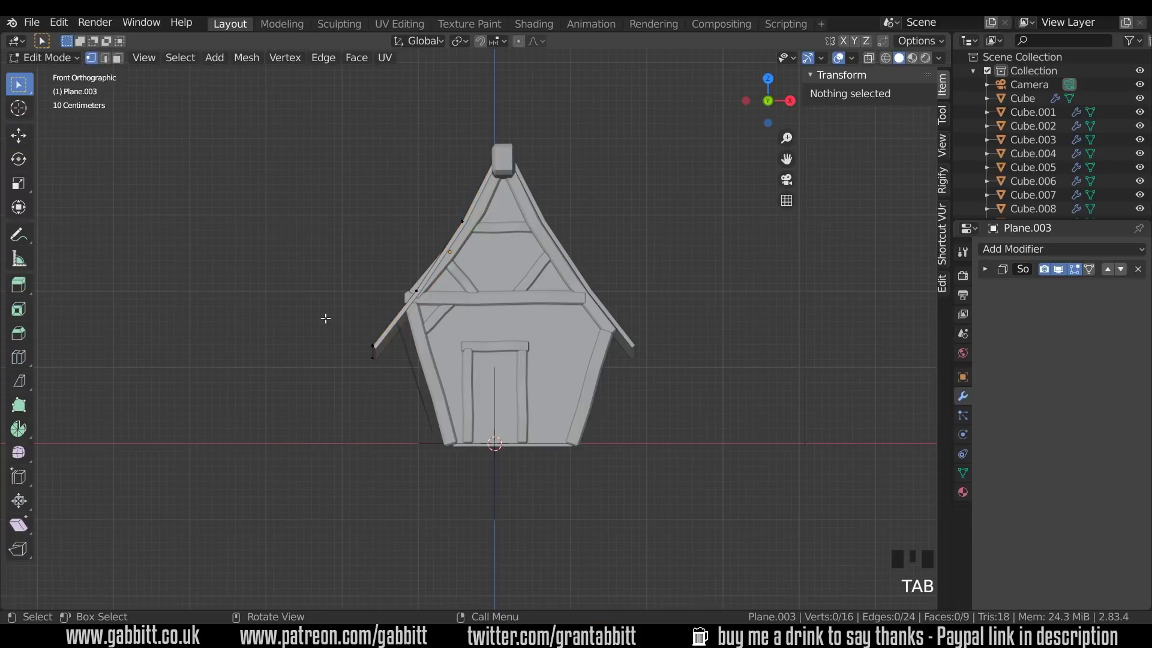
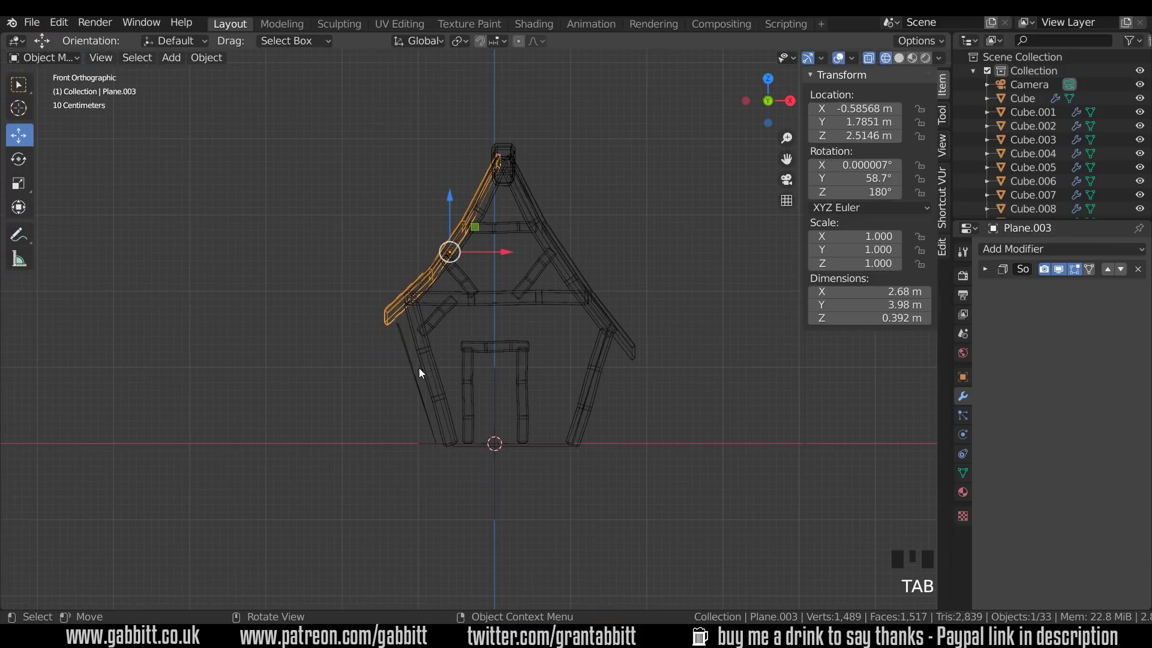
left_click(414, 373)
key("g")
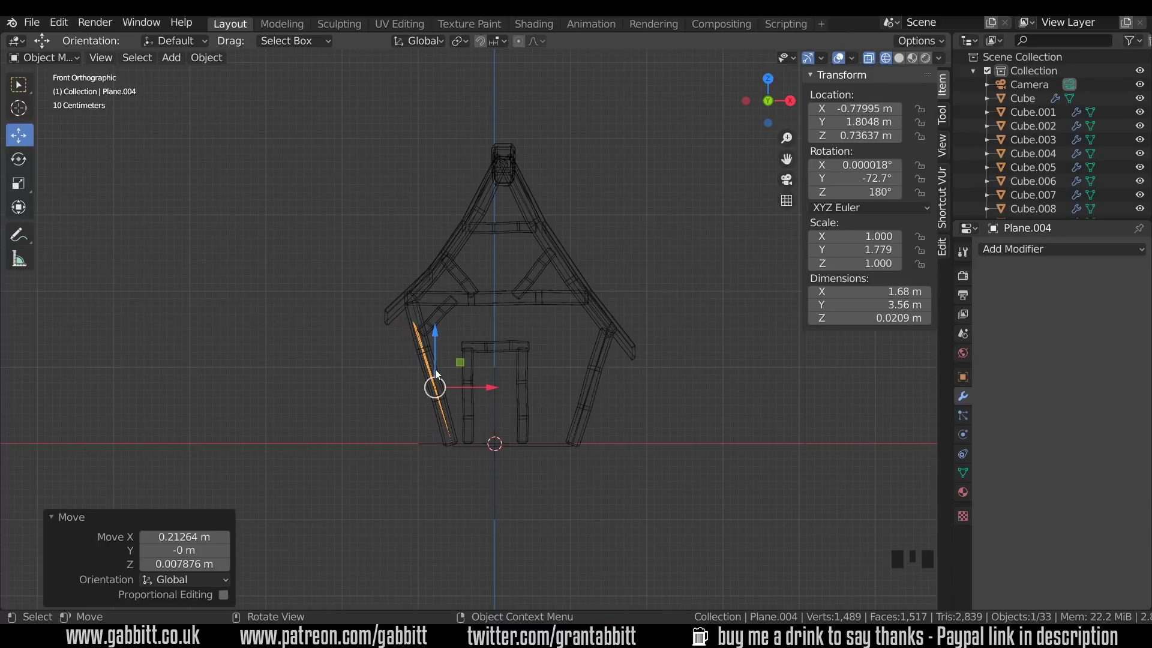
Edit the copied wall's slanted outer edge so it sits on the corner post
key("Tab")
left_click_drag(406, 312, 428, 329)
key("g")
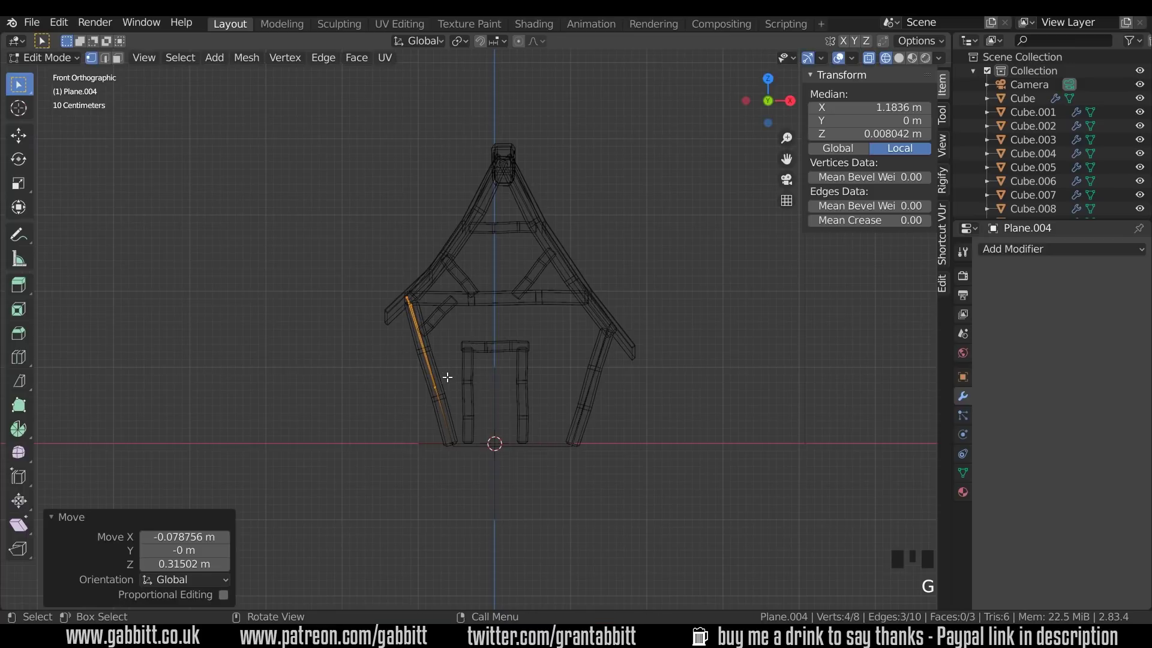
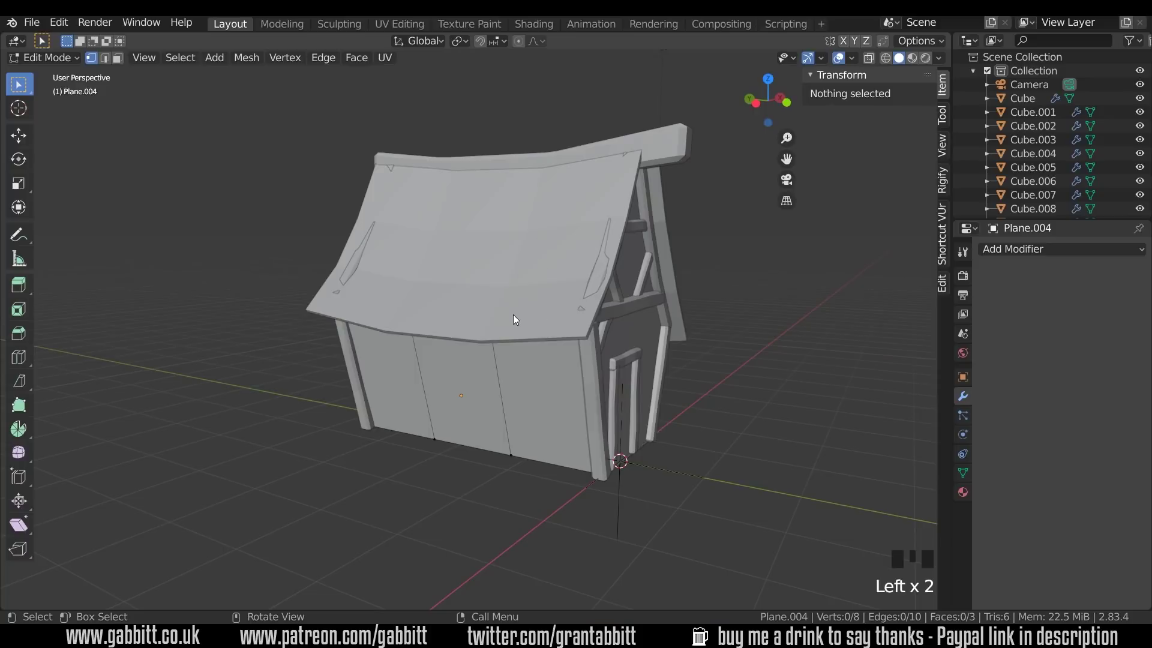
Raise the second roof panel's front-edge vertices so the wall timbers no longer poke through
key("Tab")
left_click(552, 271)
key("Tab")
left_click_drag(565, 267, 584, 285)
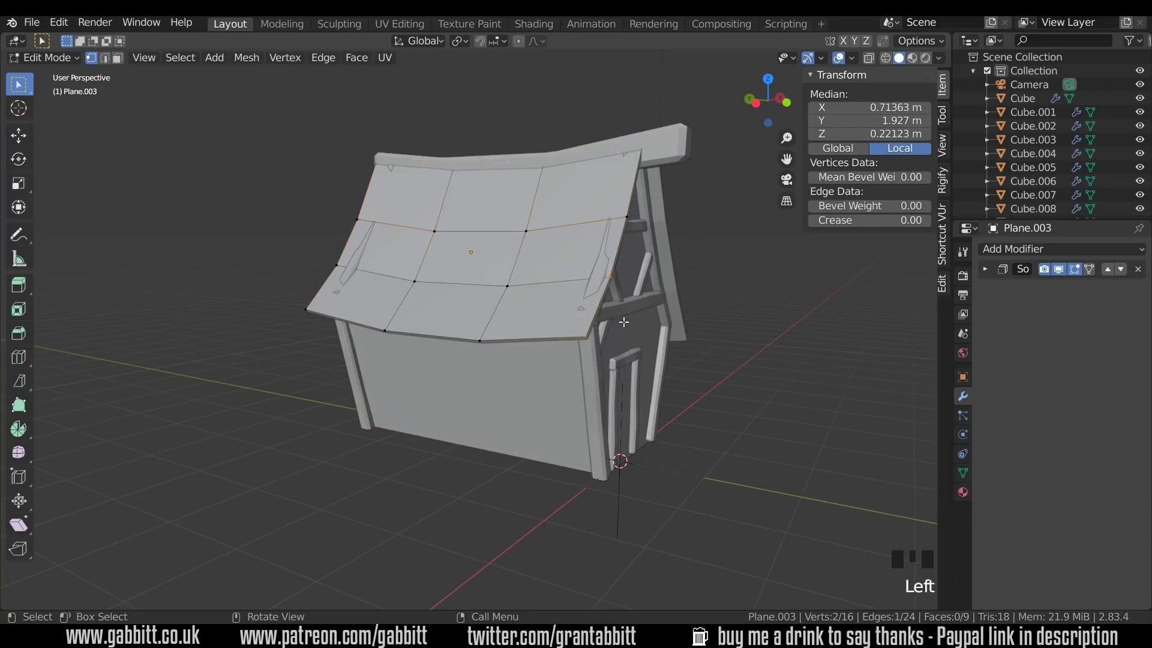
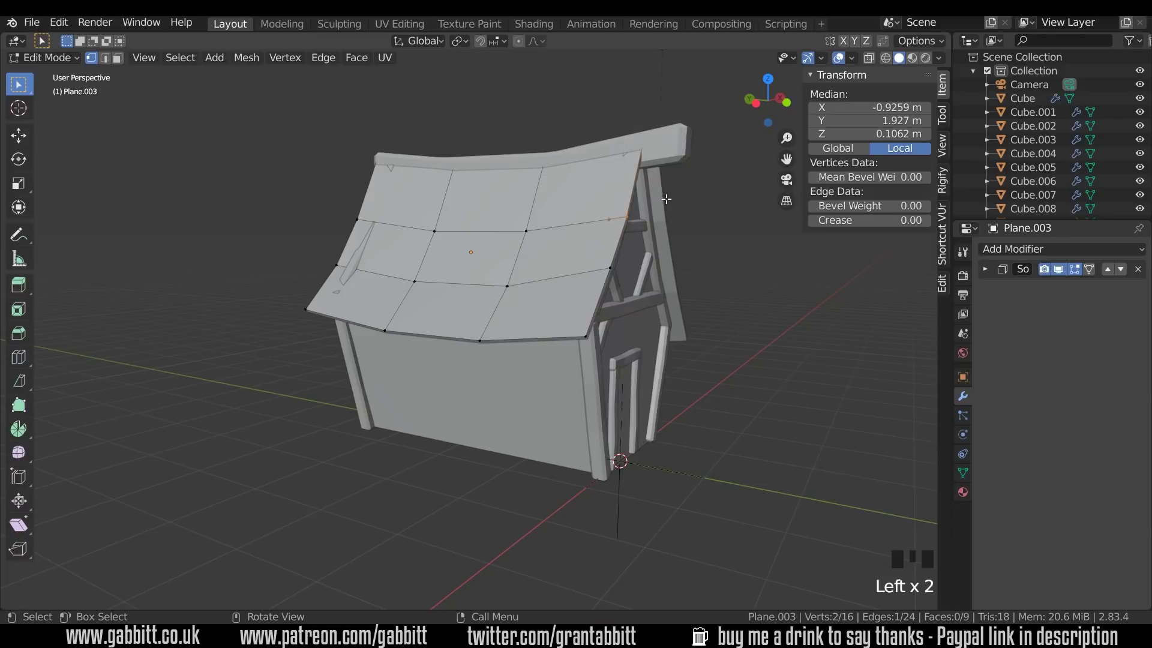
key("g")
left_click(285, 137)
key("g")
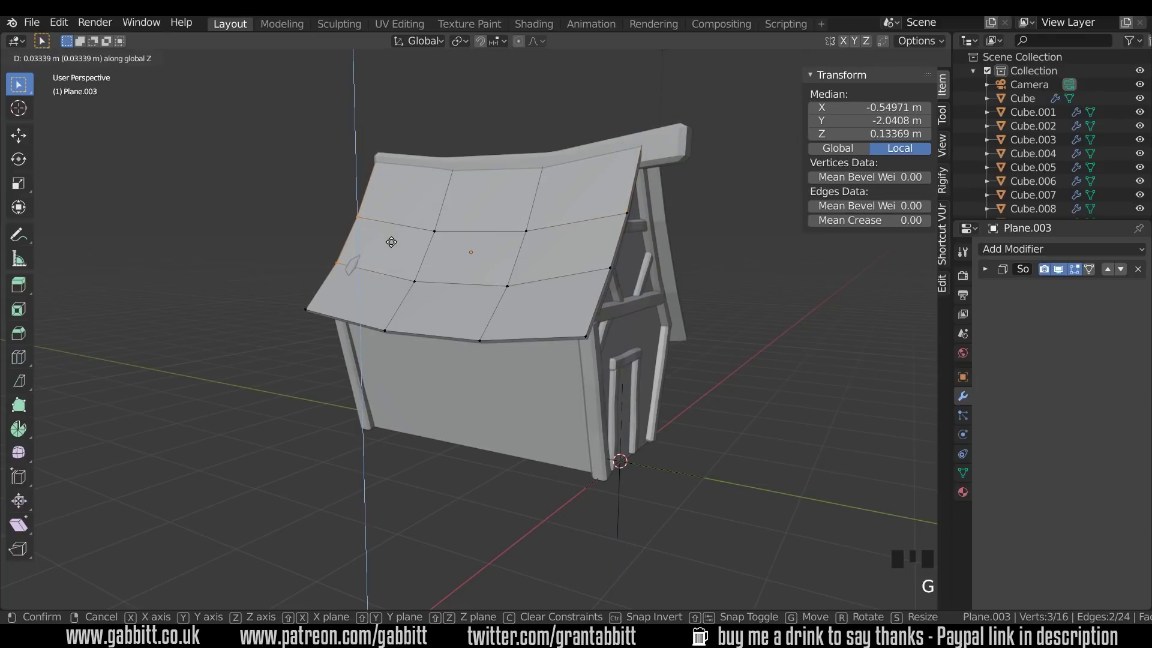
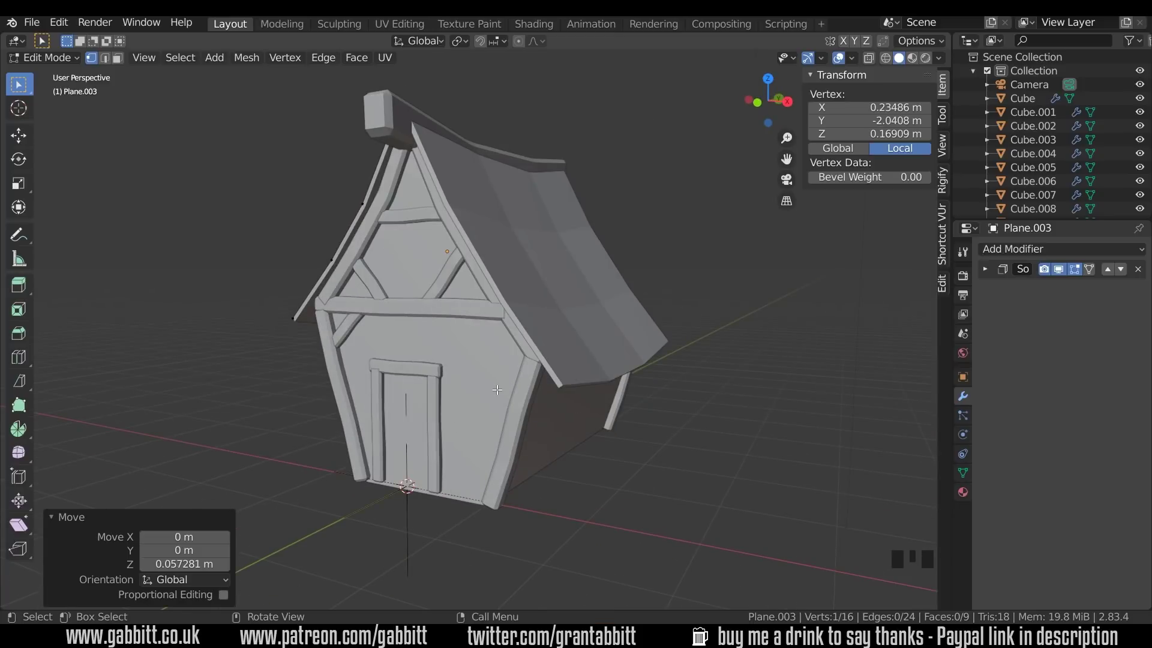
Select the front wall, enter its mesh in front view and knife-cut the gable window outline
left_click_drag(499, 386, 670, 442)
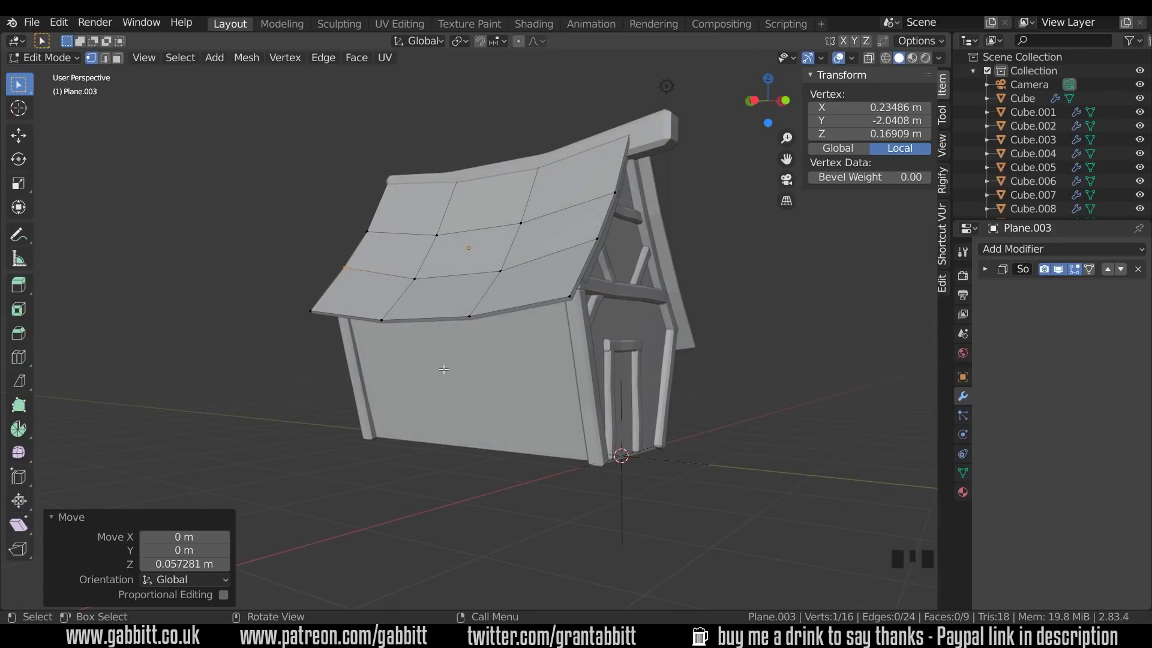
left_click_drag(761, 437, 575, 346)
key("Tab")
left_click(593, 377)
key("Tab")
key("KP_1")
key("k")
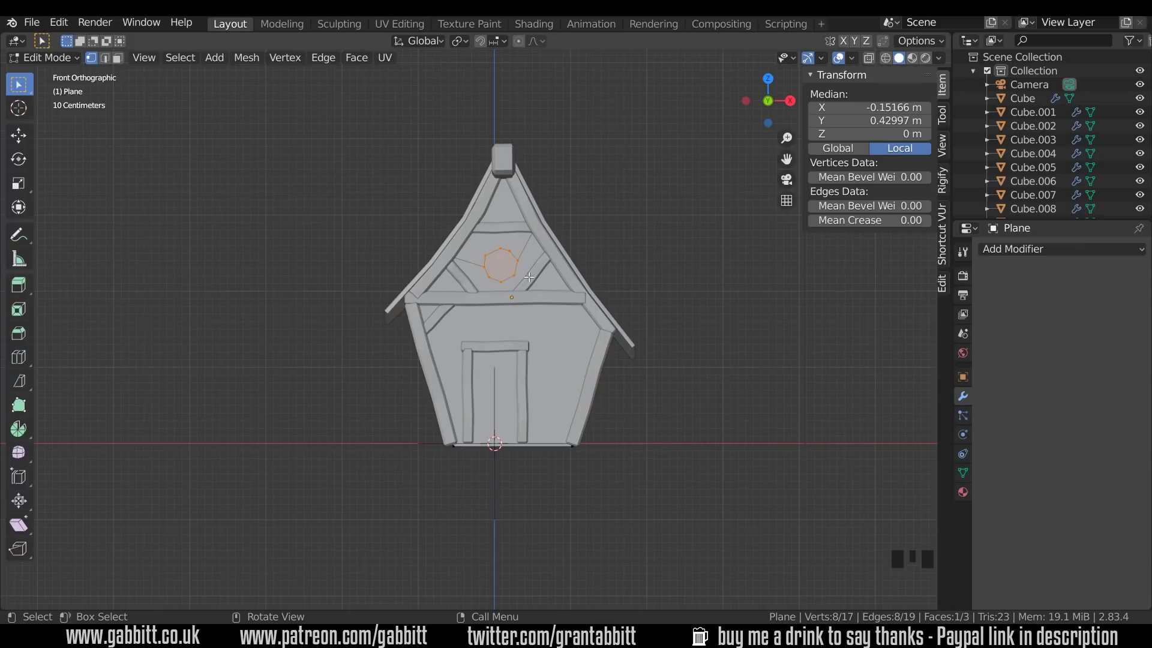
Delete the octagon face in the gable to open the window hole
key("3")
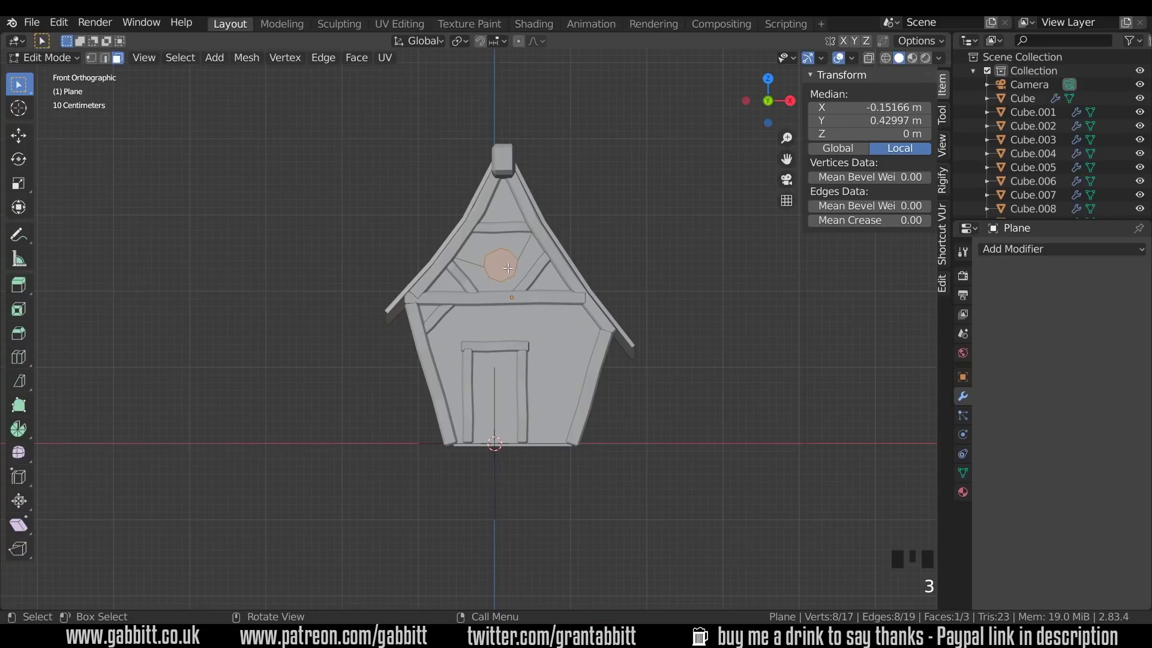
key("Delete")
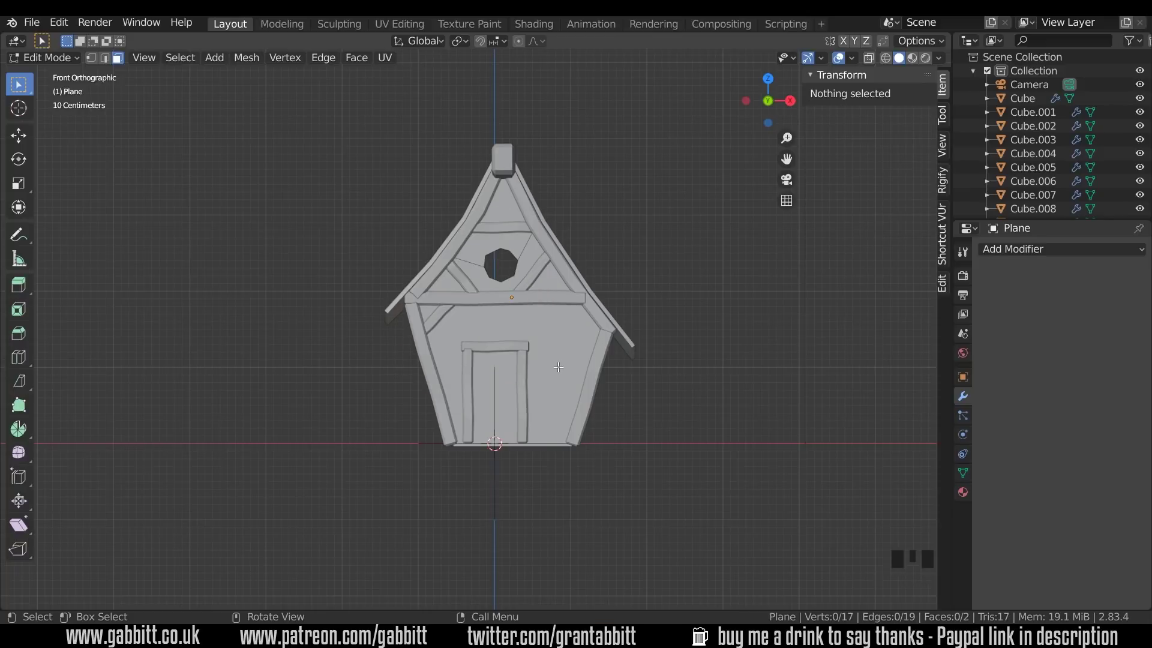
Knife-cut an arched window beside the door, nudge it down-left and delete its face
key("k")
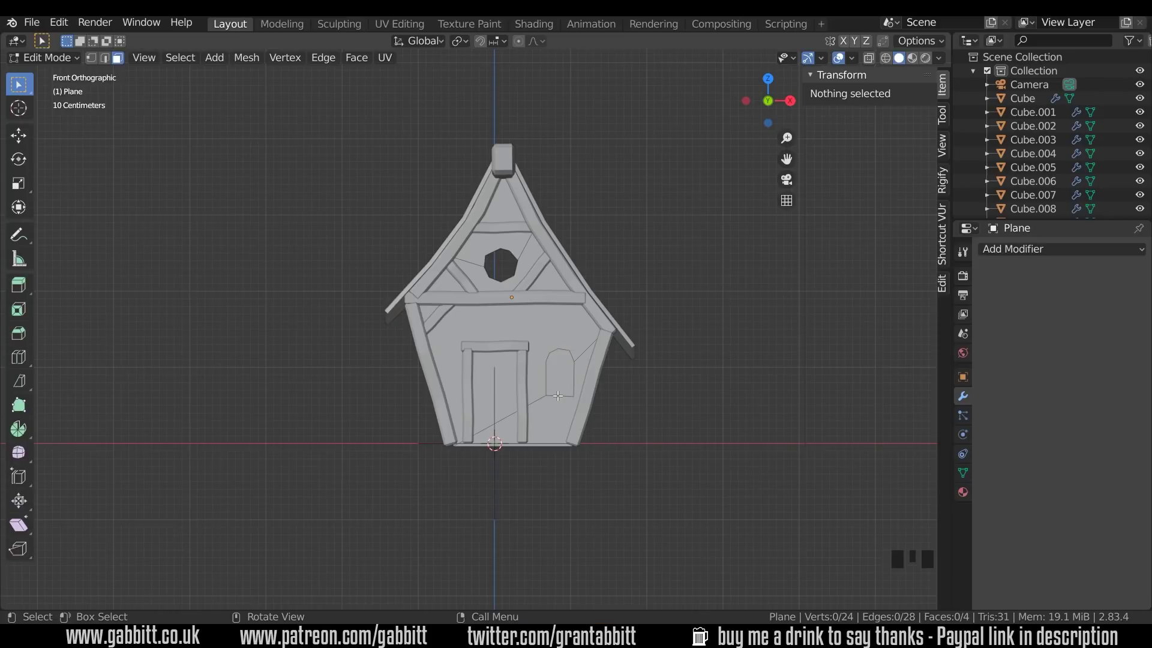
key("3")
left_click(561, 371)
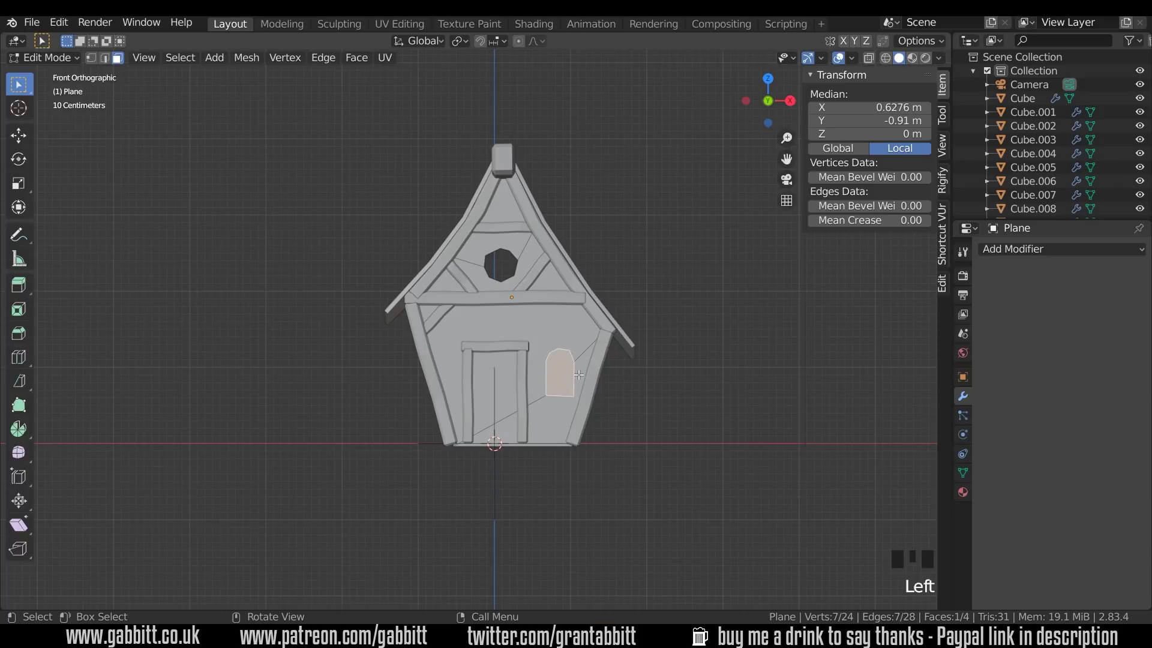
key("g")
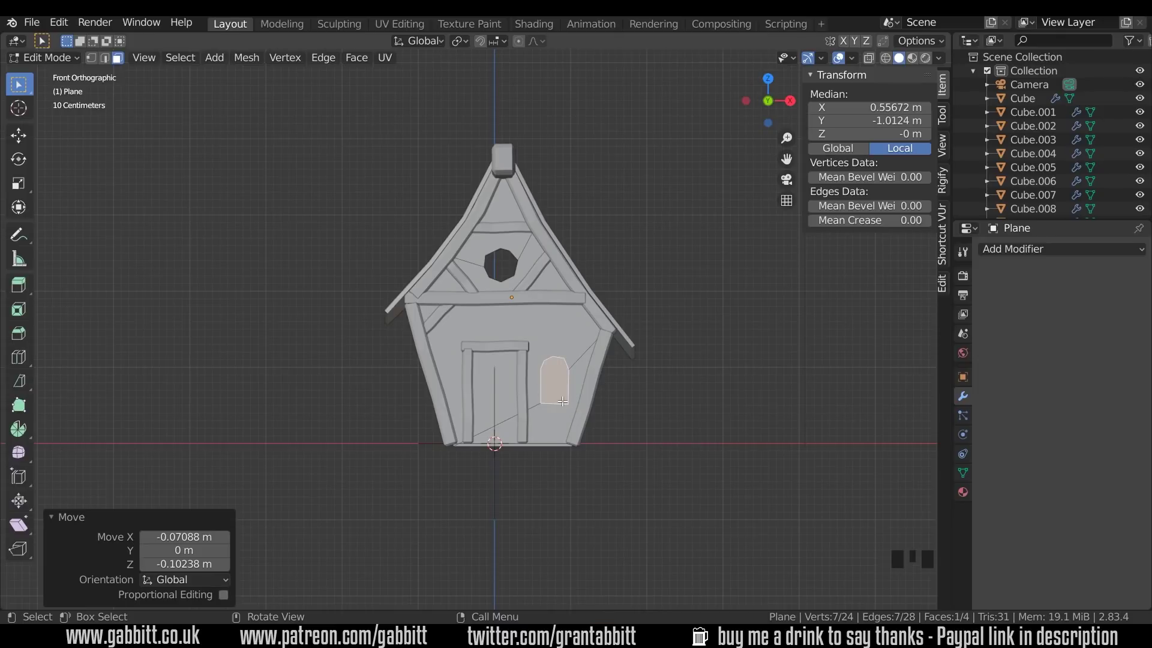
key("Delete")
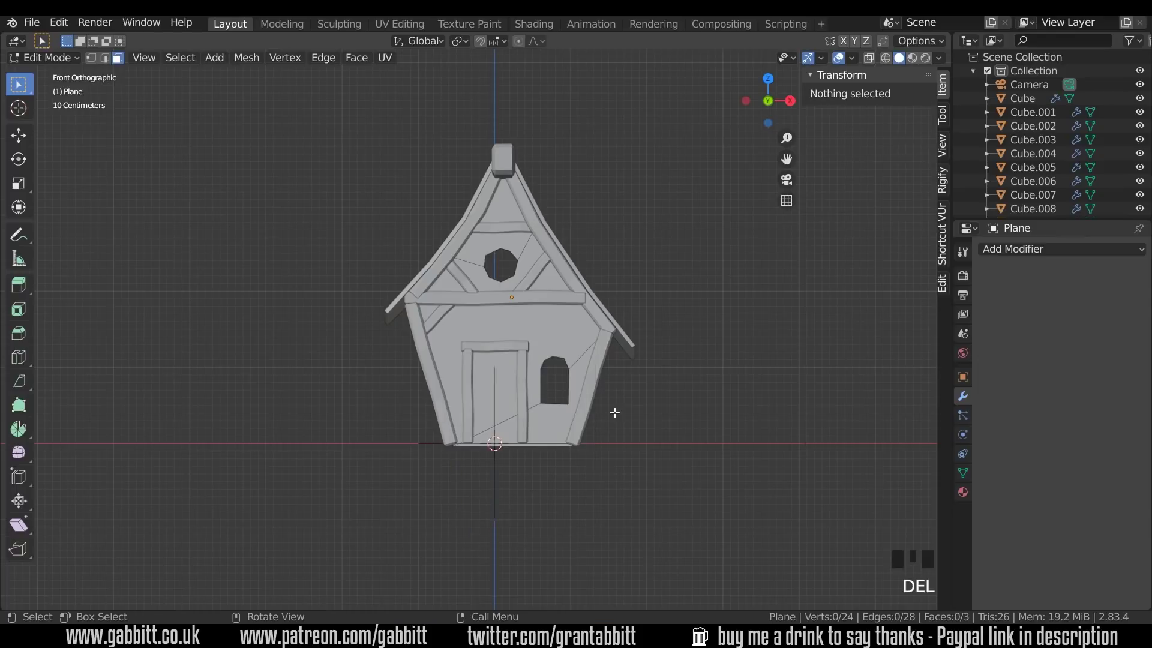
left_click_drag(597, 455, 536, 402)
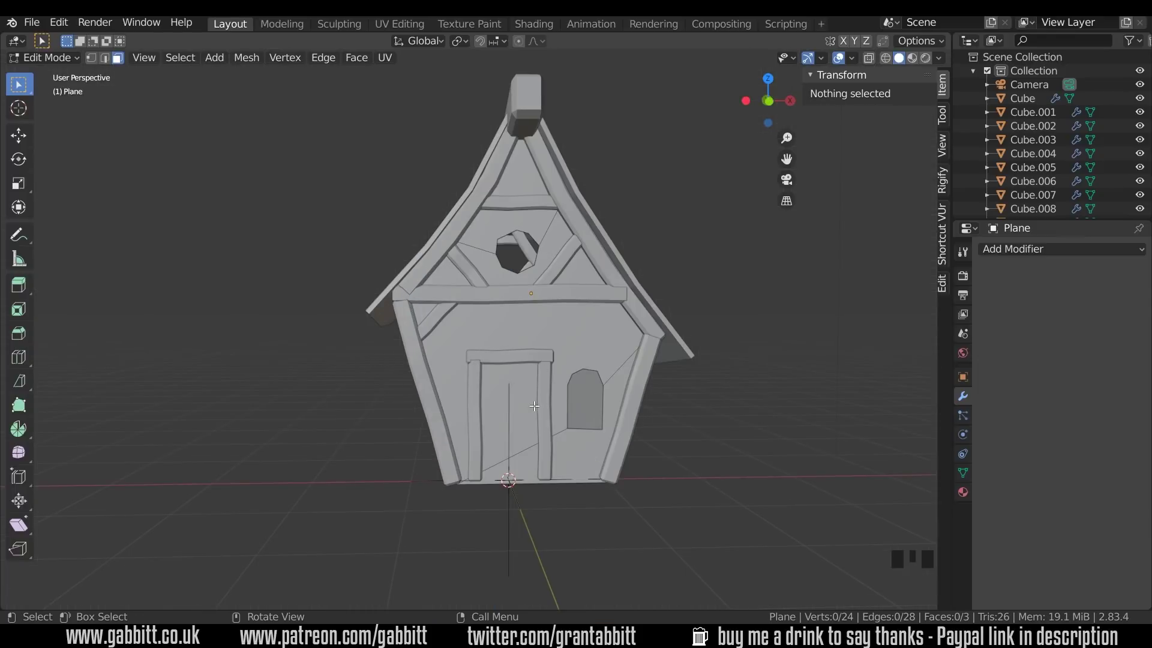
Duplicate the front wall in side view and move the copy to the back of the house
key("Tab")
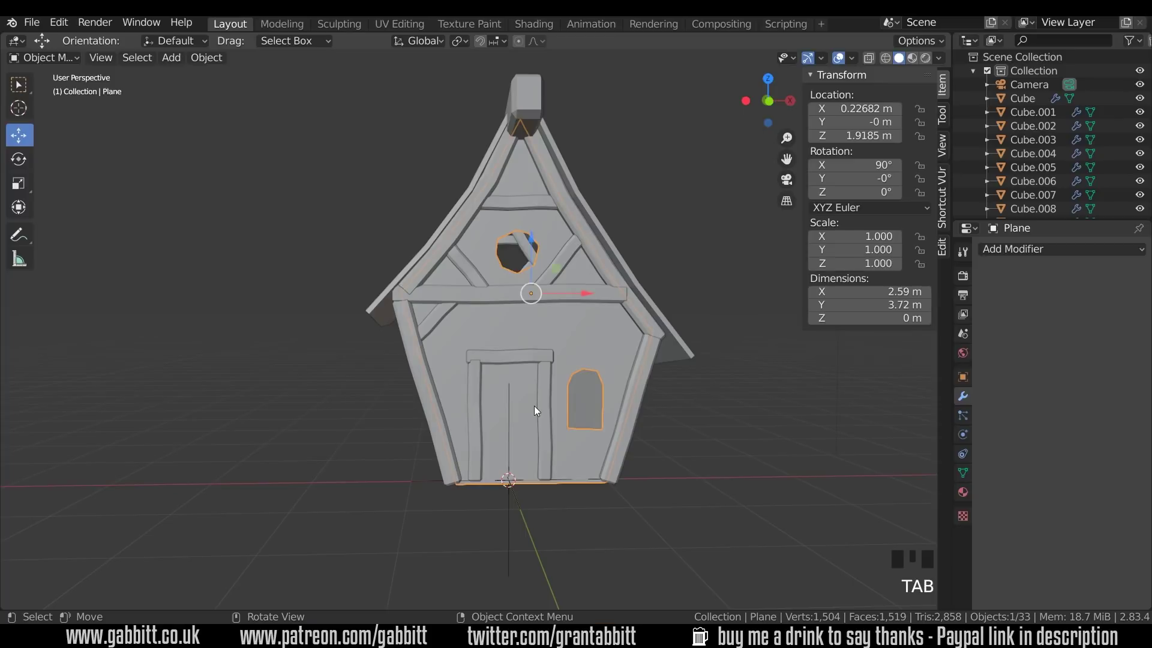
key("KP_3")
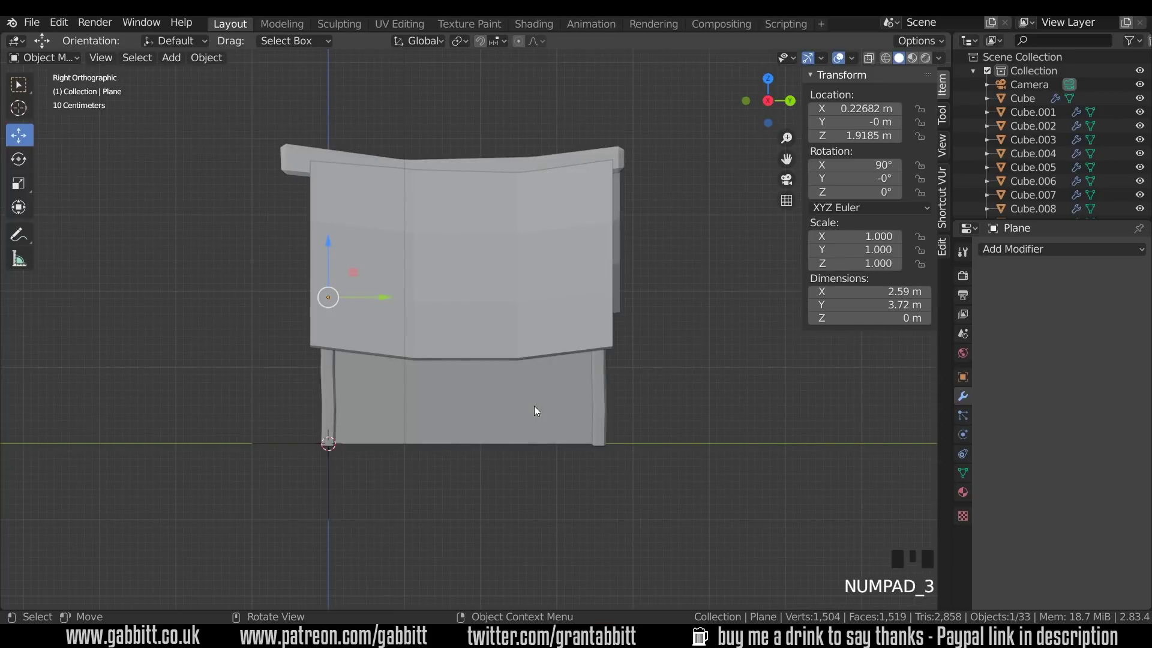
key("shift+d")
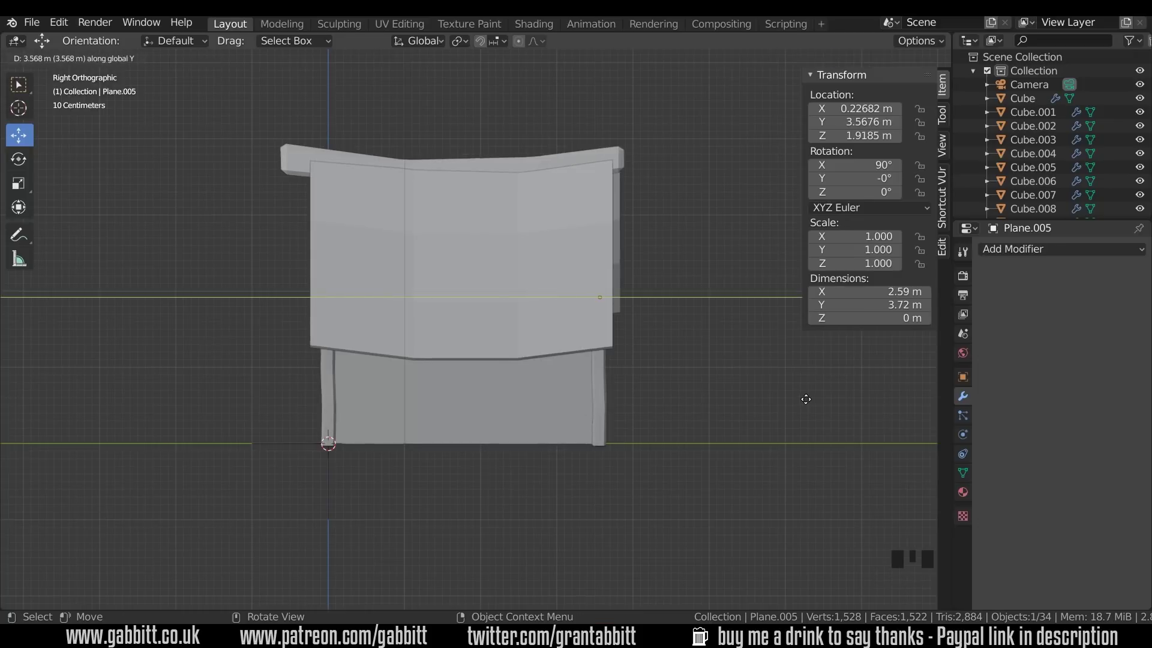
left_click_drag(679, 394, 489, 384)
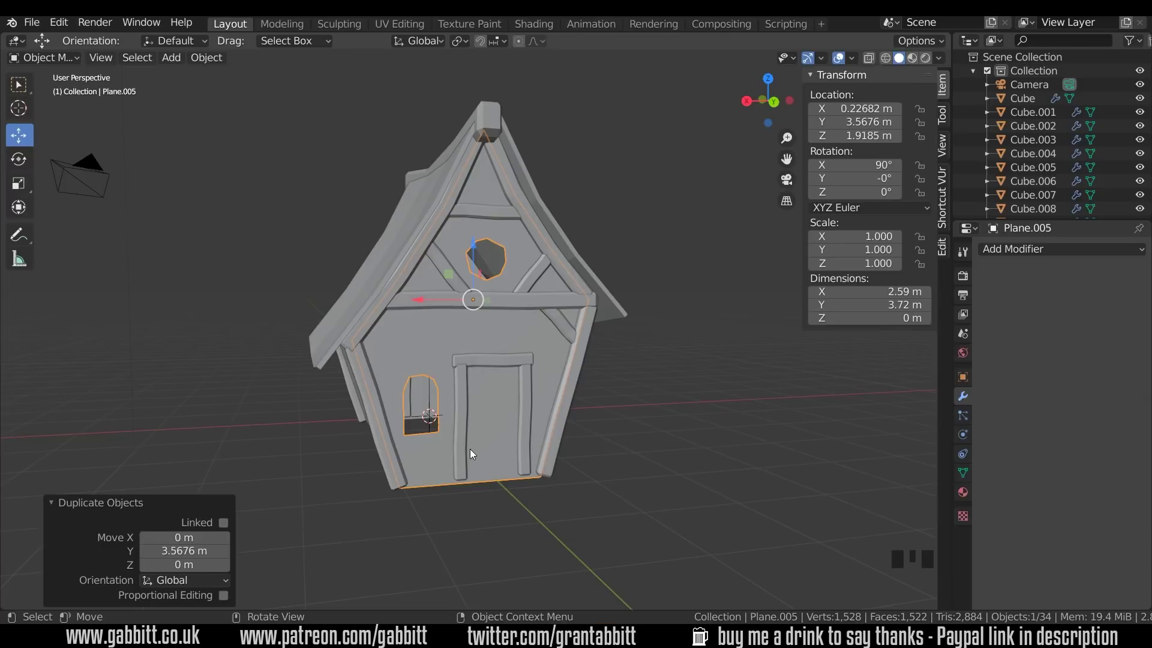
Delete the three door-frame timbers from the back wall copy
left_click(463, 437)
left_click(494, 365)
left_click(528, 390)
key("Delete")
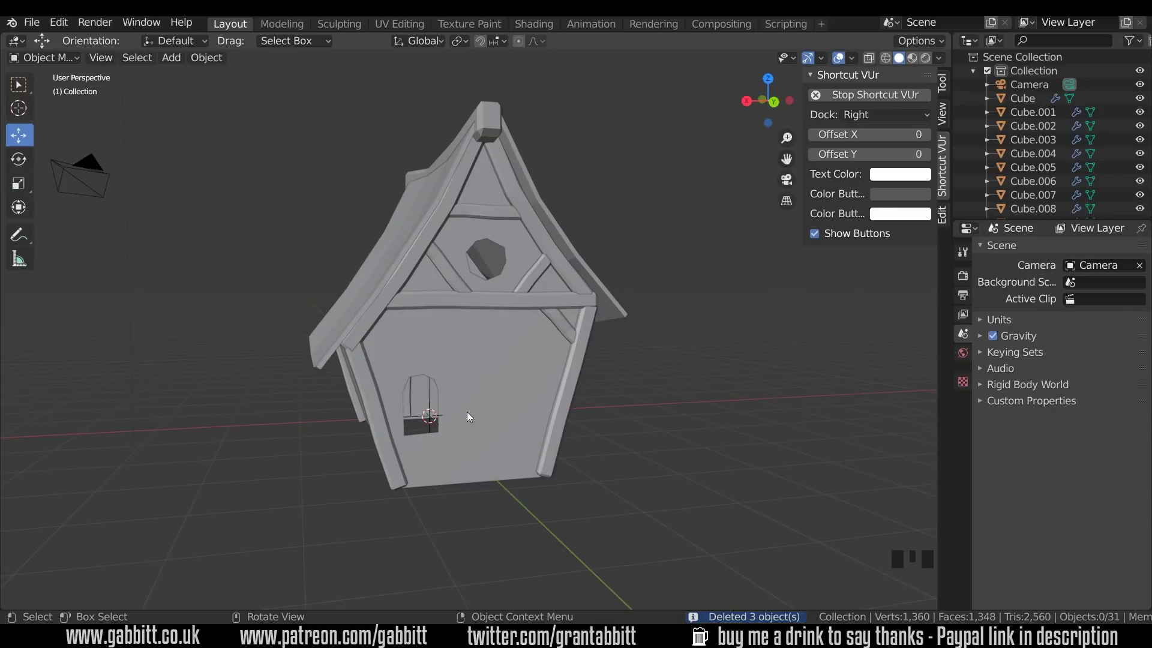
Select the back wall's window edge loop and look straight at the back of the house
left_click(479, 417)
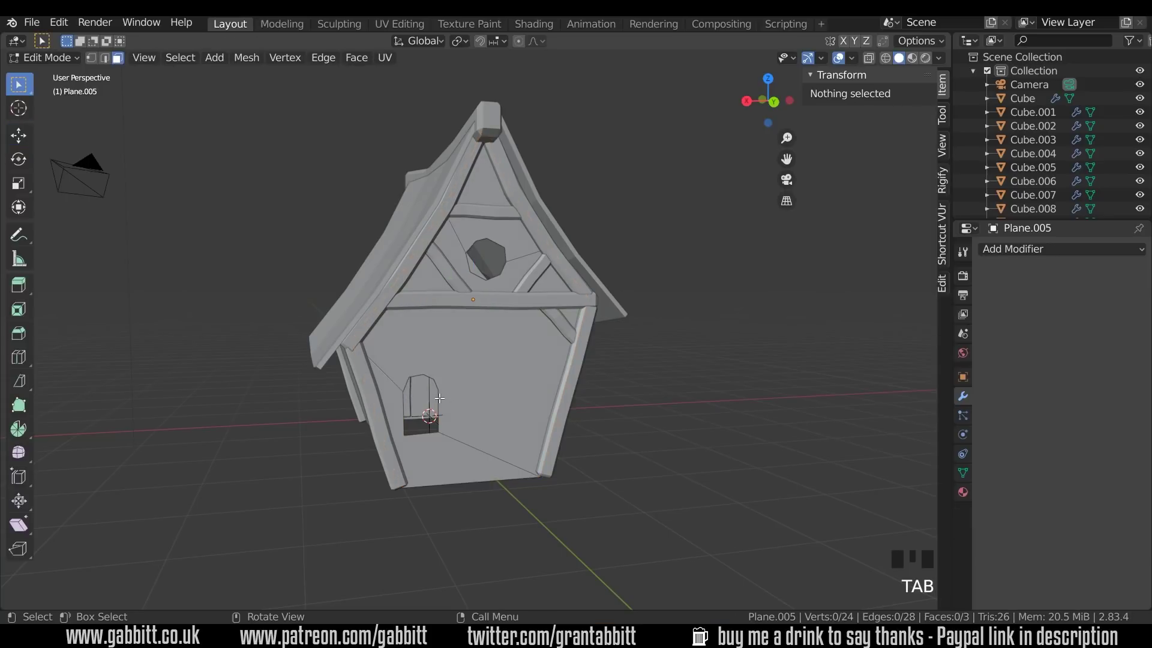
left_click_drag(441, 395, 451, 411)
key("ctrl+z")
key("2")
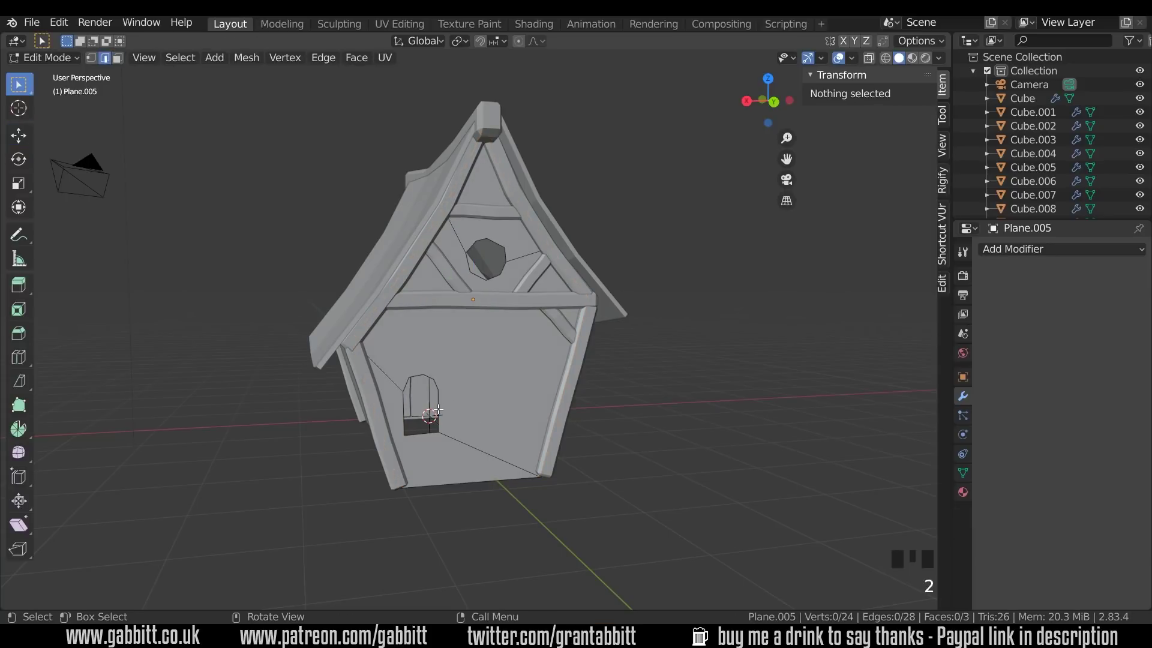
left_click(440, 406)
left_click(438, 380)
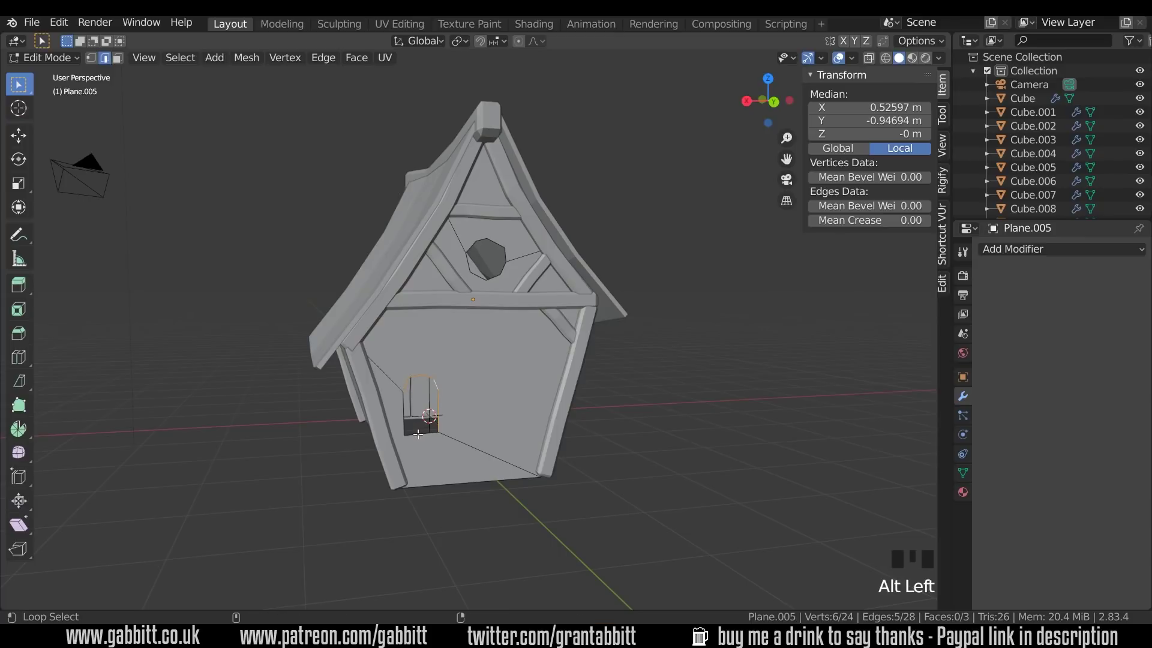
left_click(419, 430)
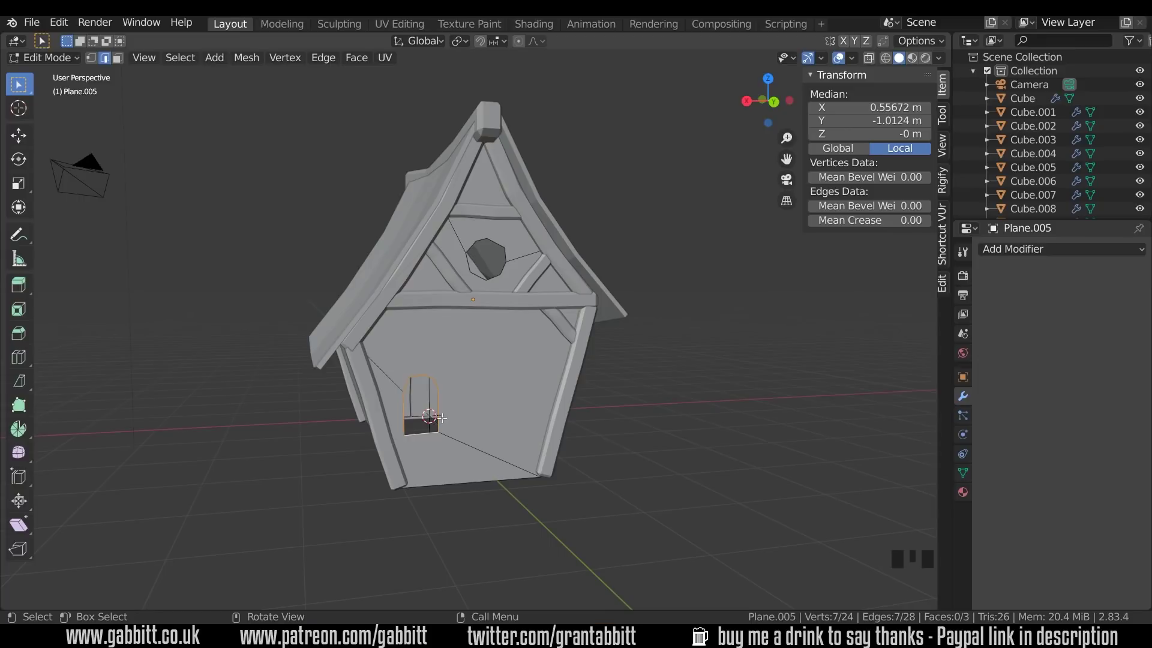
key("ctrl+KP_1")
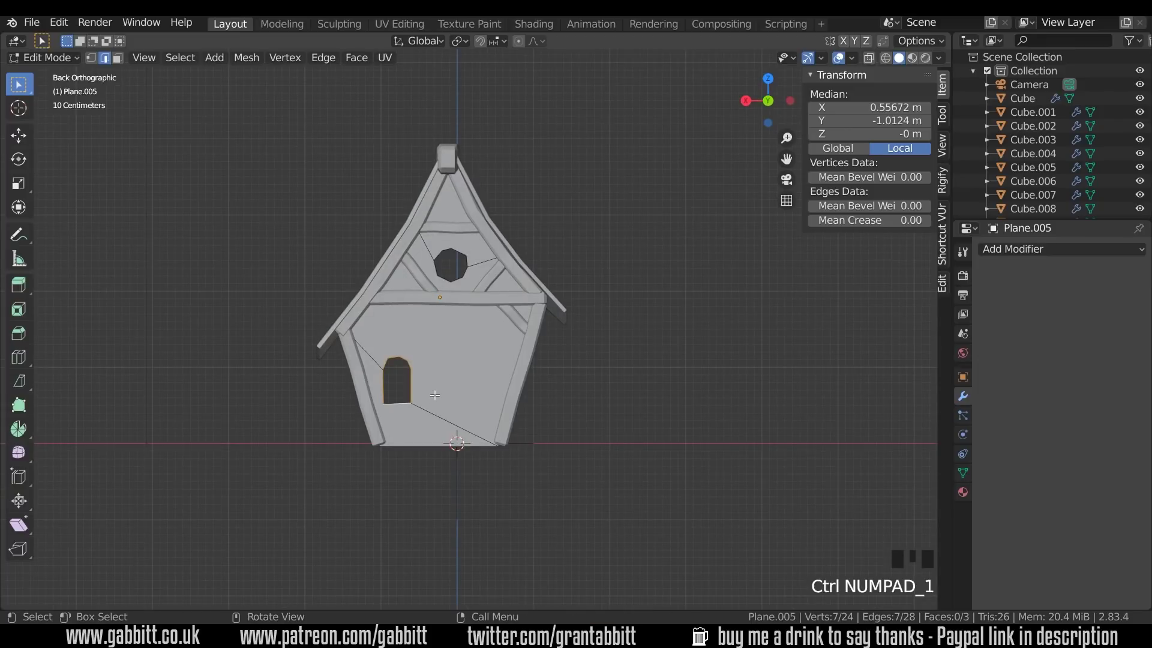
Move the window opening to the wall's middle and enlarge it about 1.3 times
key("g")
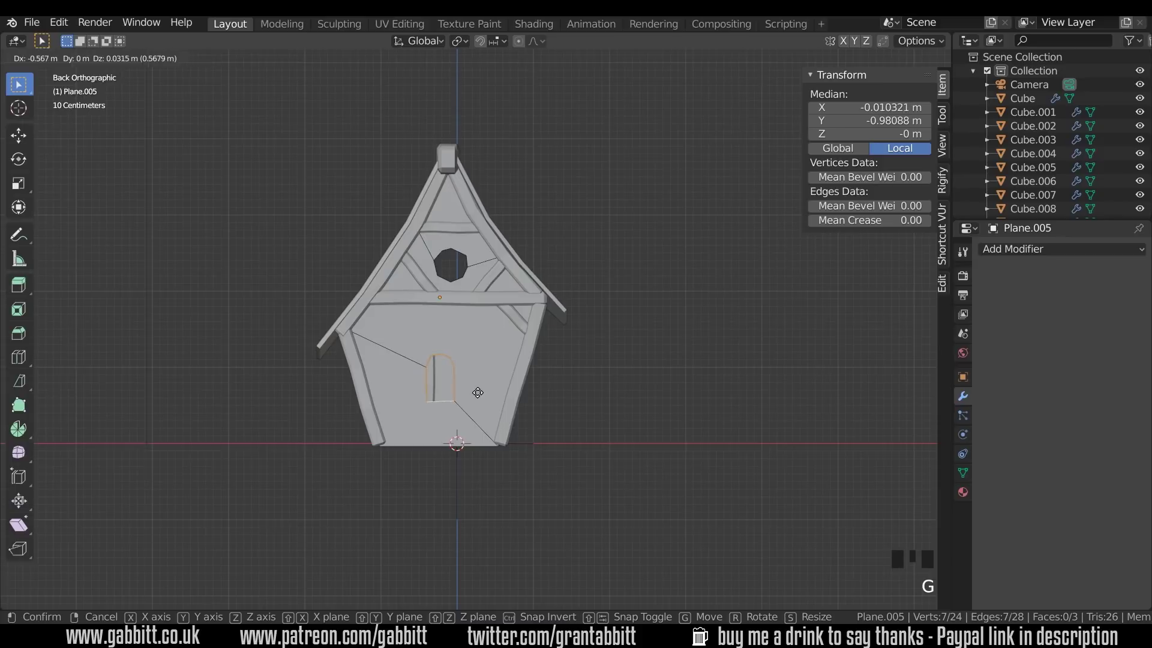
key("s")
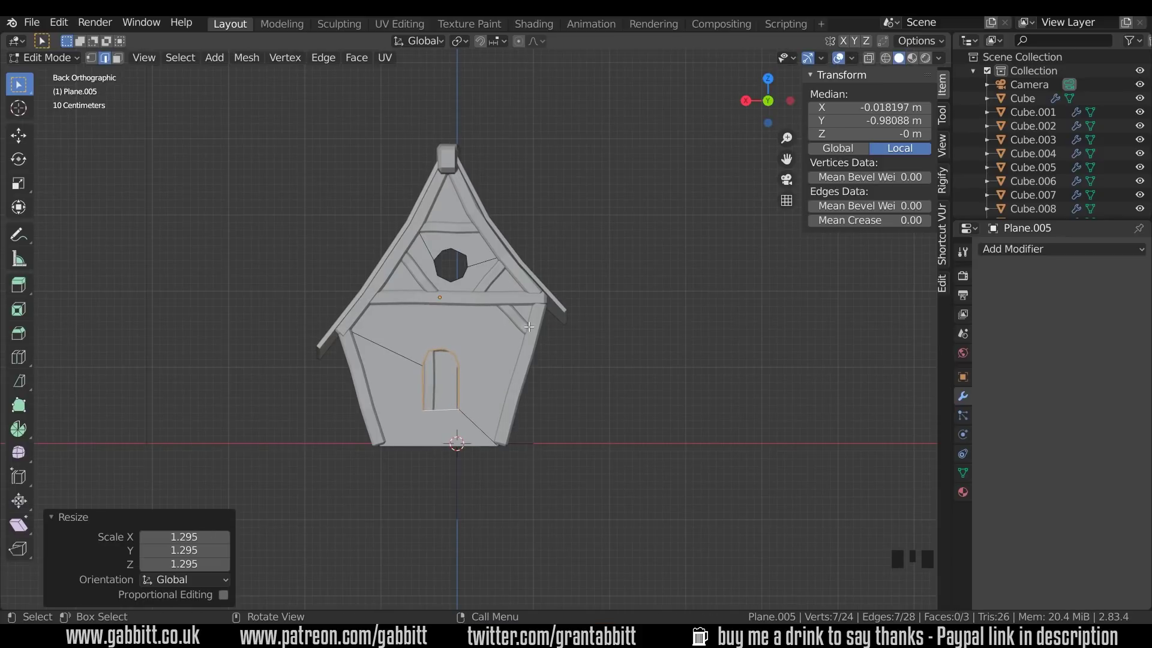
left_click_drag(474, 355, 560, 362)
key("g")
left_click_drag(616, 372, 653, 366)
key("ctrl+z")
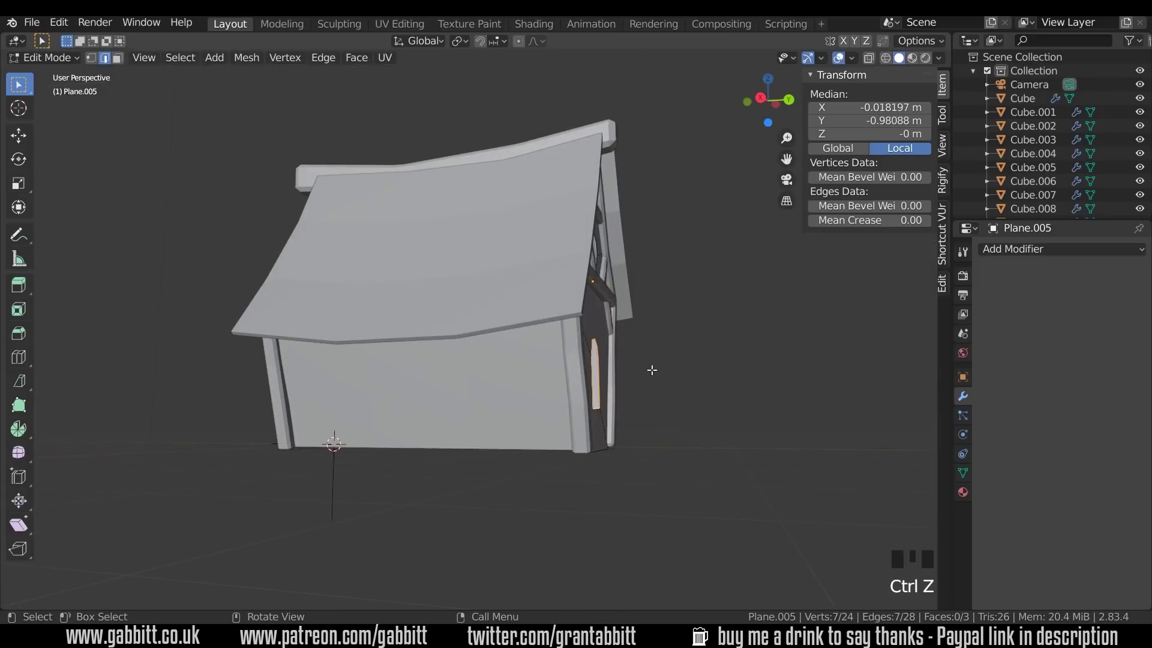
key("Tab")
Enter the front wall's mesh in front view and cut the door panel outline
left_click(564, 339)
key("Tab")
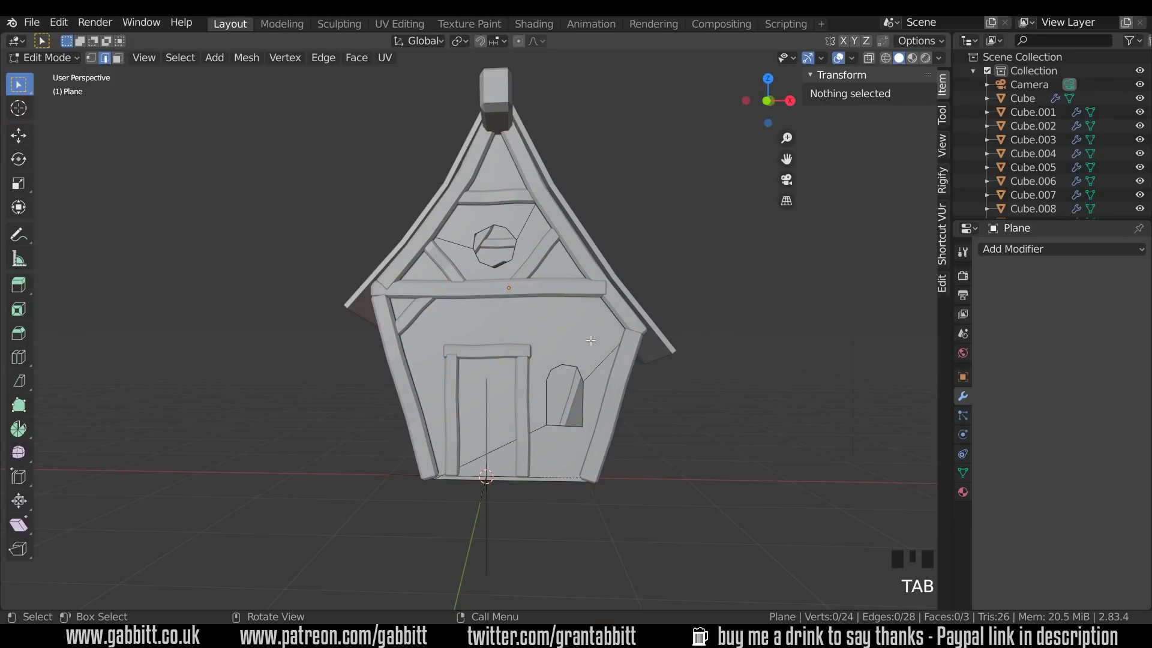
key("KP_1")
key("k")
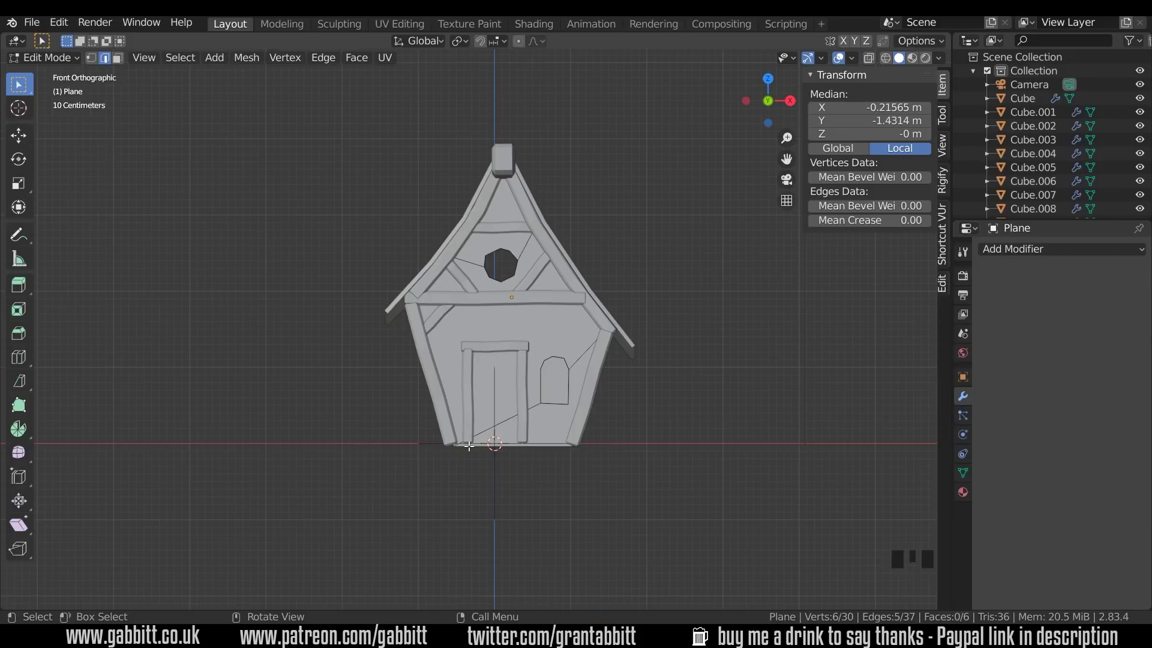
key("3")
Delete the door panel face to open the doorway and inspect in perspective
left_click(490, 388)
left_click(506, 428)
key("Delete")
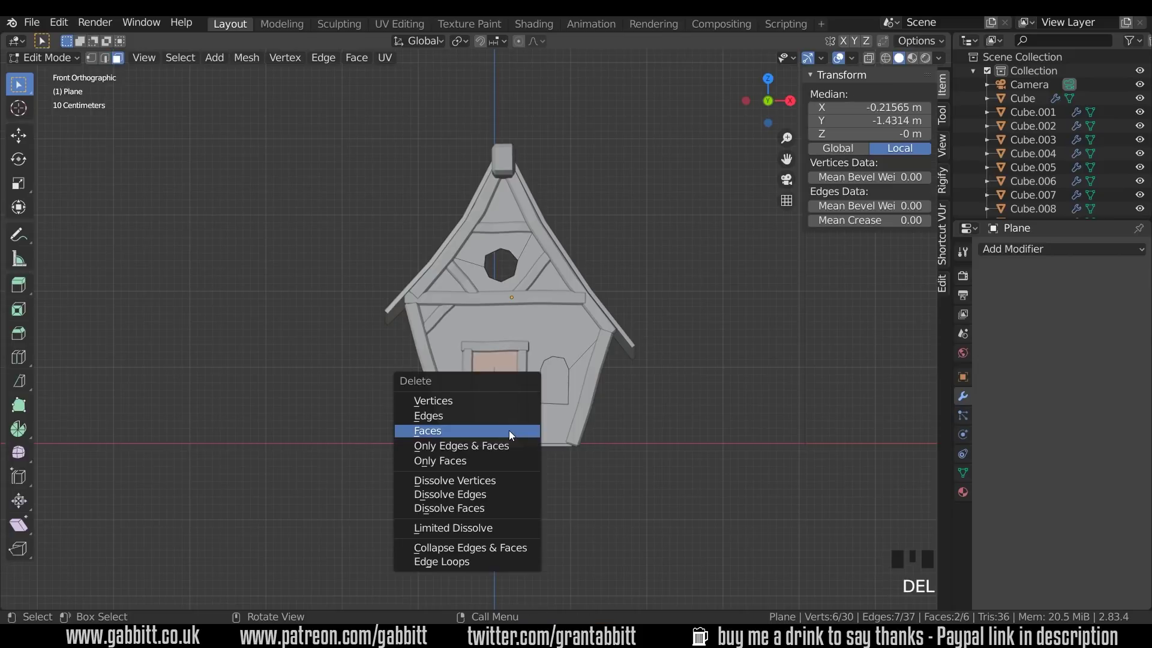
left_click_drag(640, 465, 597, 472)
scroll("down", 3)
middle_click(625, 469)
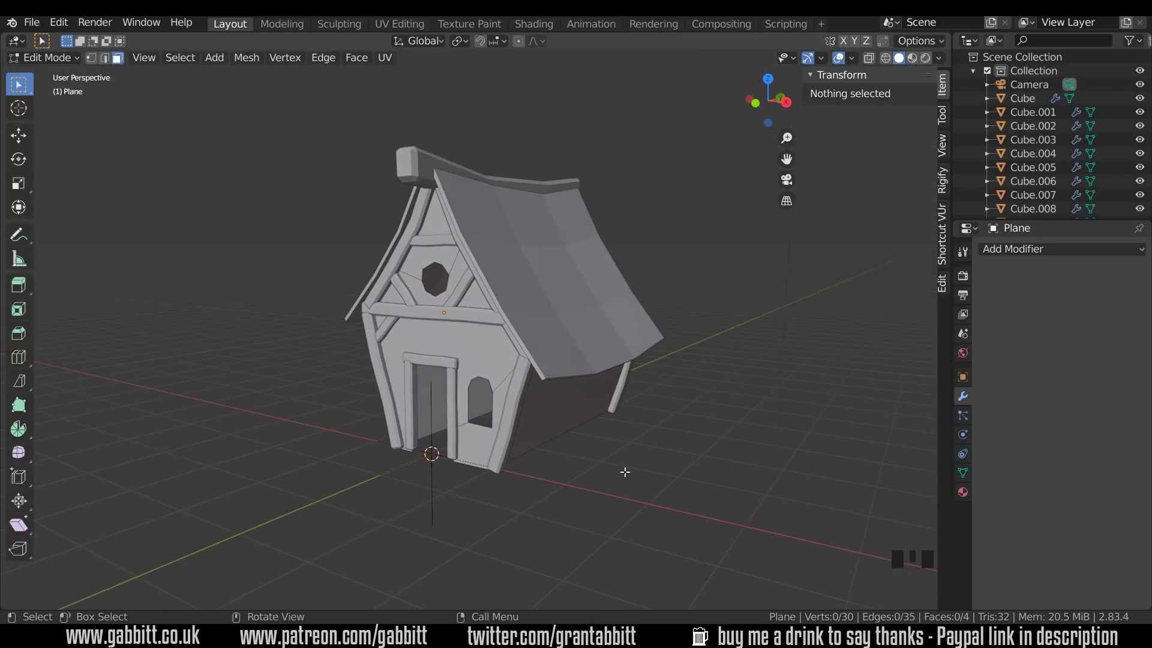